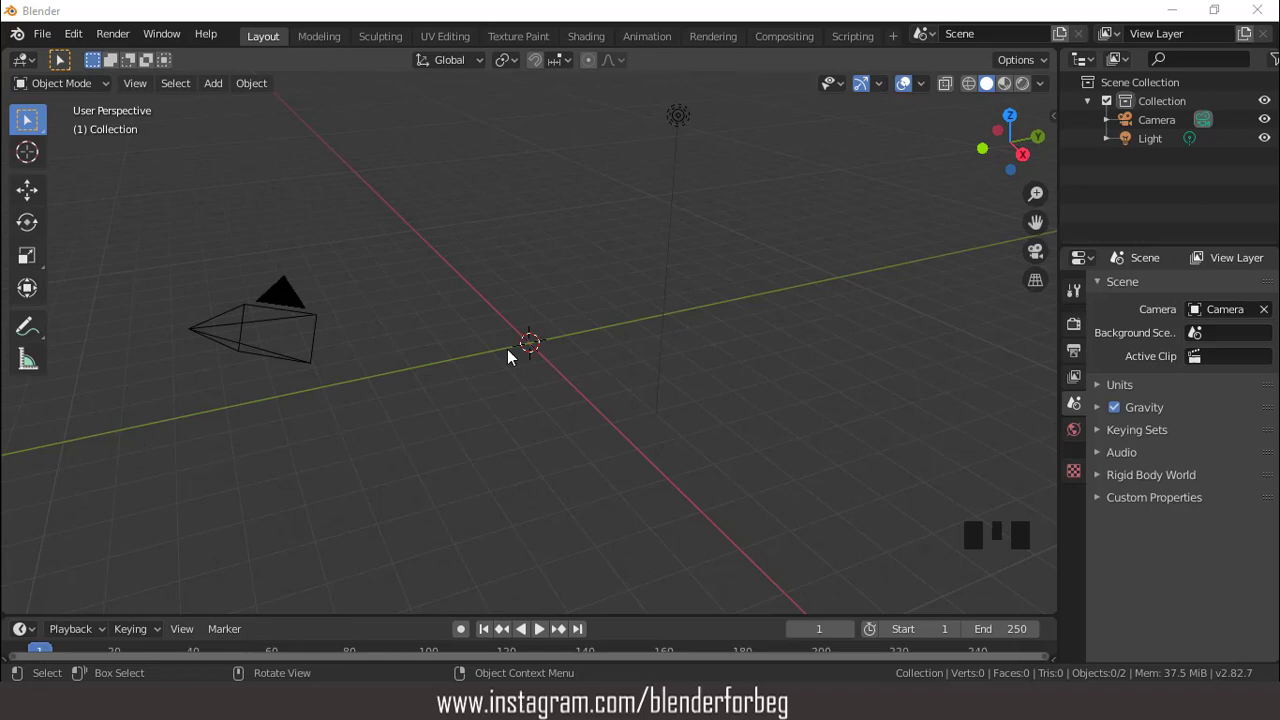
- Add a cube, stretch it vertically into a tall block and apply all transforms
drag(219, 94, 651, 265)
key(KP_1)
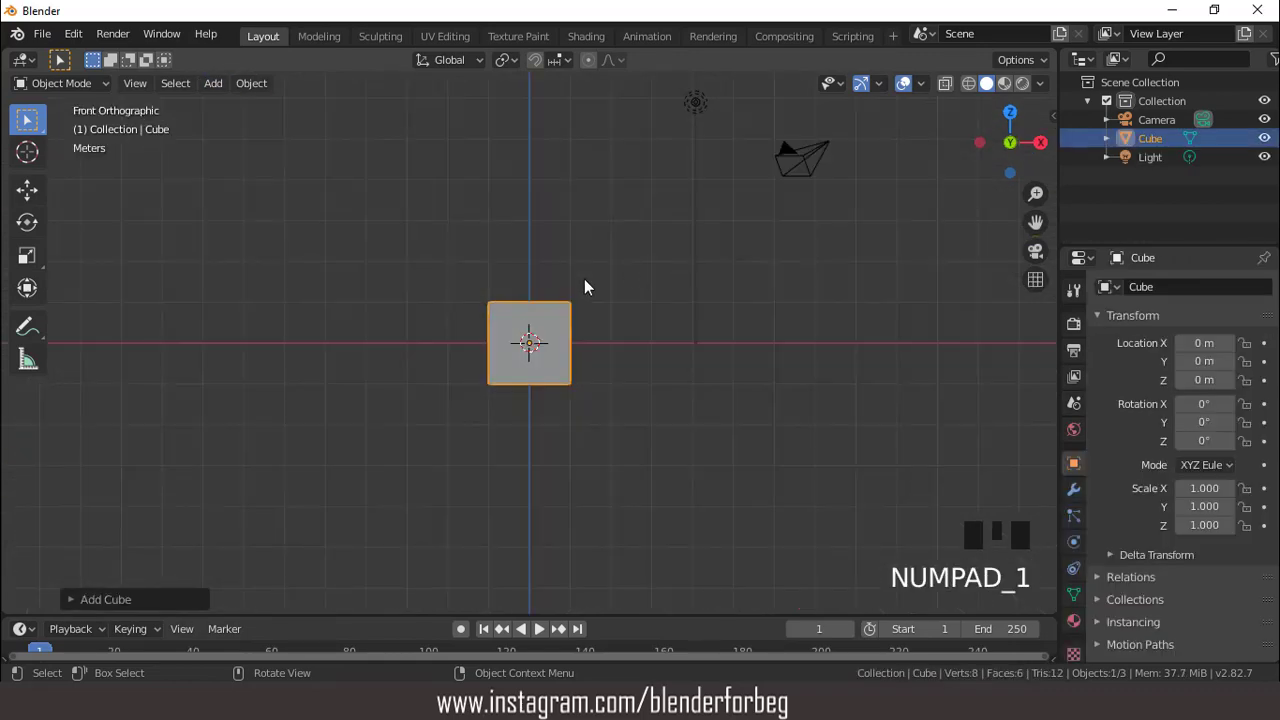
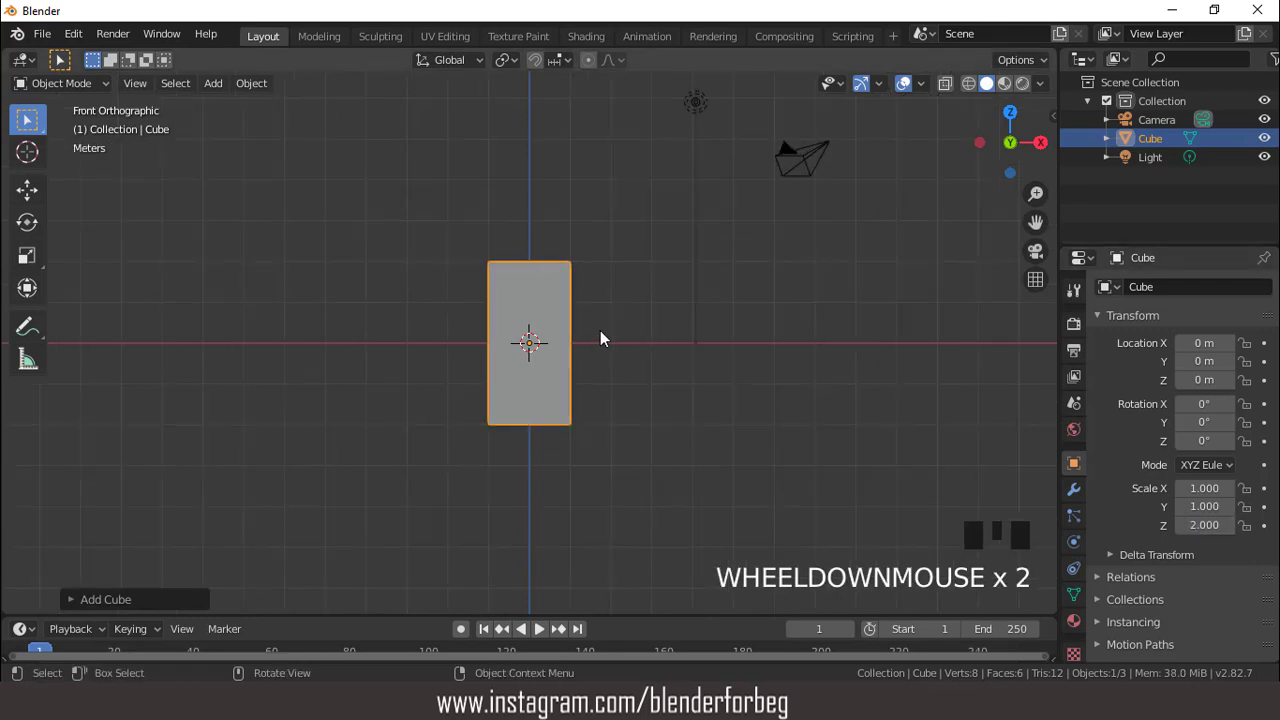
key(ctrl+a)
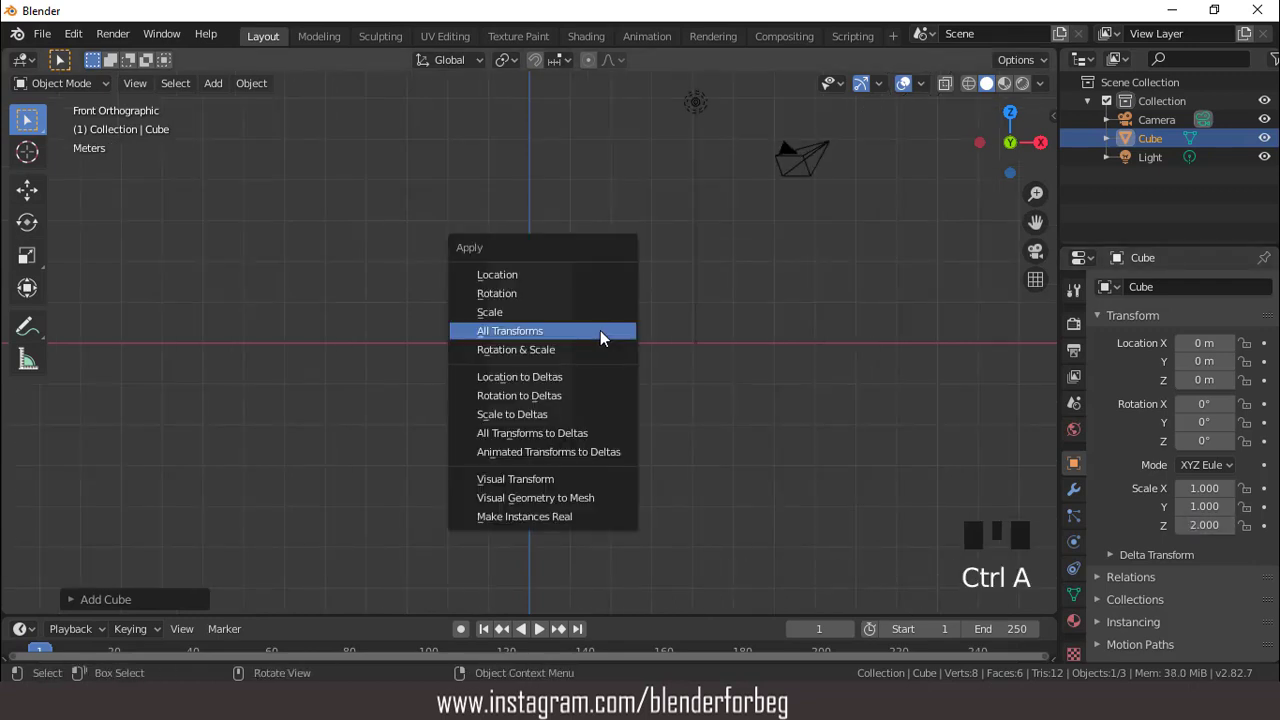
scroll(up, 3)
key(Tab)
scroll(up, 3)
- Cut two rings around the block and scale them out into protruding storey ledges
key(2)
key(ctrl+r)
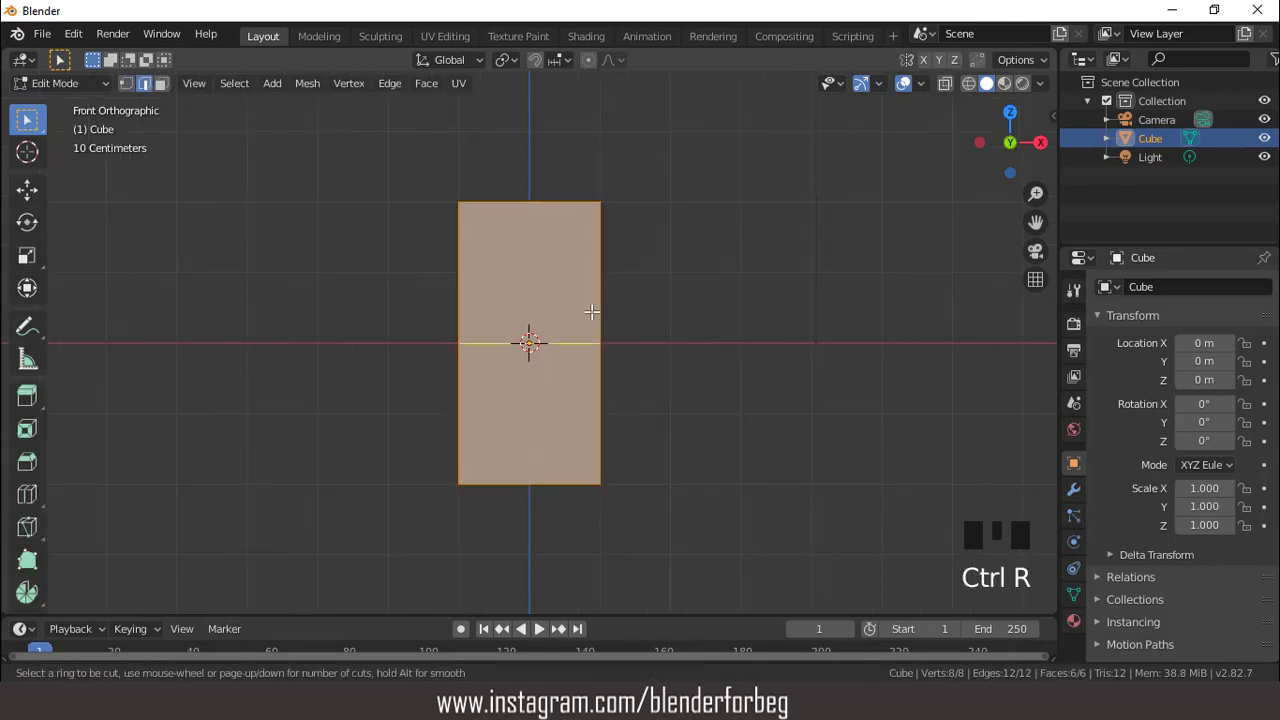
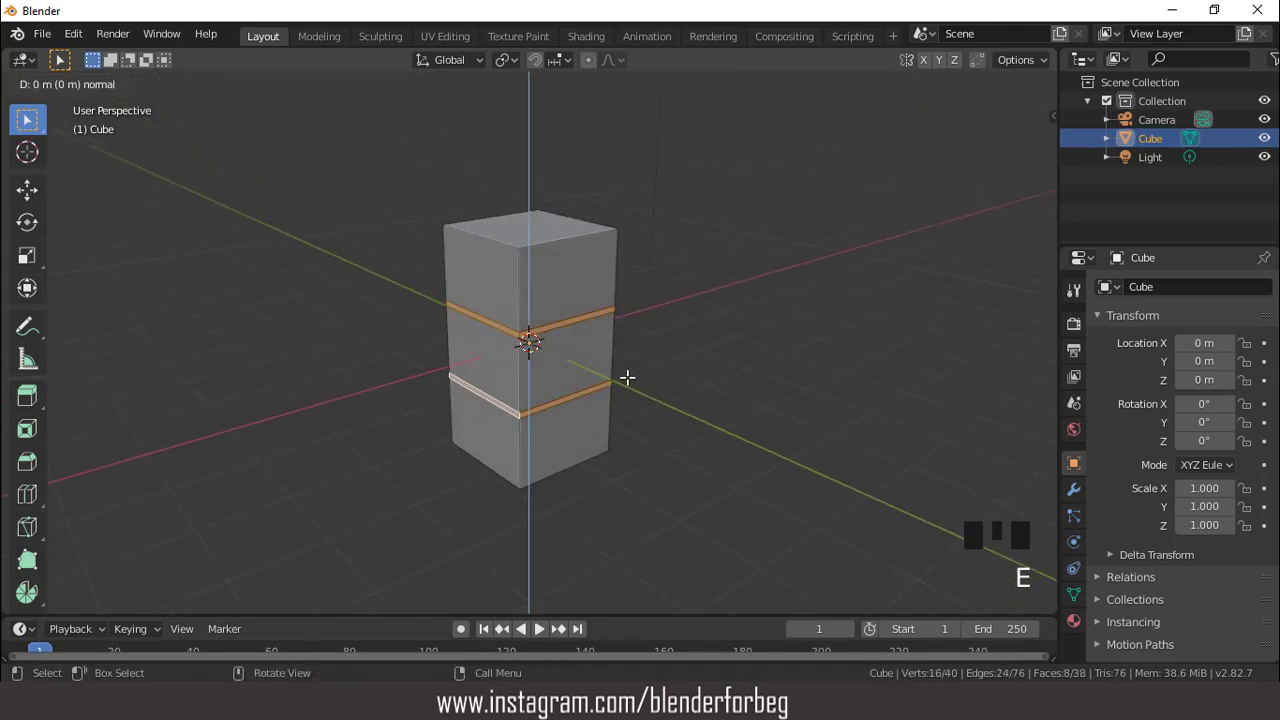
key(s)
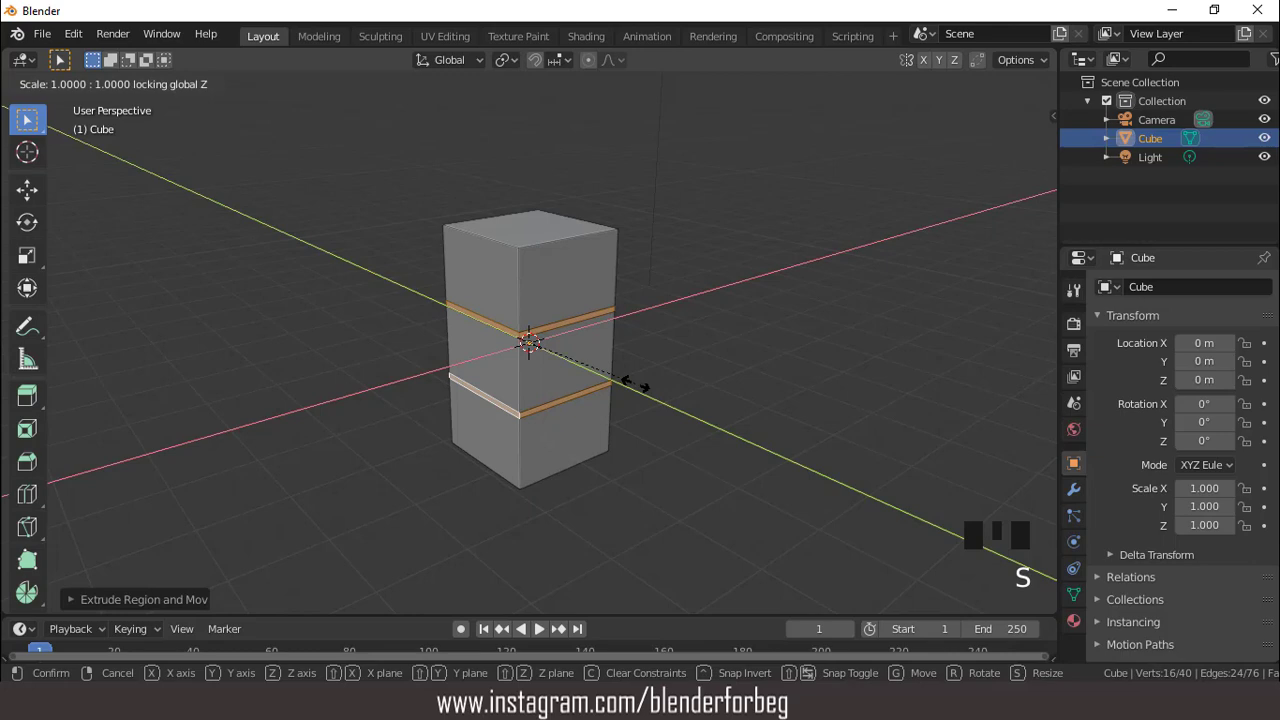
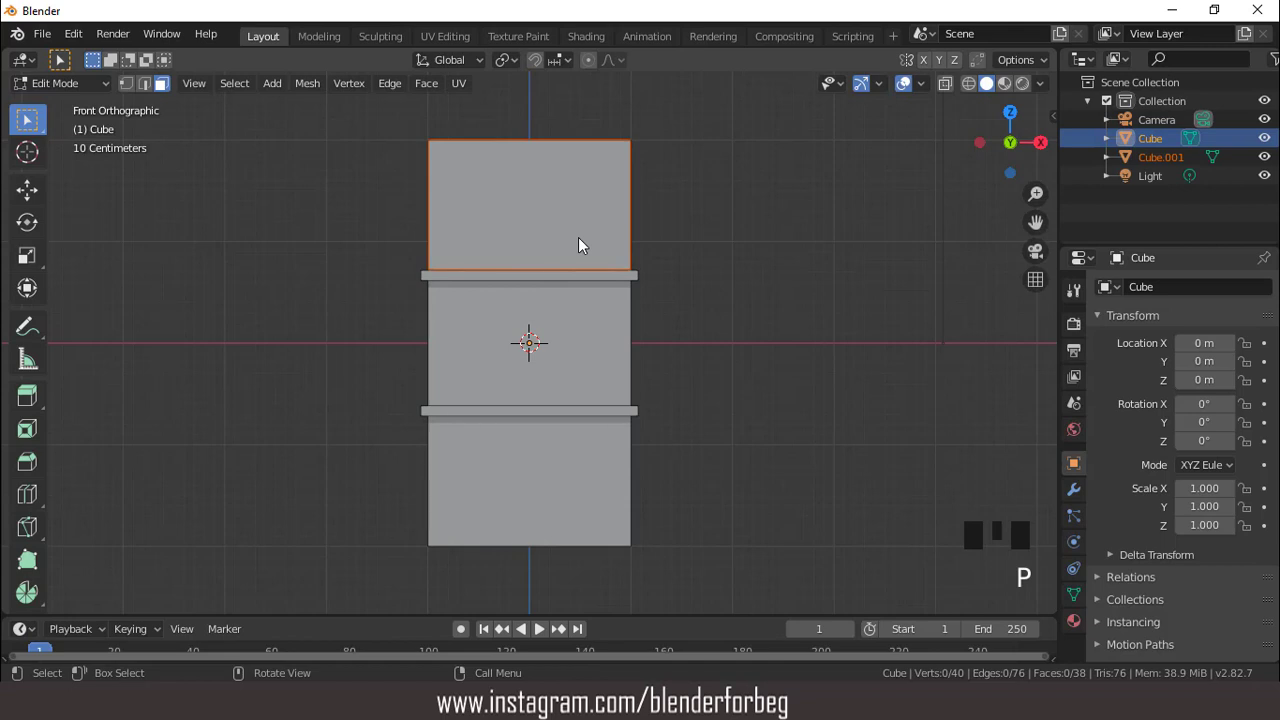
- Select Cube.001 and shrink its face into a small rectangle
key(Tab)
click(897, 198)
key(Tab)
key(a)
key(s)
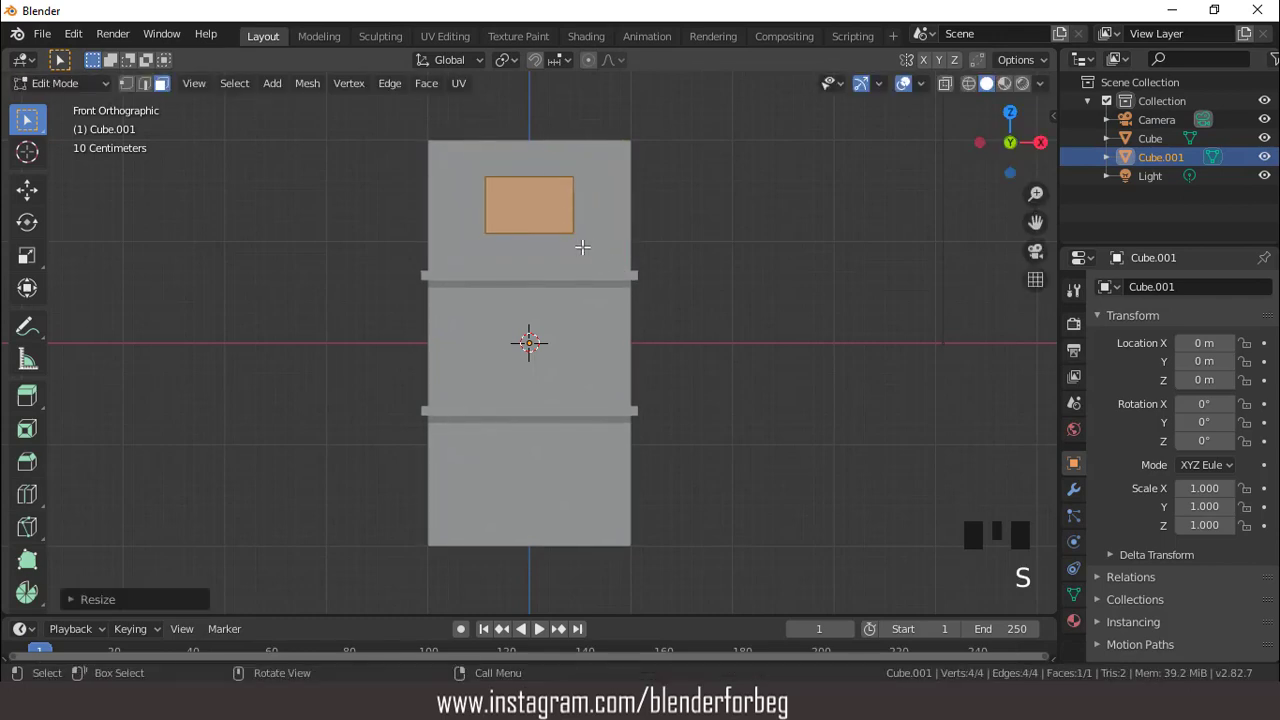
- Narrow the rectangle along X and move it to the upper left of the top storey
key(g)
key(s)
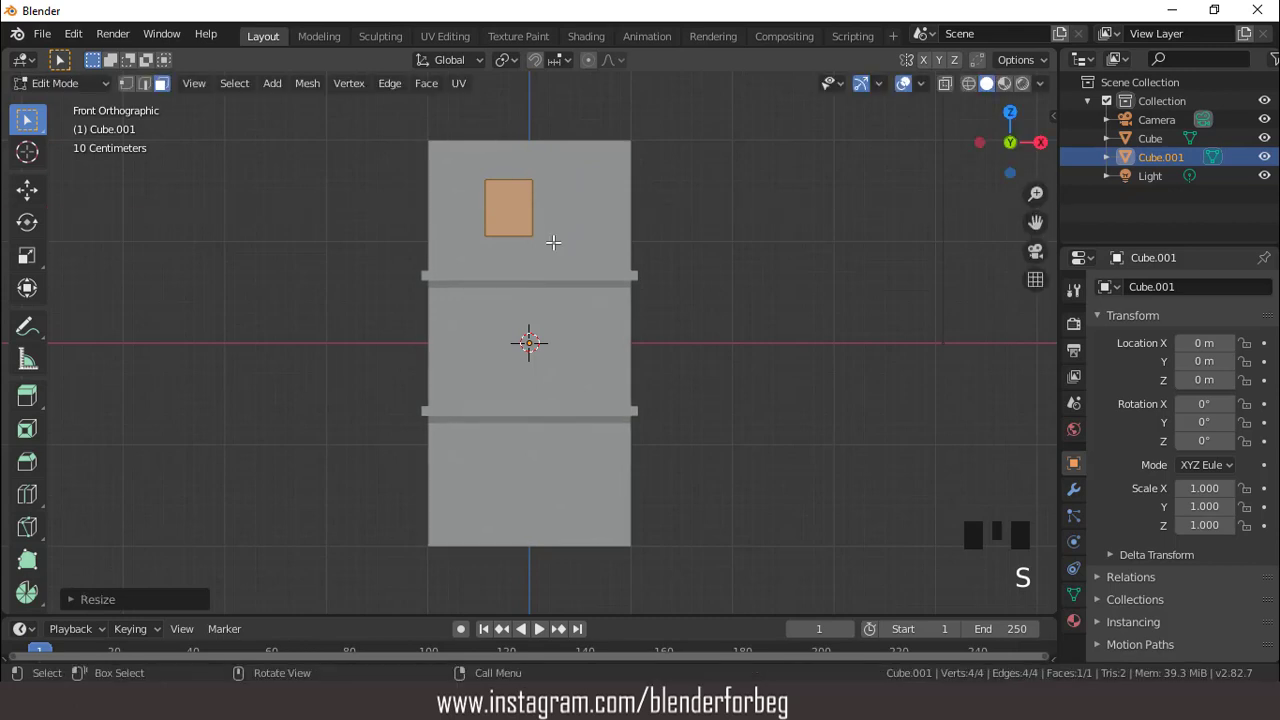
key(s)
key(g)
key(g)
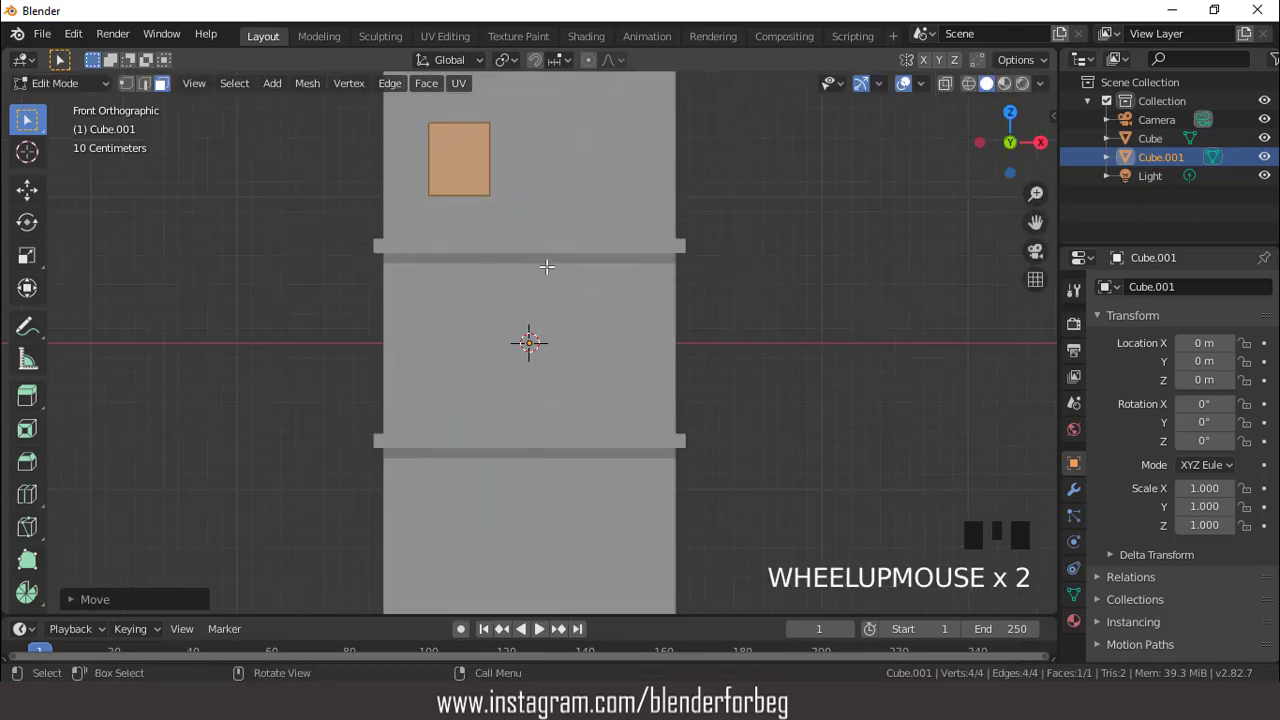
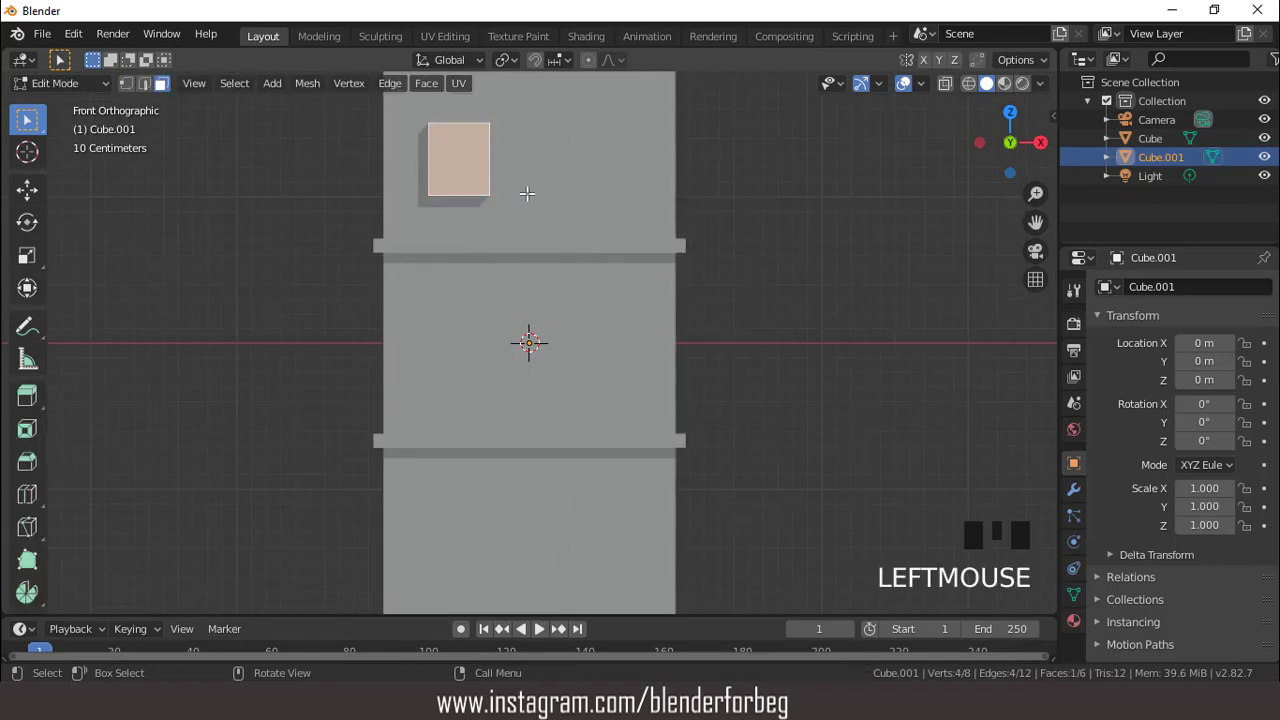
- Inset a border in the window panel and cut it horizontally and vertically through the centre
key(i)
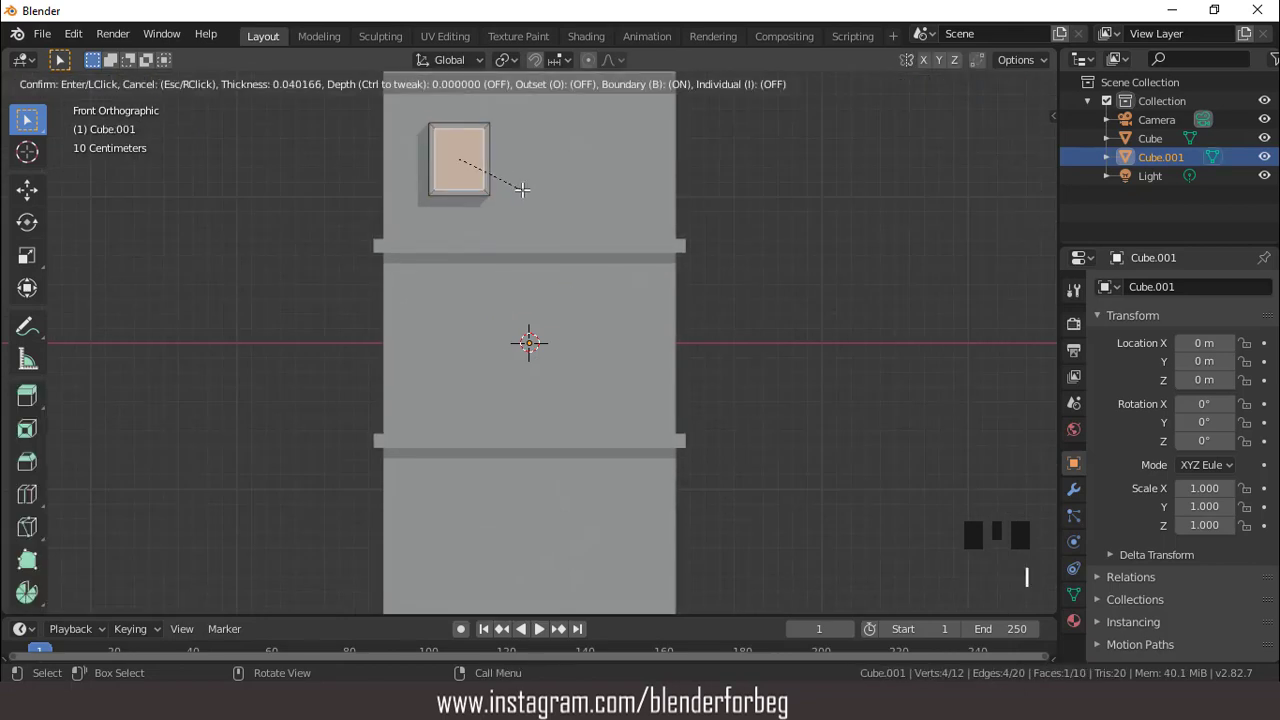
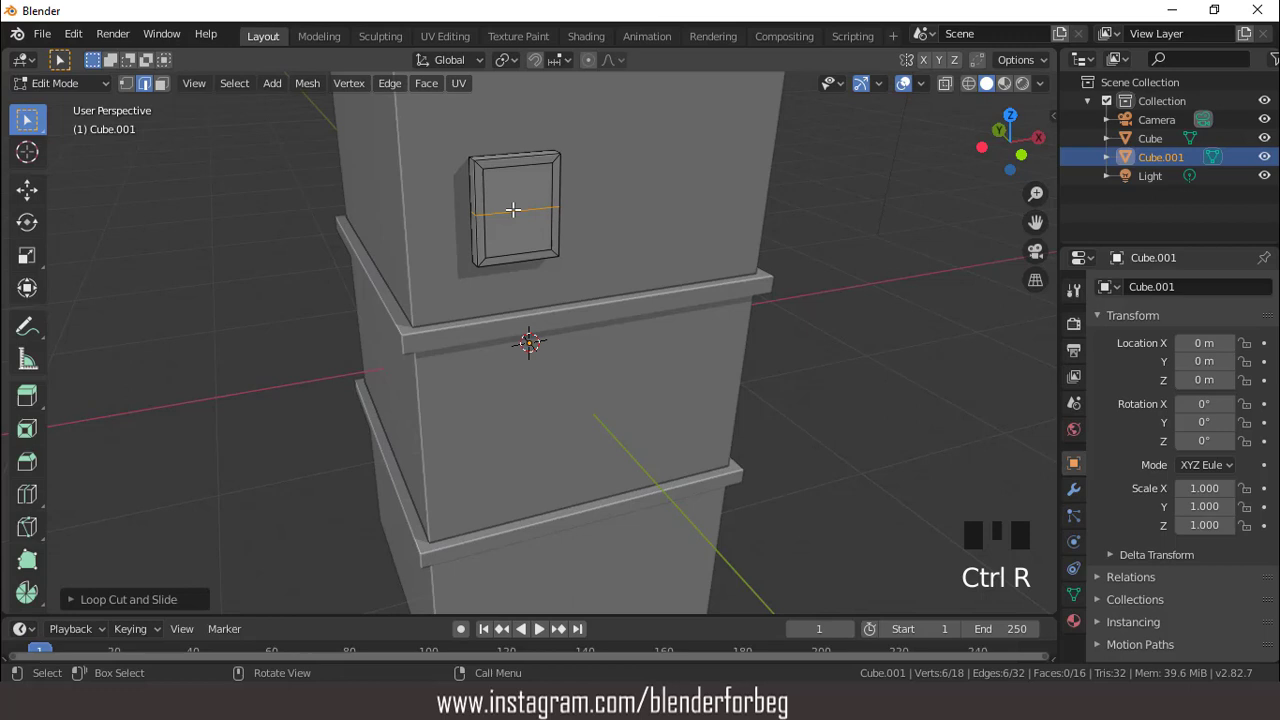
key(ctrl+r)
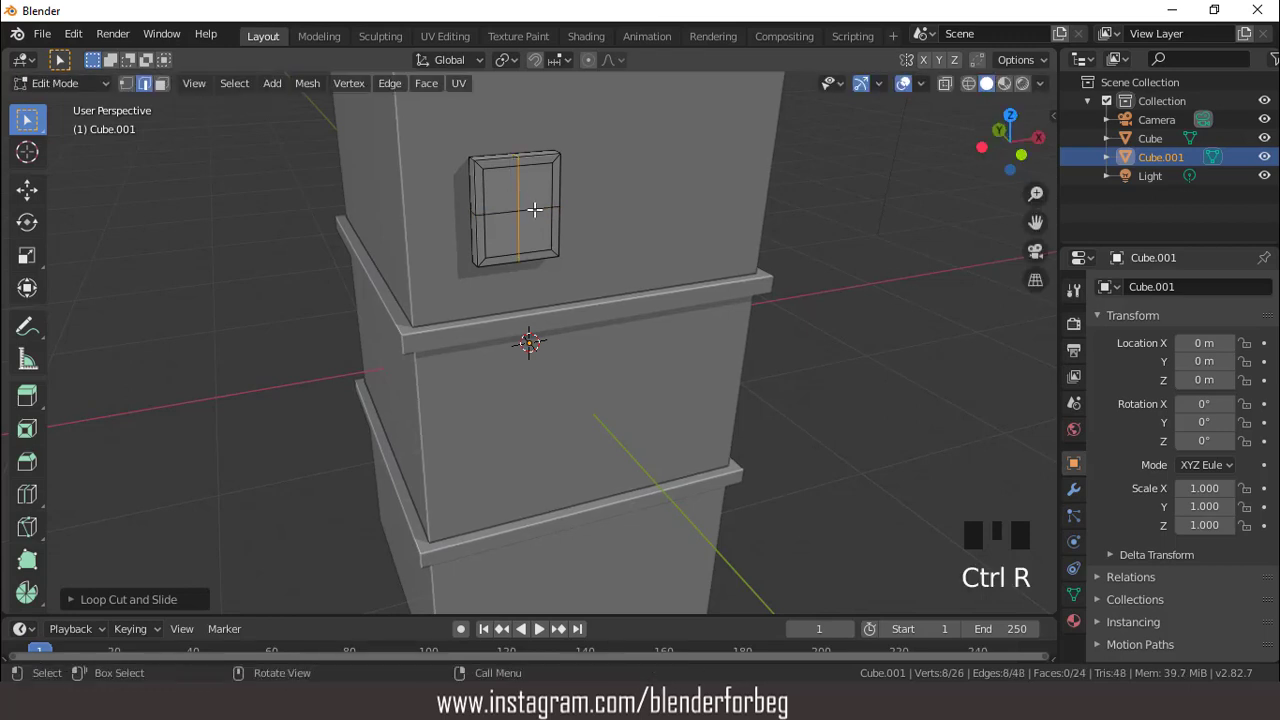
double_click(535, 345)
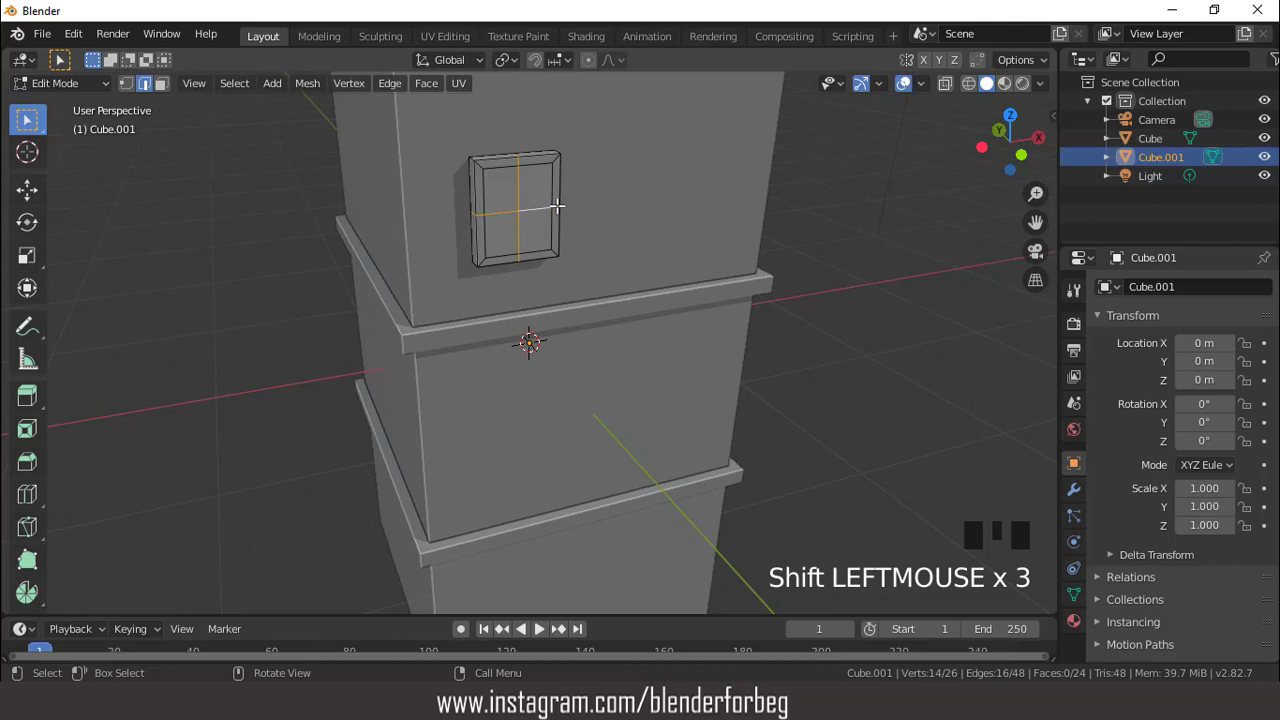
key(KP_1)
scroll(up, 3)
key(ctrl+KP_8)
key(ctrl+KP_8)
key(ctrl+KP_8)
scroll(up, 3)
- Bevel the cross edges into mullions, push the four panes inward and apply transforms
key(ctrl+b)
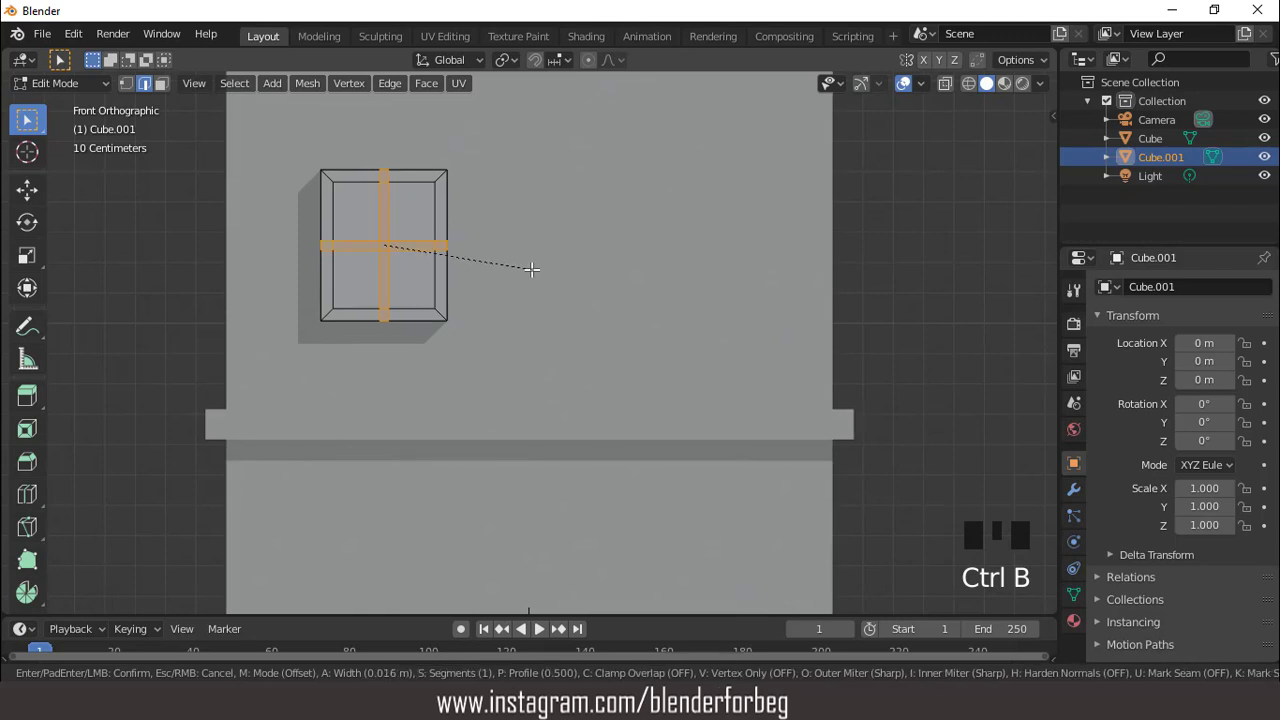
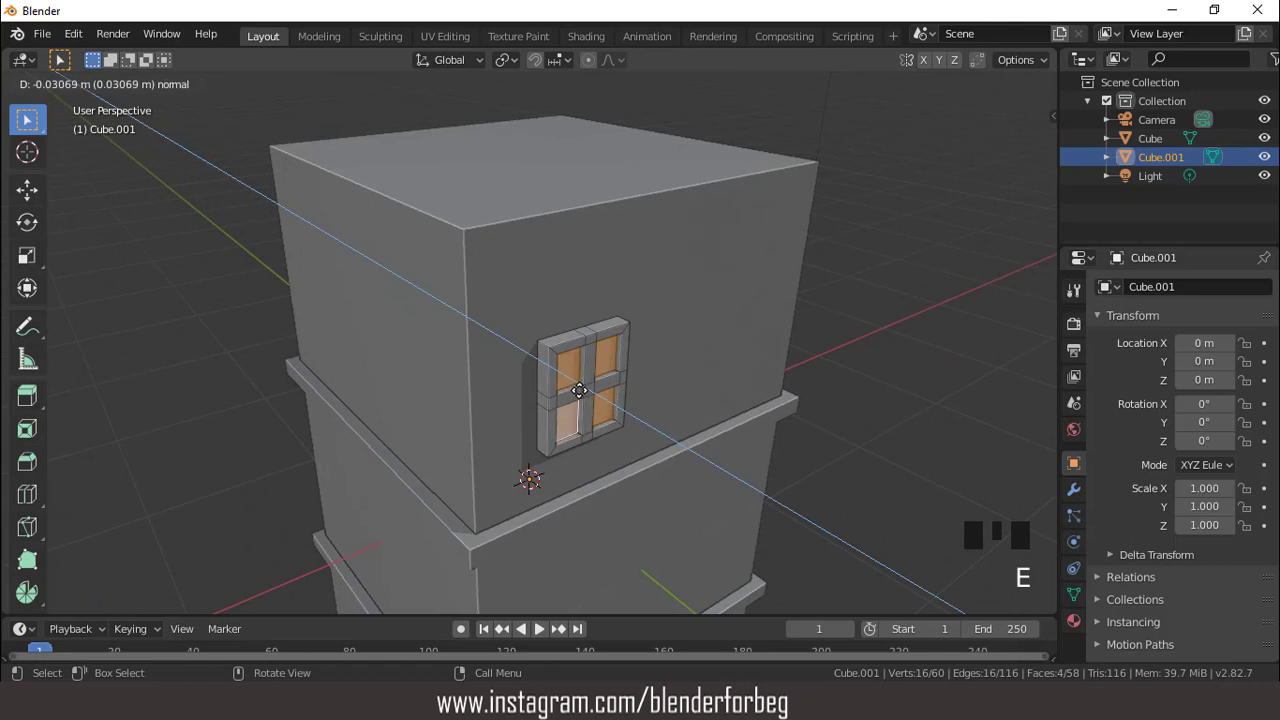
key(Tab)
scroll(down, 3)
key(KP_1)
scroll(up, 3)
key(ctrl+a)
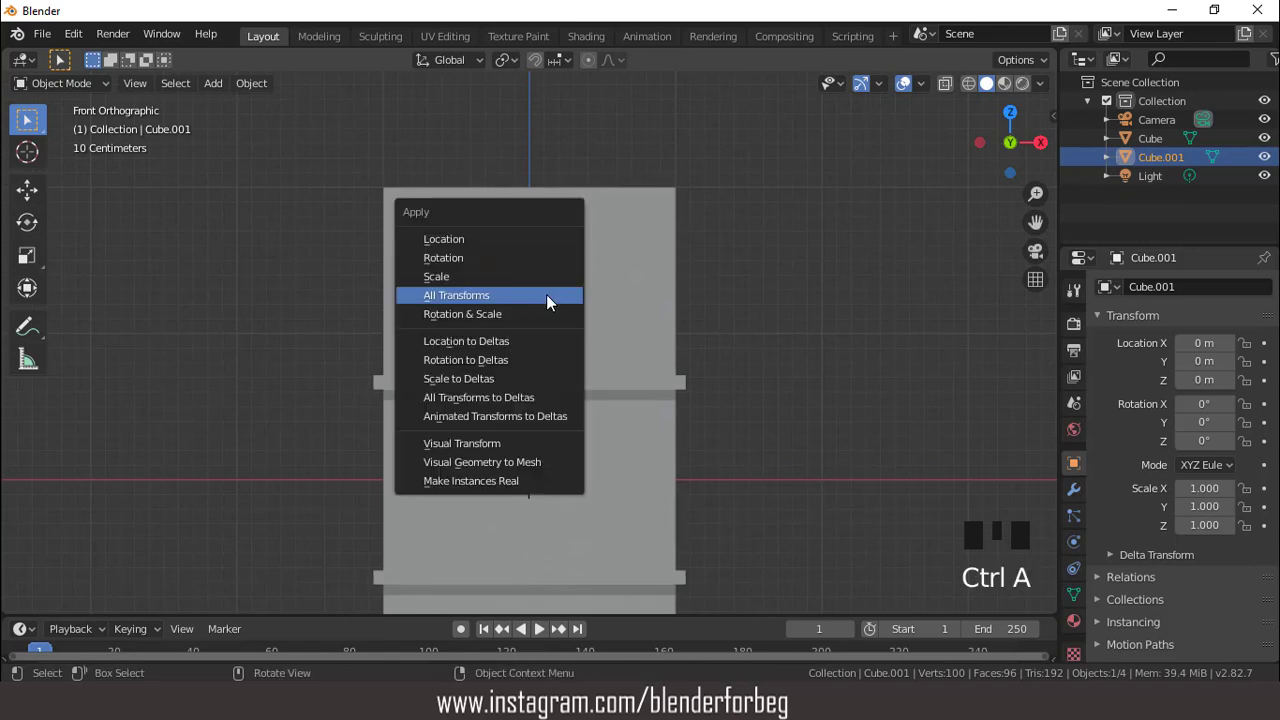
- Duplicate the window to top-storey right, then copy both windows down to the middle storey
key(shift+d)
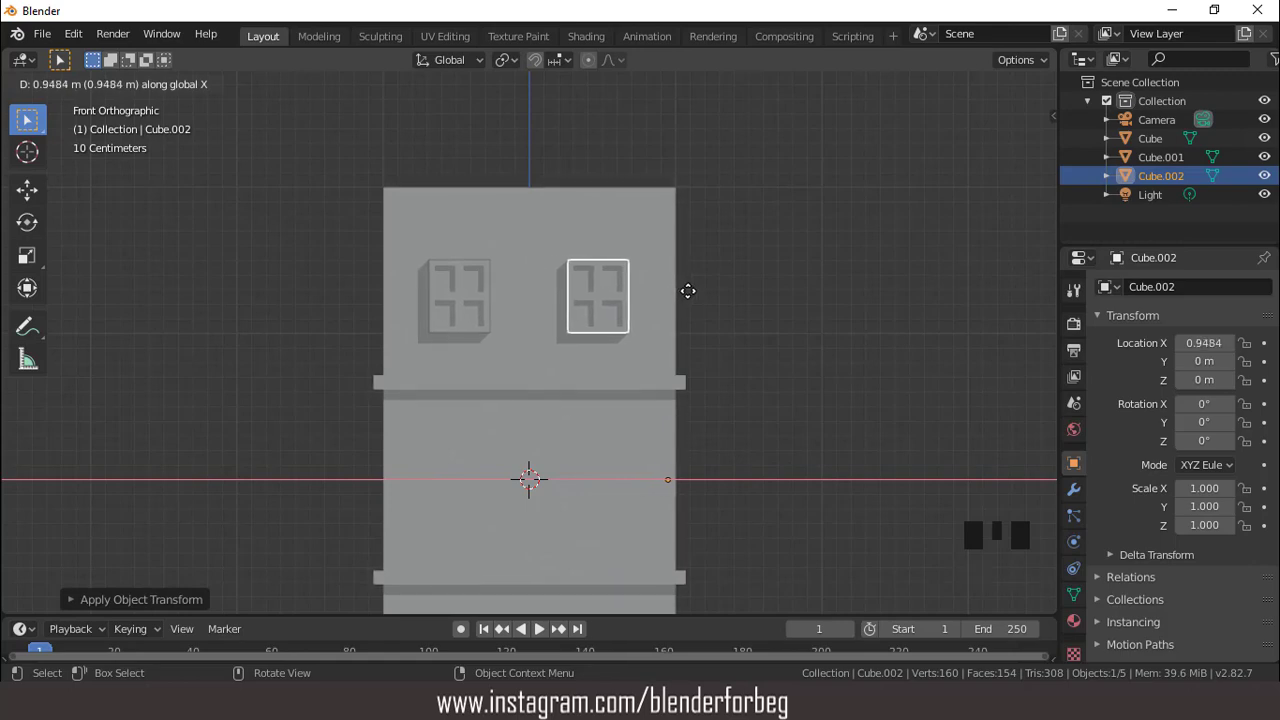
click(464, 296)
scroll(down, 3)
key(shift+d)
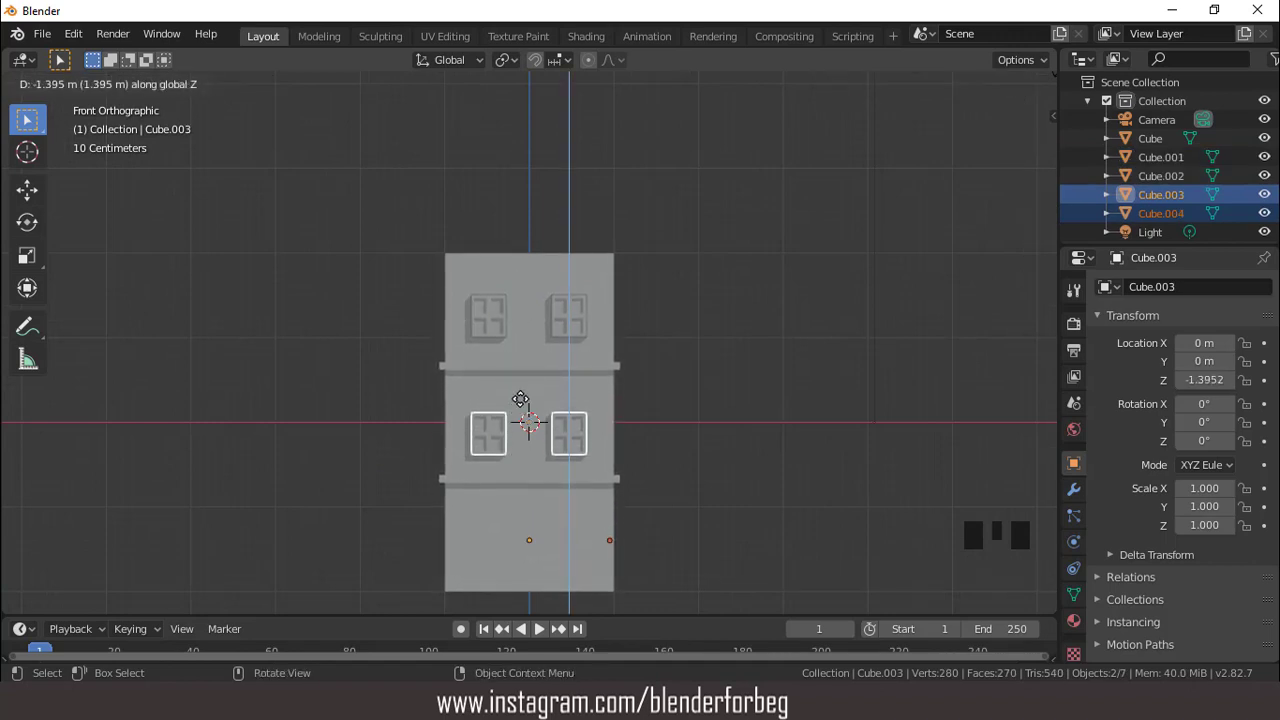
click(505, 441)
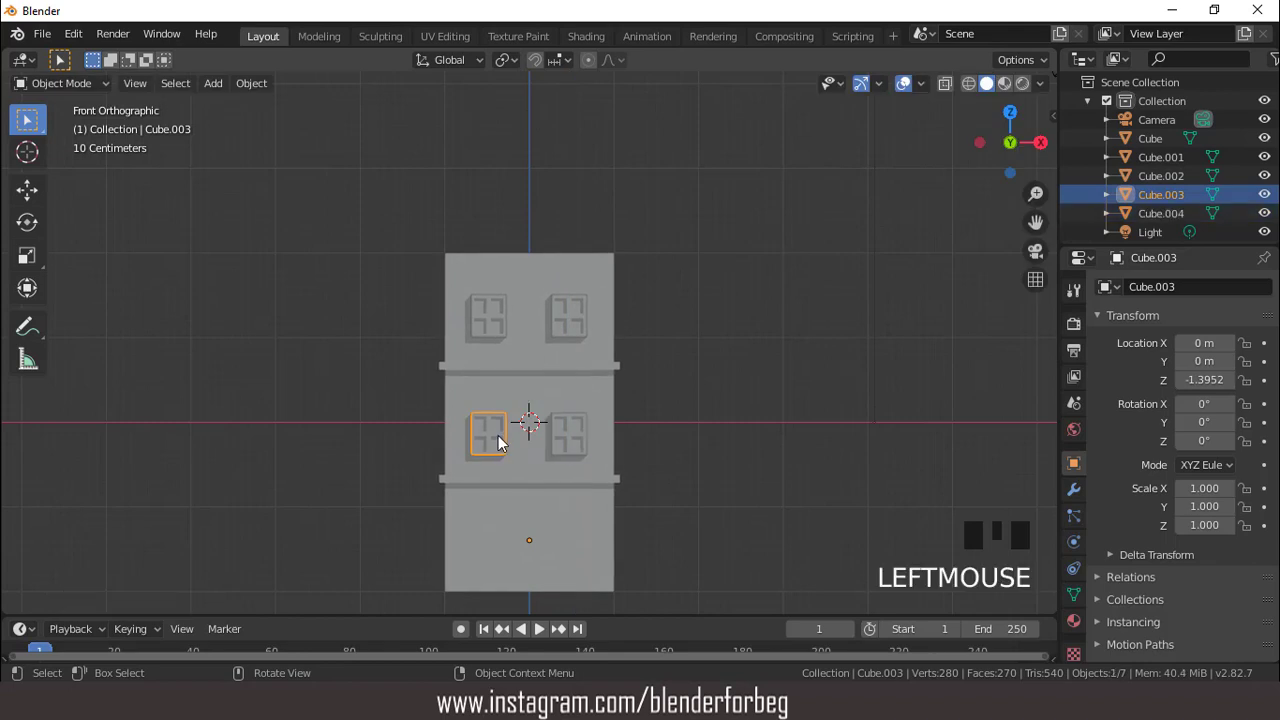
- Copy the left window down to the ground floor and frame the whole building in view
key(shift+d)
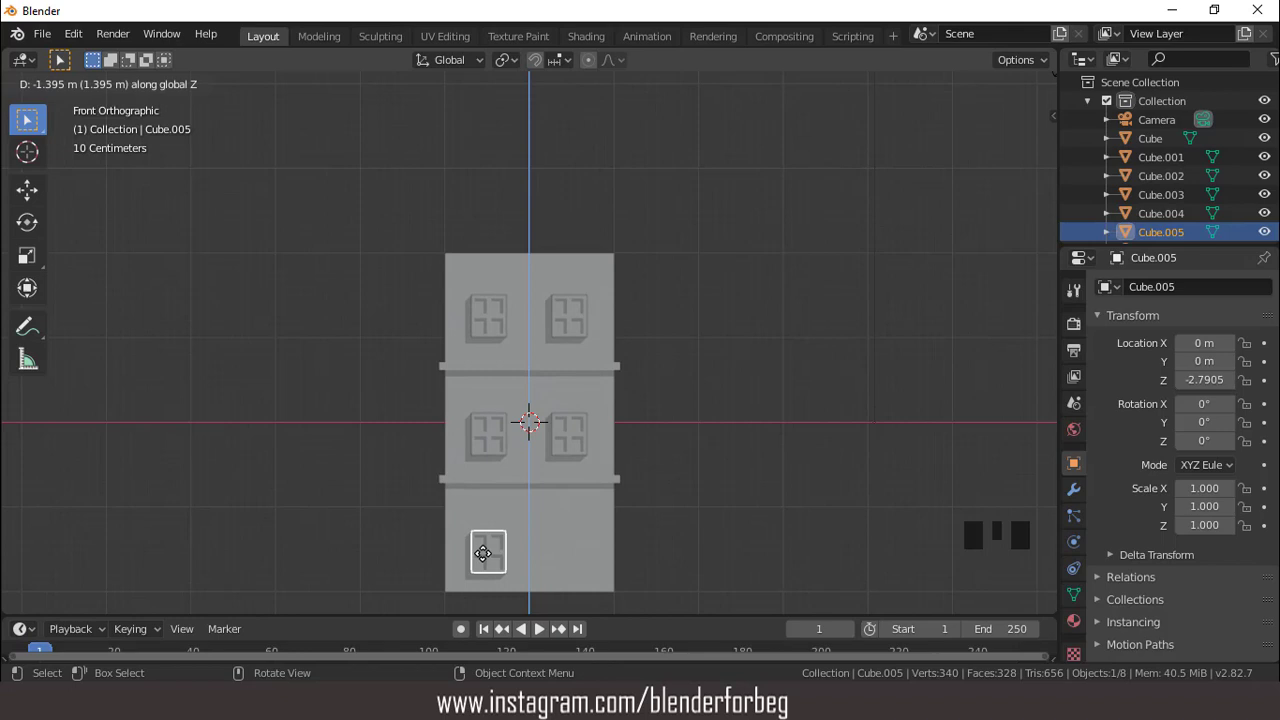
scroll(down, 3)
click(567, 472)
key(ctrl+KP_2)
key(ctrl+KP_2)
key(ctrl+KP_2)
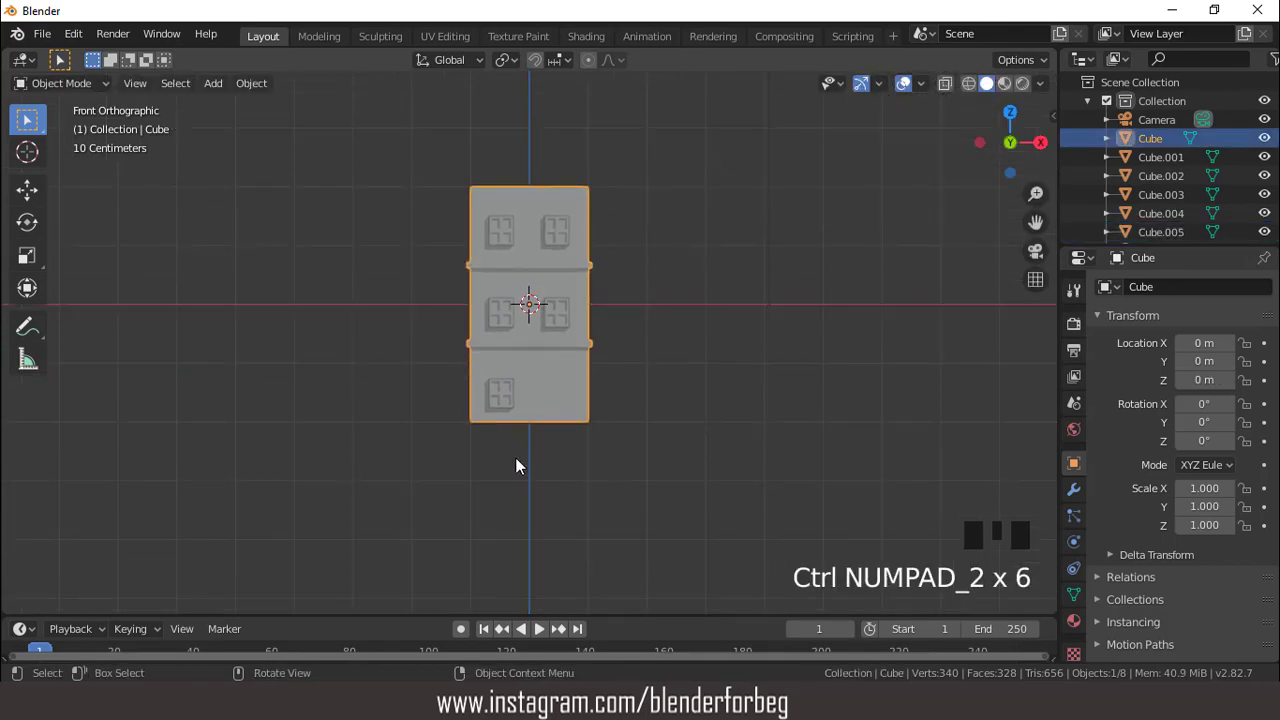
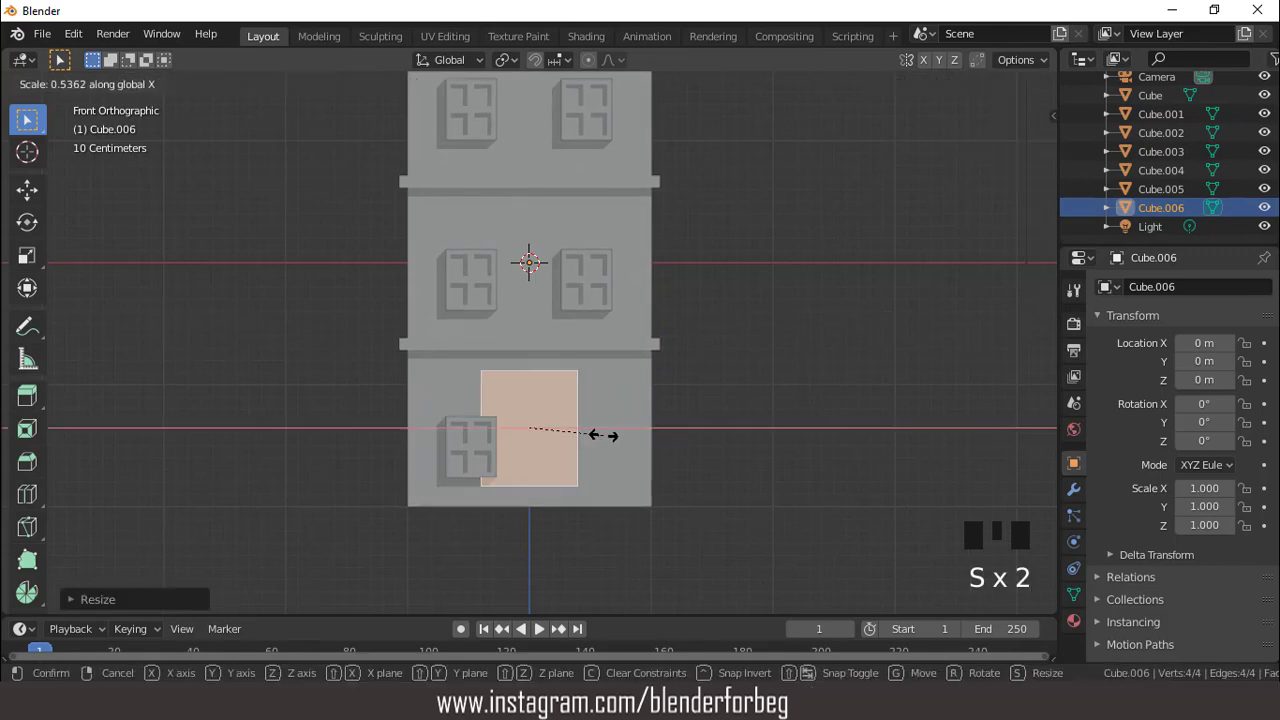
- Narrow the door panel, place it at ground-floor right and give it outward thickness
key(s)
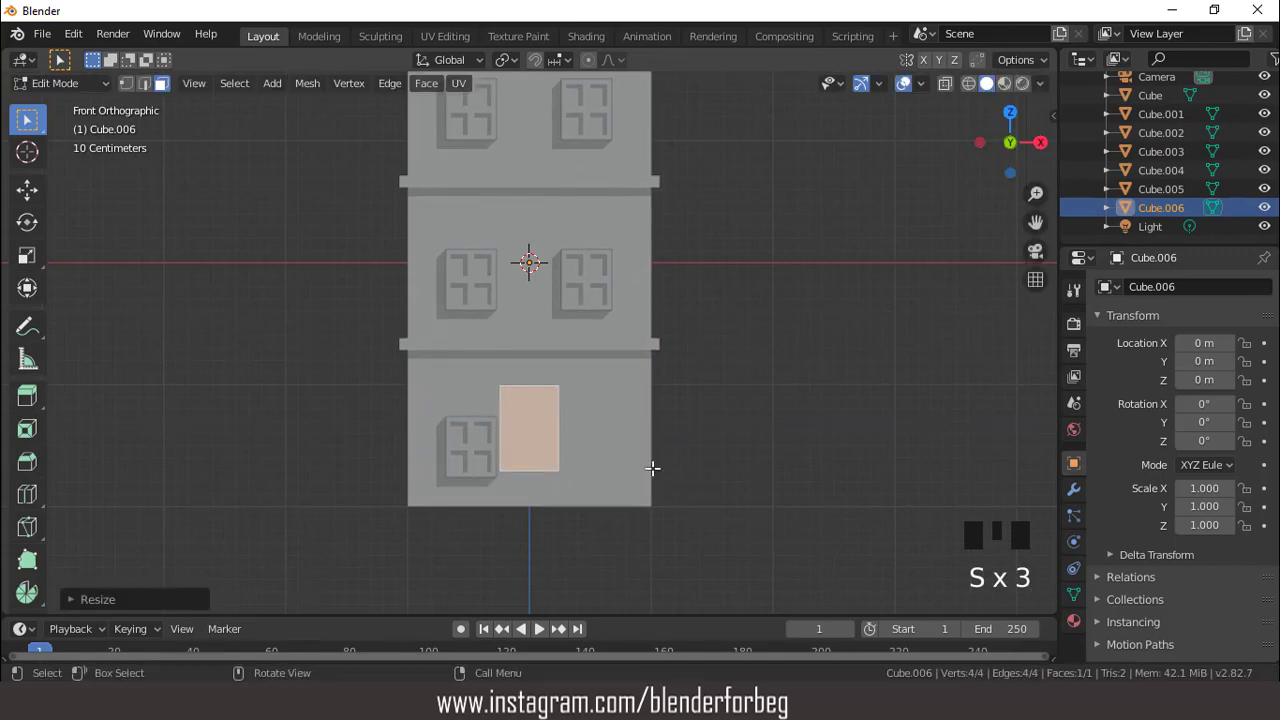
key(g)
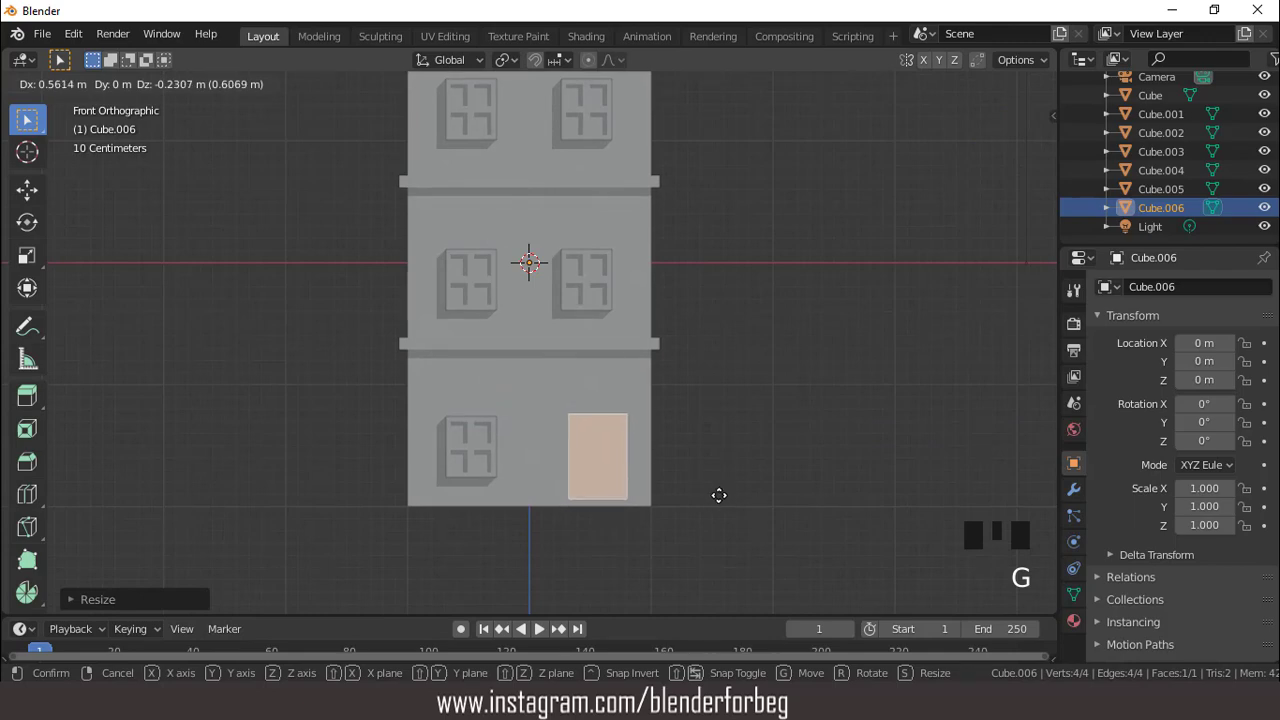
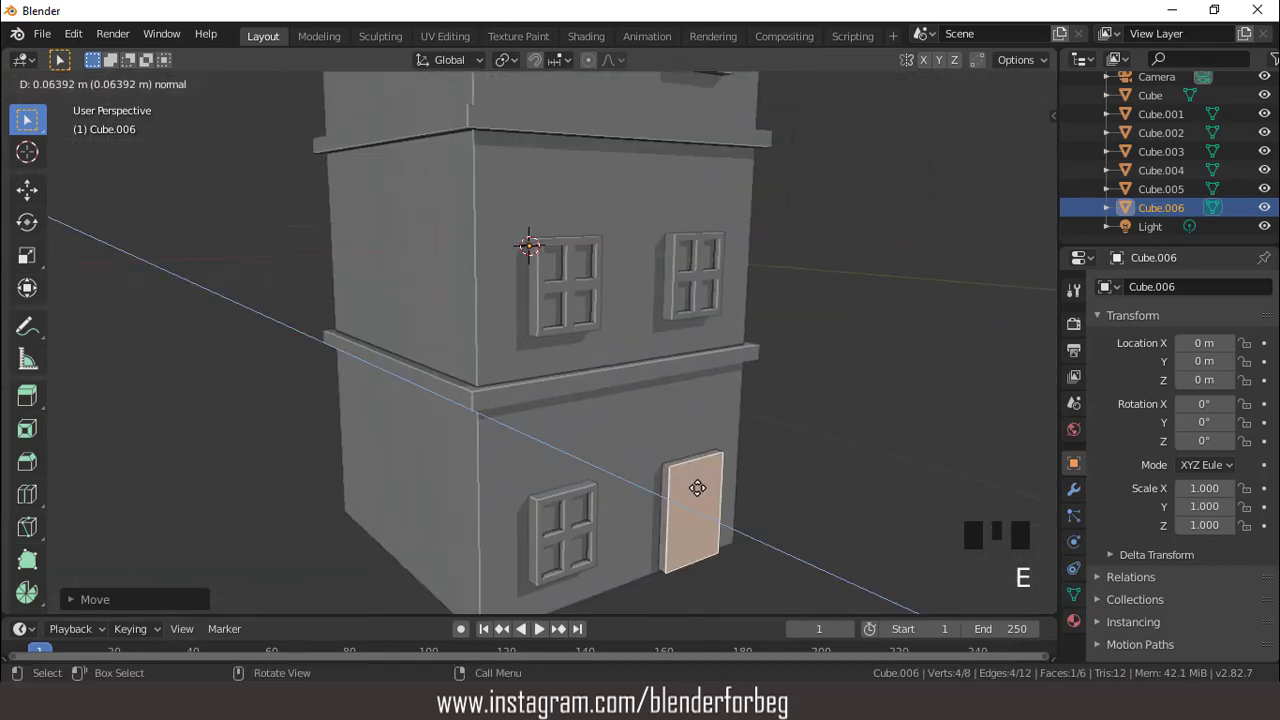
key(Tab)
key(ctrl+a)
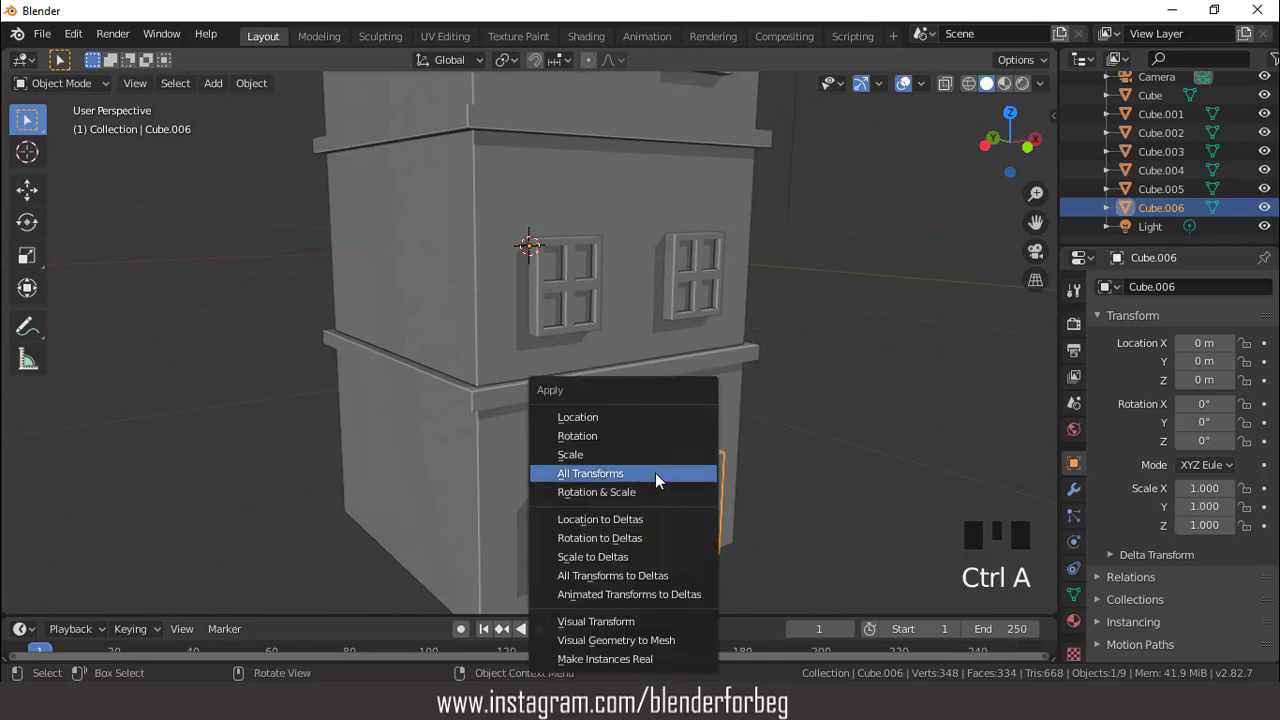
- Apply the door's transforms and inset its face into a frame with a recessed panel
key(KP_1)
scroll(up, 3)
key(Tab)
key(i)
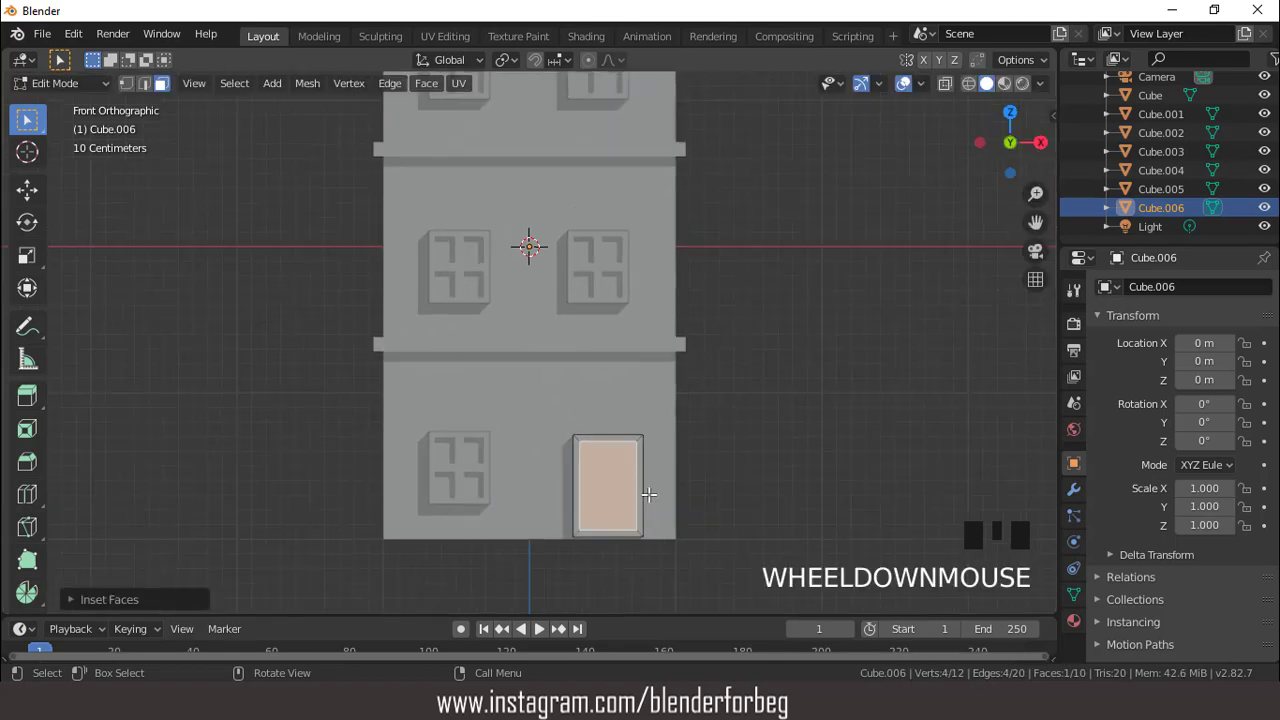
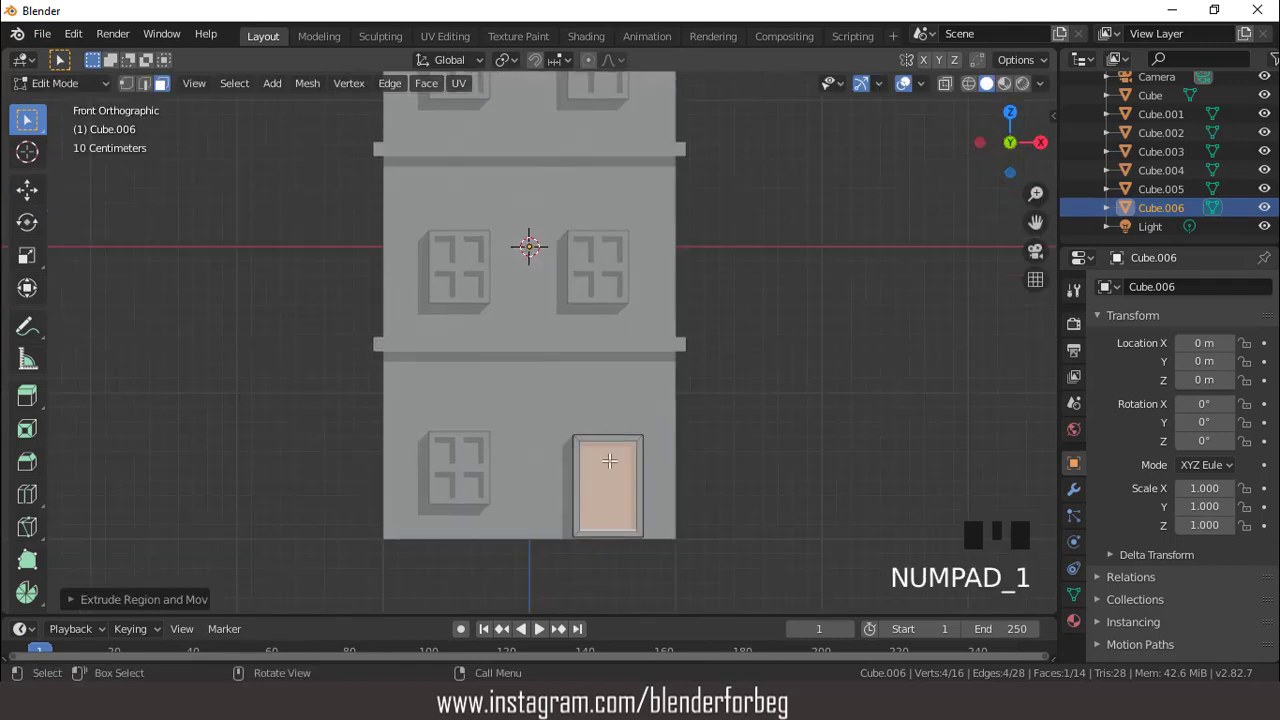
key(Tab)
- Stretch the door vertically and adjust its height along Z to fit the ground floor
key(s)
drag(641, 464, 728, 479)
key(s)
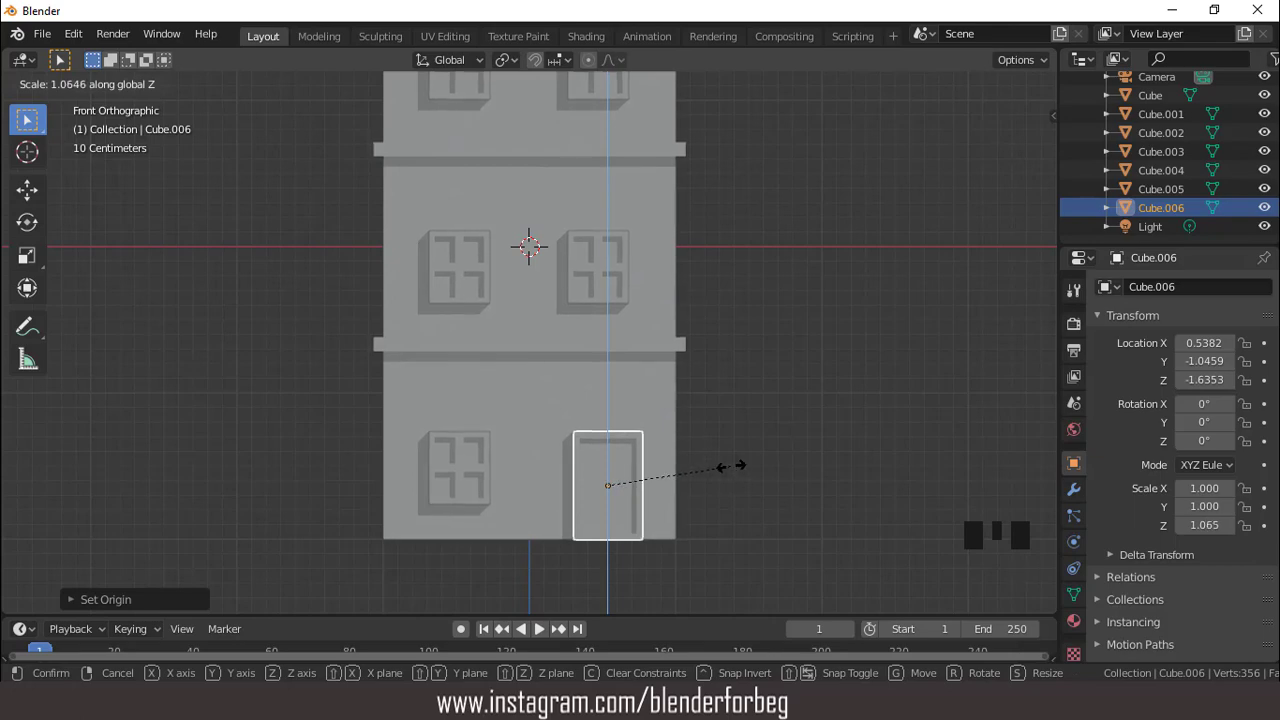
key(g)
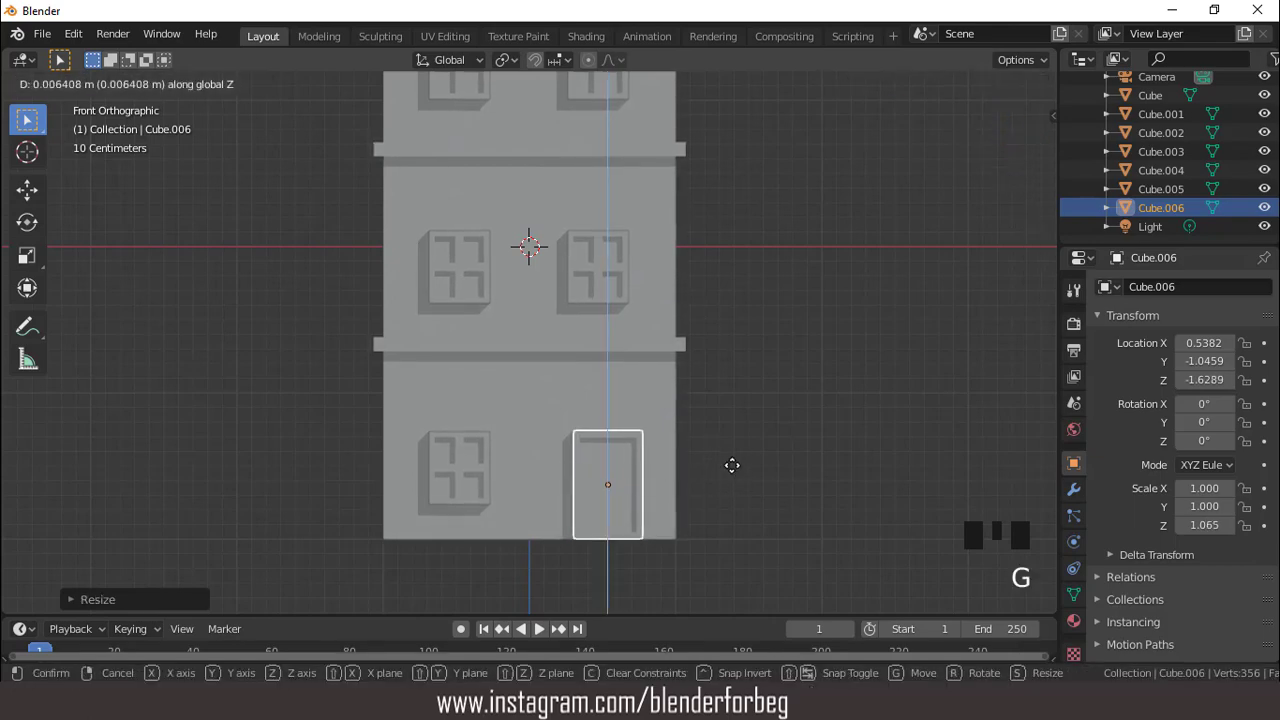
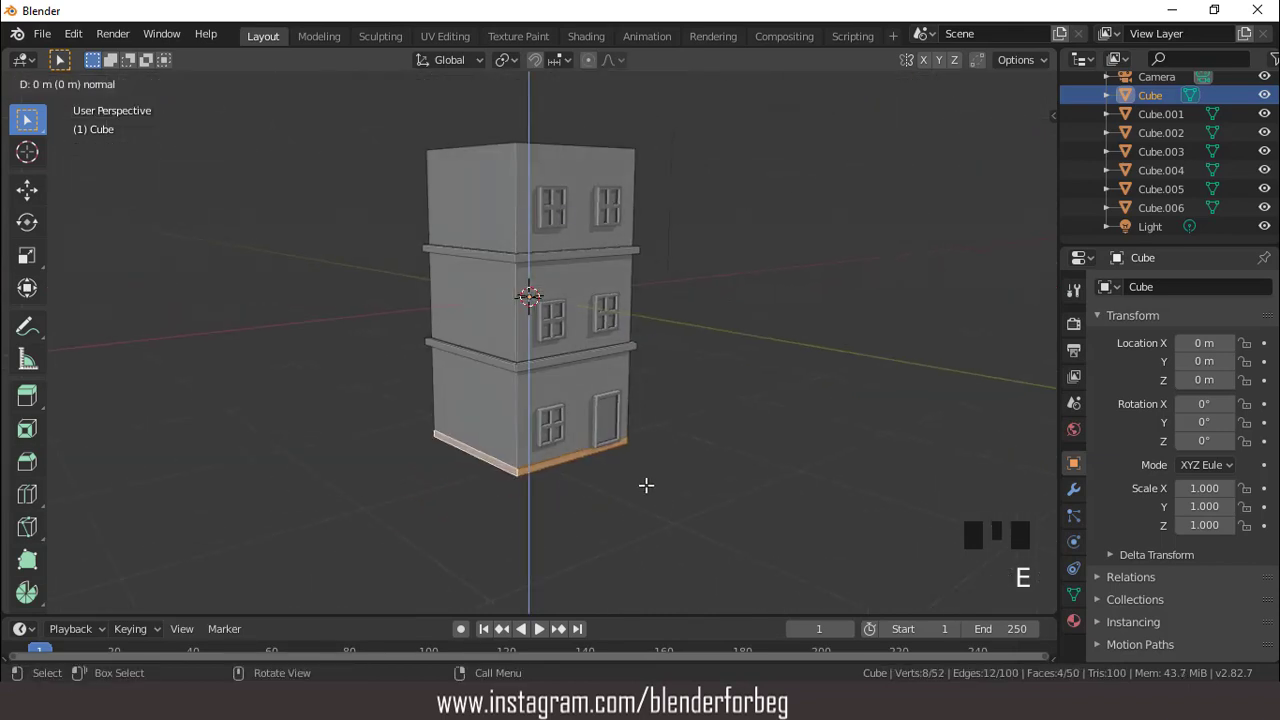
- Scale the extruded bottom band outward into a base slab around the building
key(s)
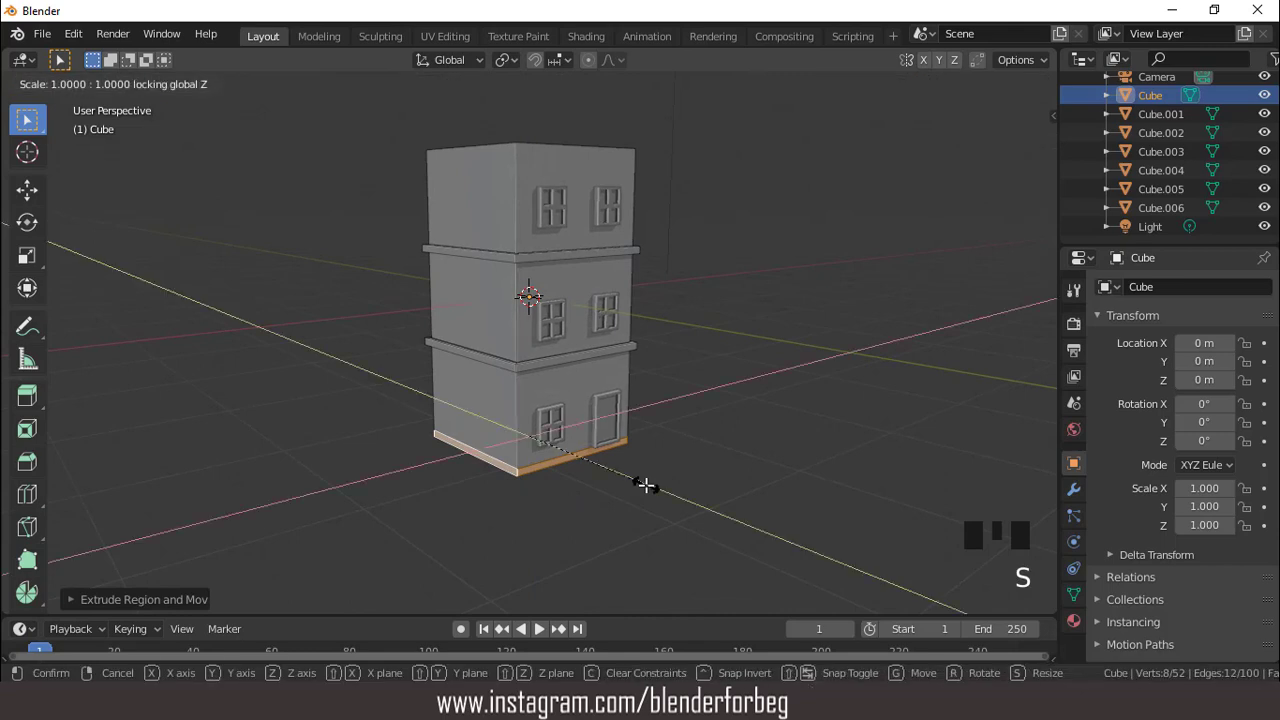
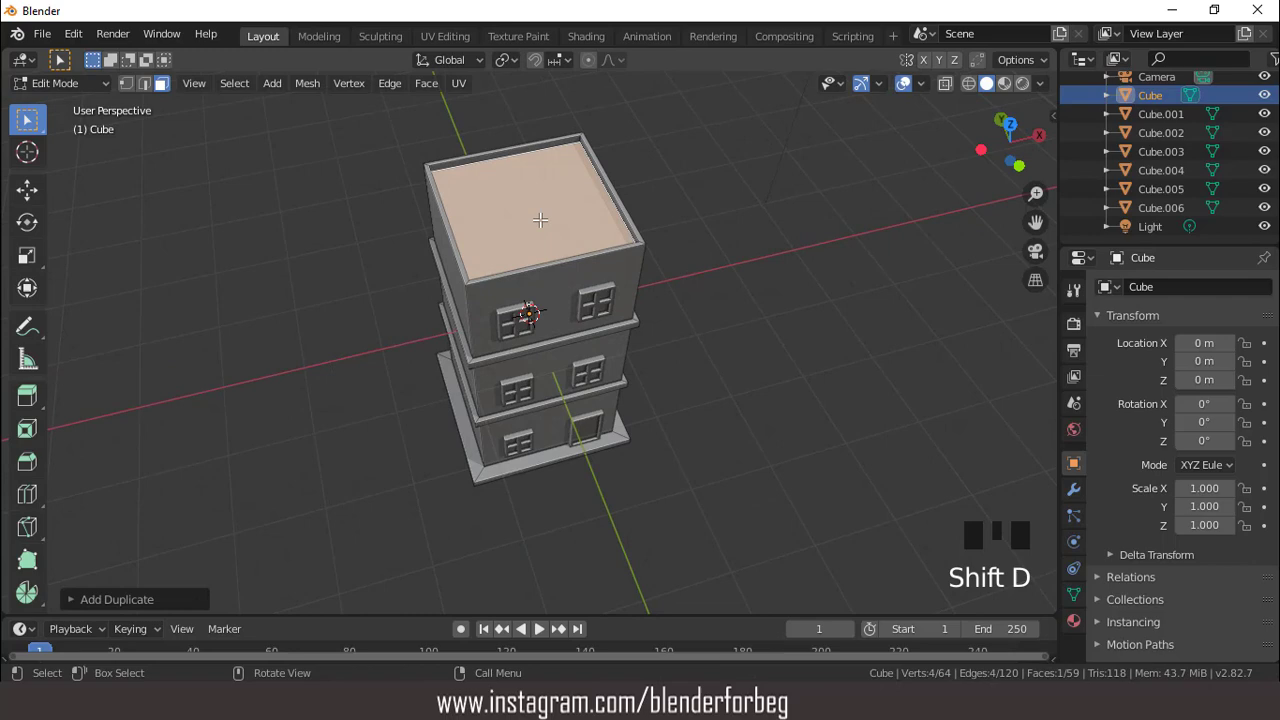
- Shrink the roof face copy, extrude it into a small box and move it to a roof corner
key(s)
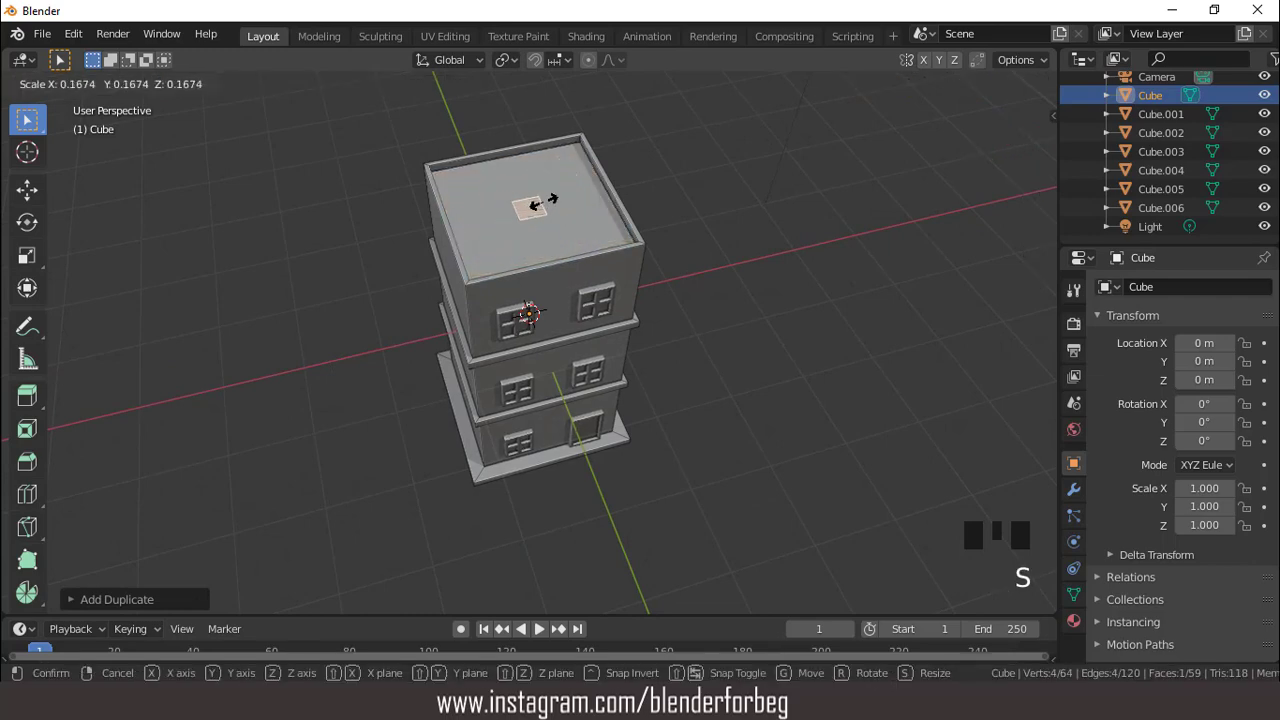
key(e)
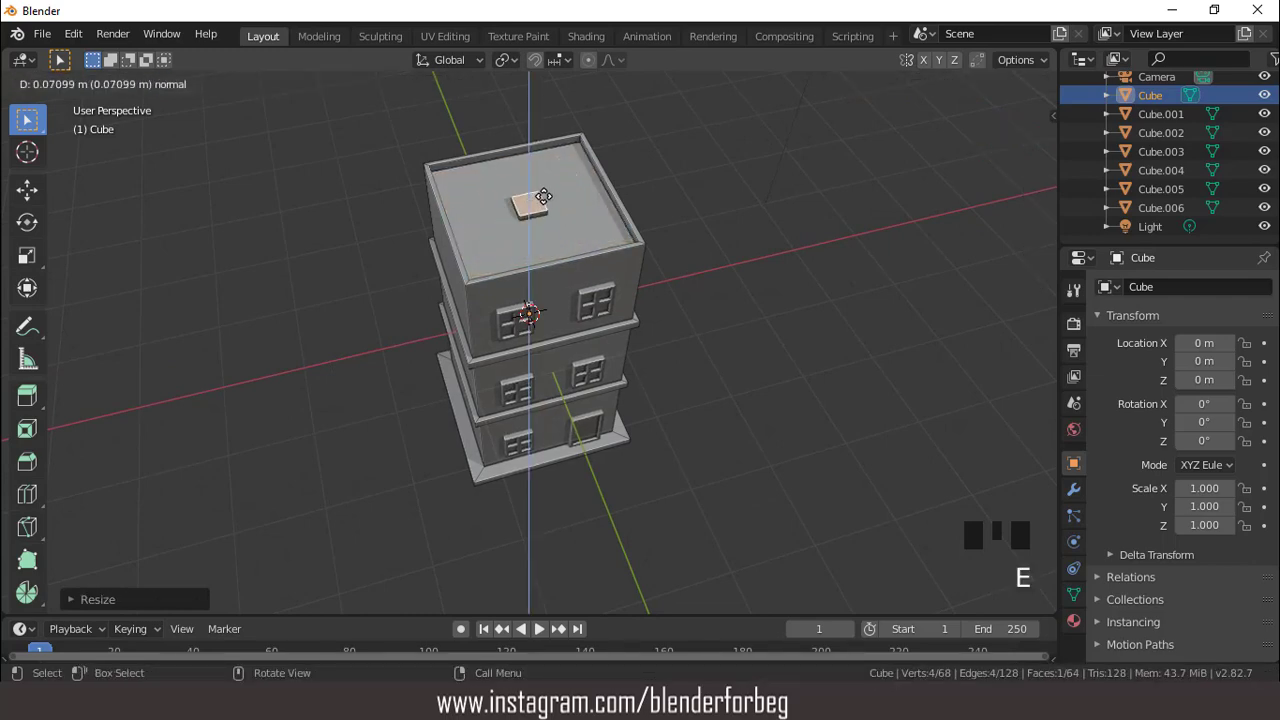
key(ctrl+KP_Add)
key(ctrl+KP_Add)
key(g)
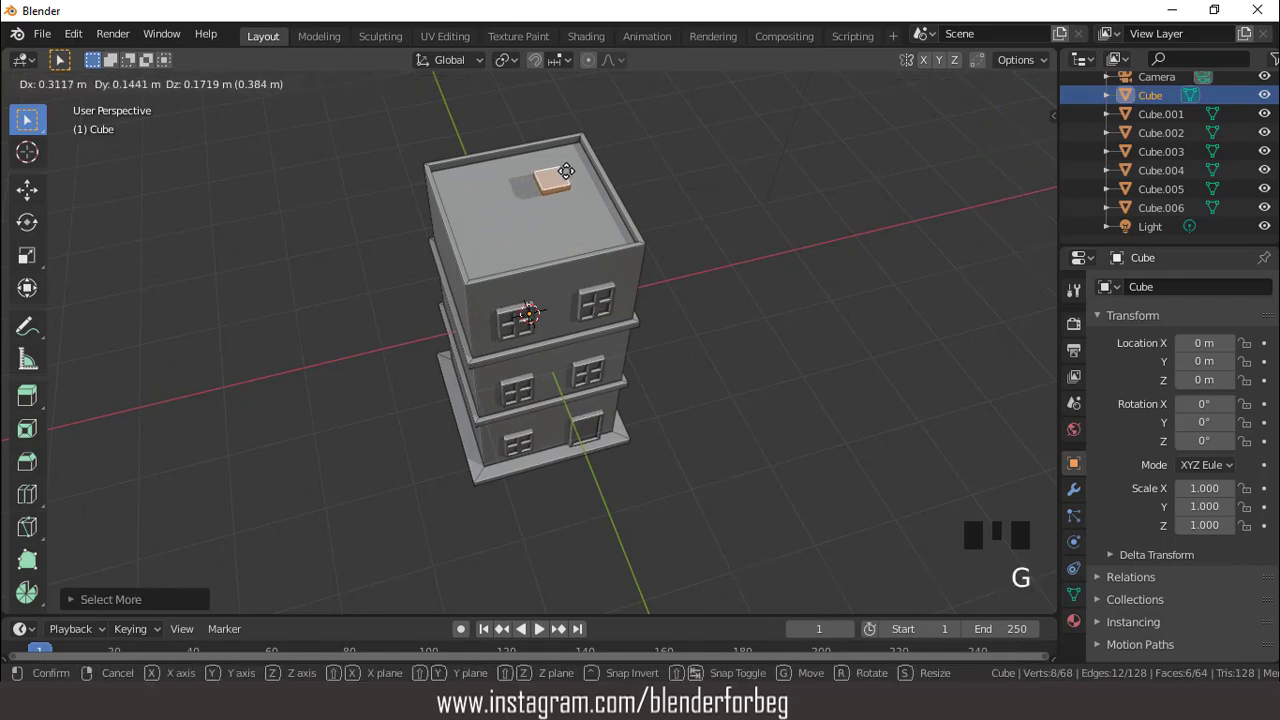
key(g)
key(g)
key(g)
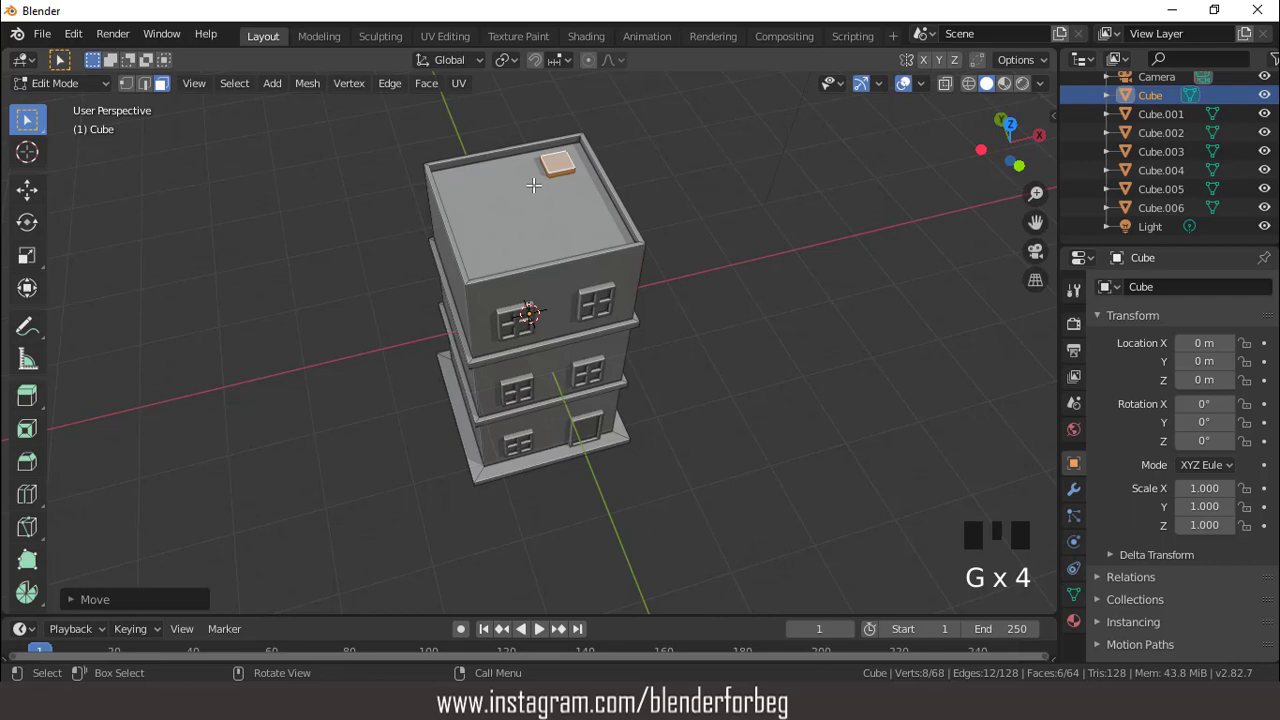
- Duplicate the roof box to the opposite corner and leave Edit Mode
key(shift+d)
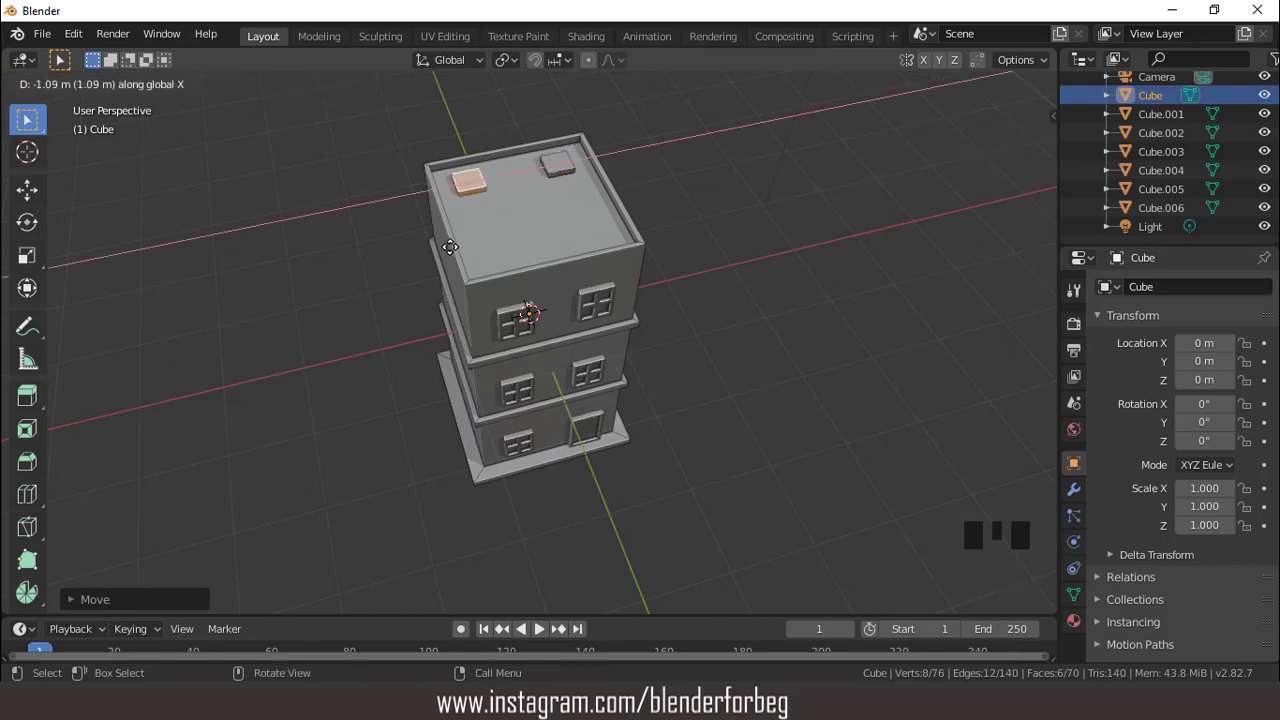
key(g)
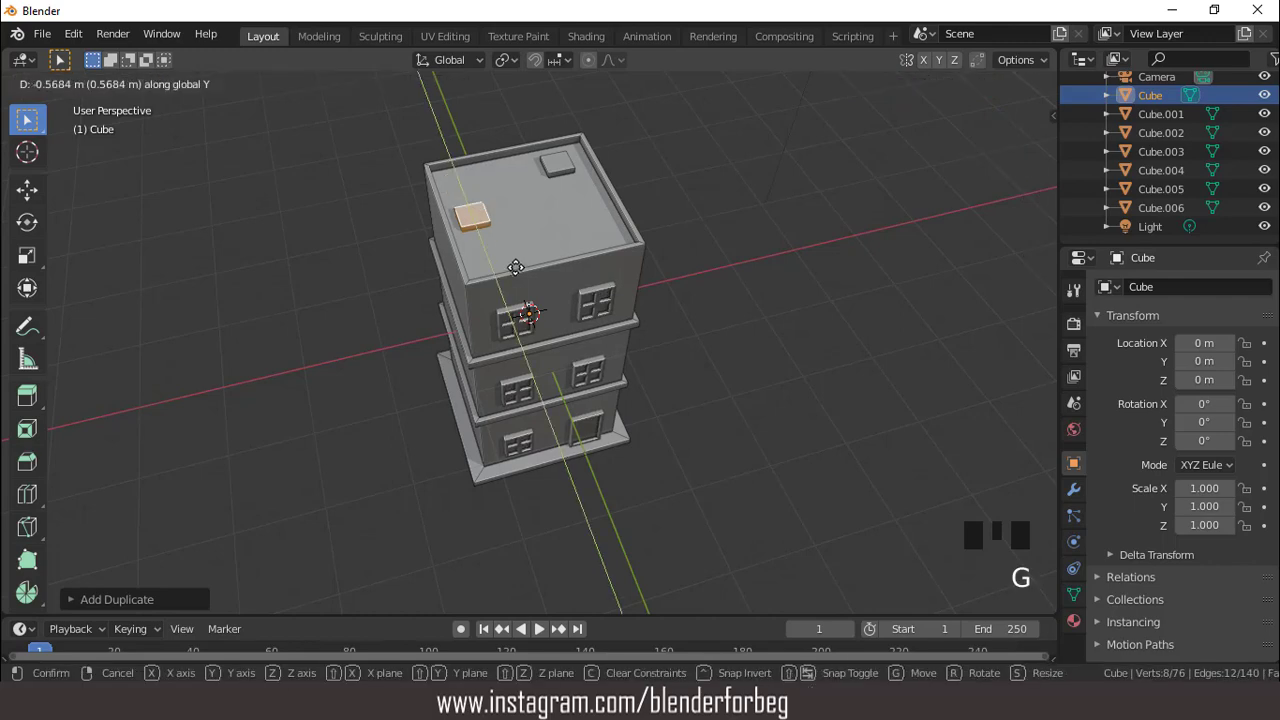
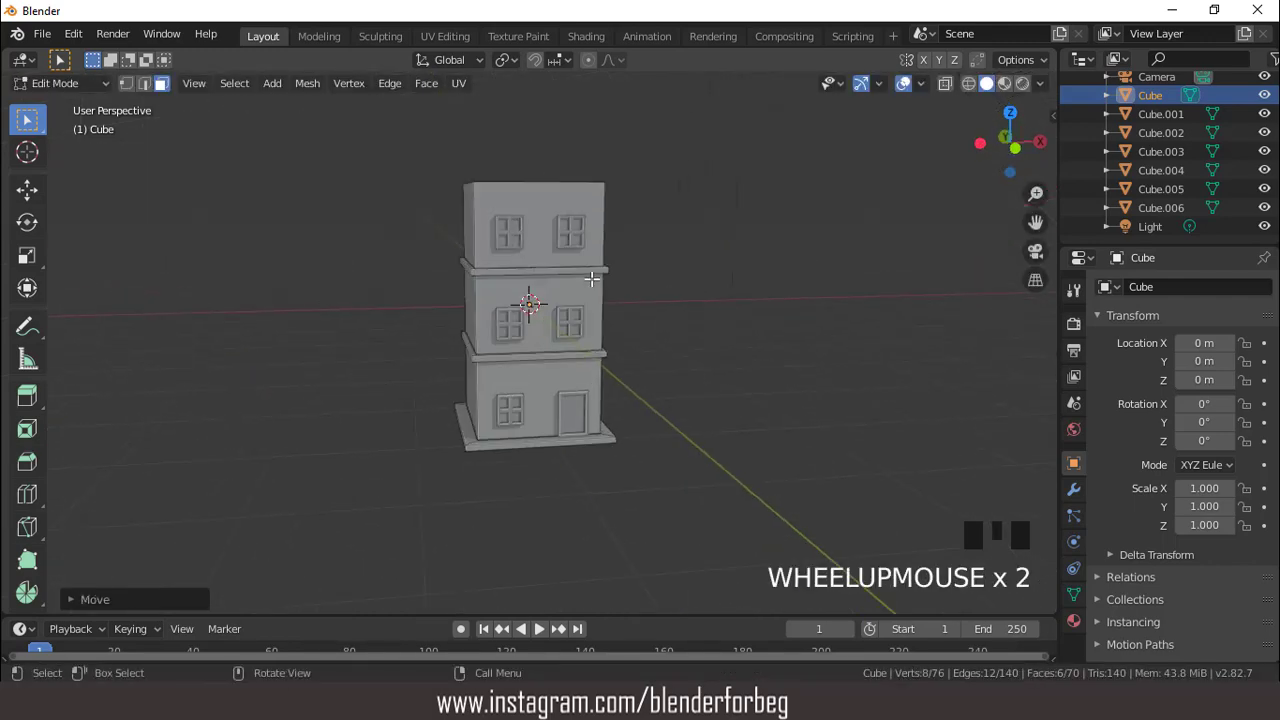
key(Tab)
scroll(down, 3)
drag(537, 316, 666, 339)
- Stretch the ground plane along X, shift it sideways and lower it to the building's base
key(KP_7)
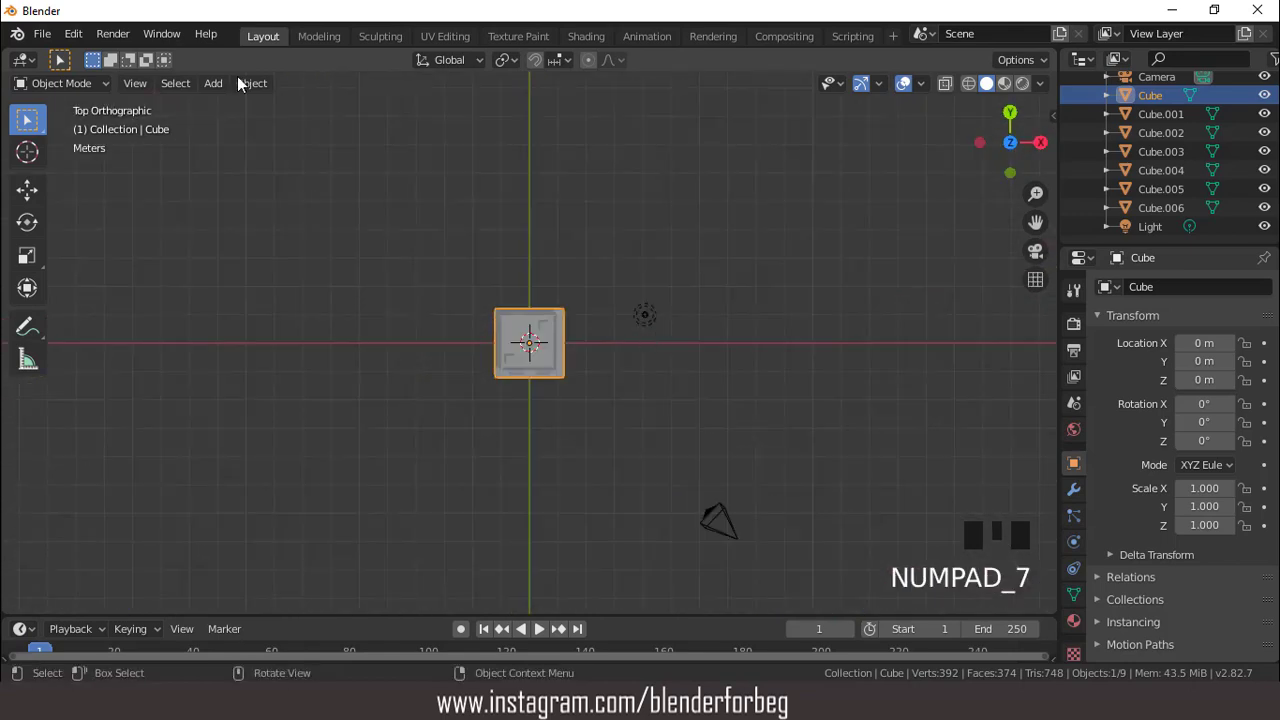
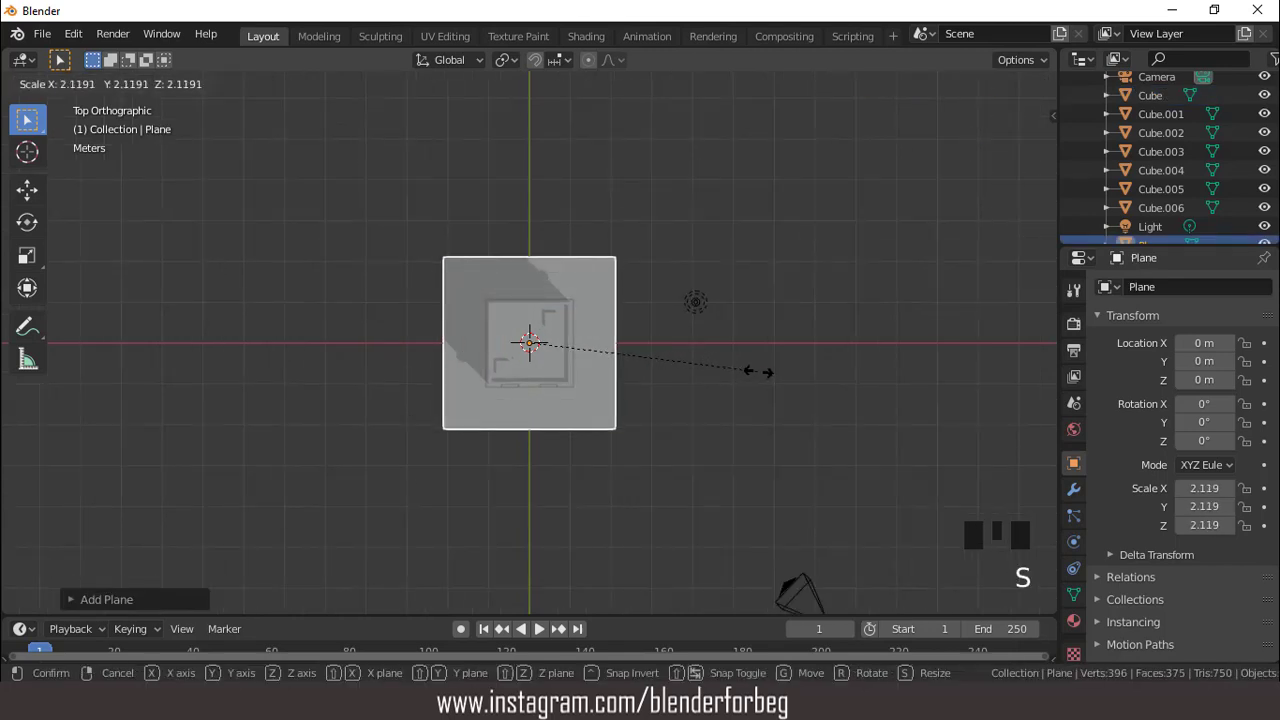
key(s)
key(g)
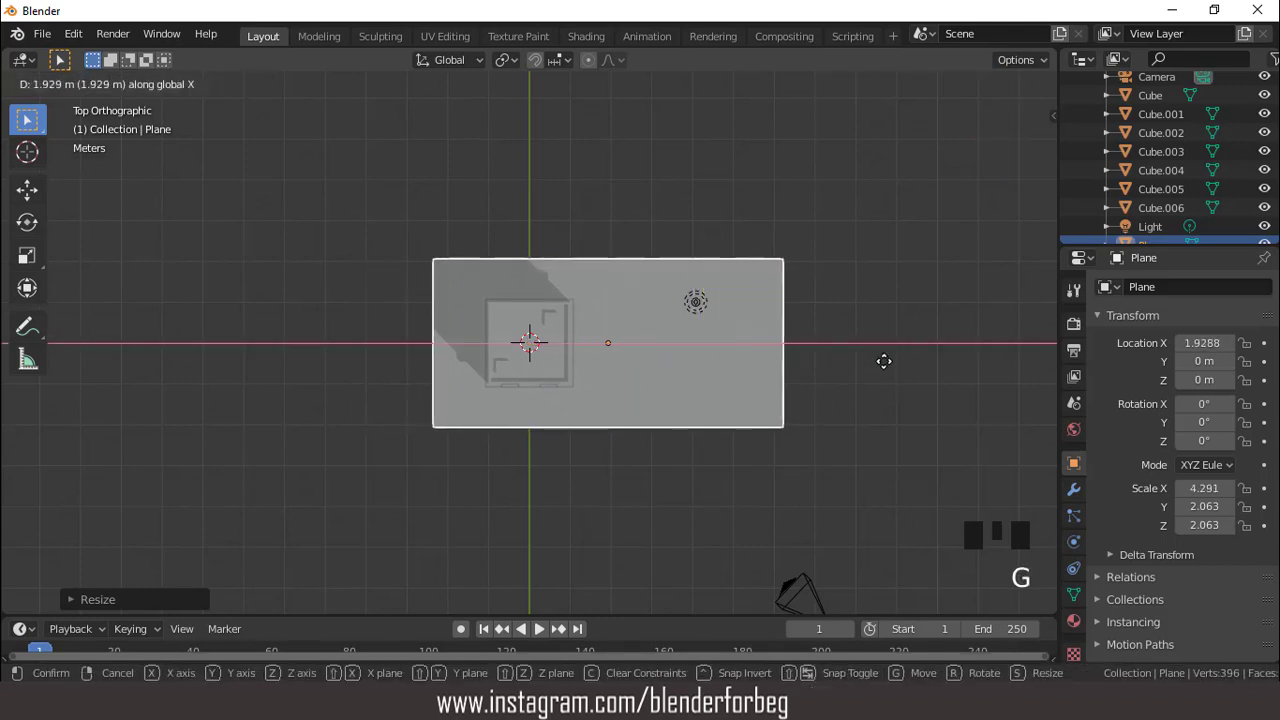
scroll(up, 3)
middle_click(617, 252)
key(KP_1)
key(g)
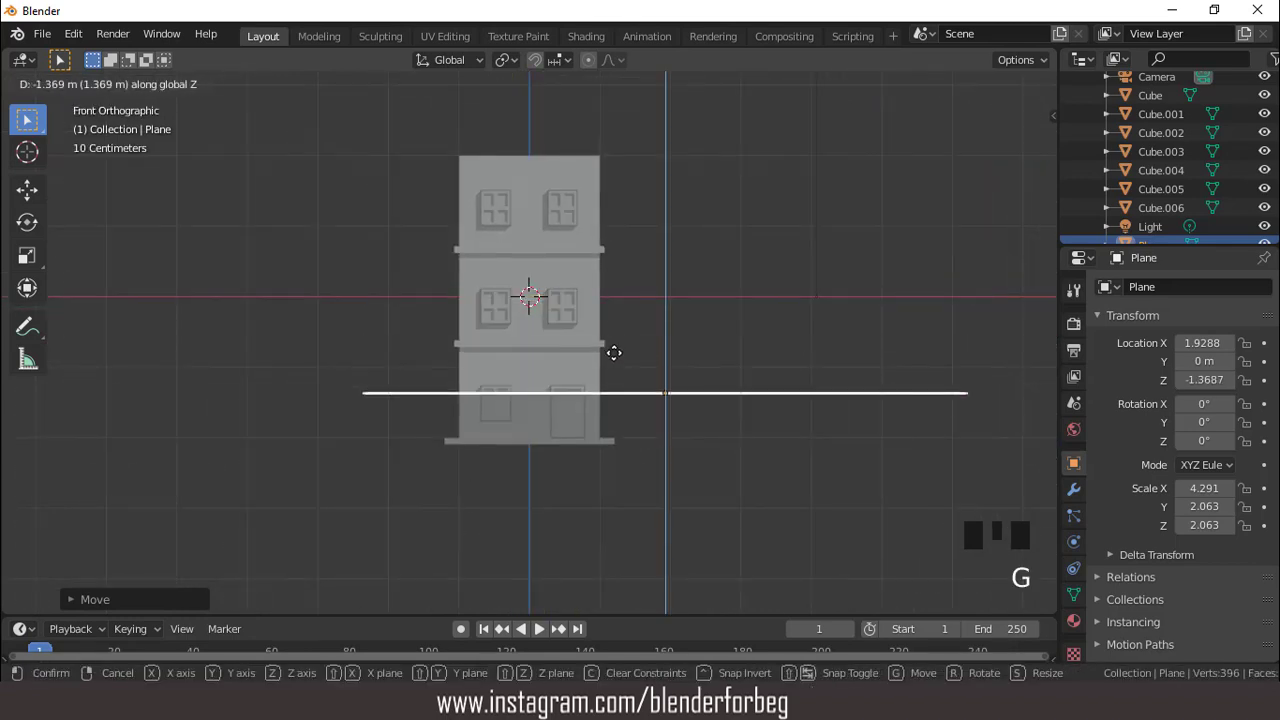
scroll(up, 3)
drag(594, 458, 611, 394)
key(KP_1)
- View the plane from above and add an edge loop across it
scroll(up, 3)
scroll(down, 3)
drag(578, 537, 575, 523)
drag(562, 475, 546, 485)
key(KP_7)
scroll(up, 3)
key(Tab)
scroll(up, 3)
scroll(down, 3)
key(ctrl+r)
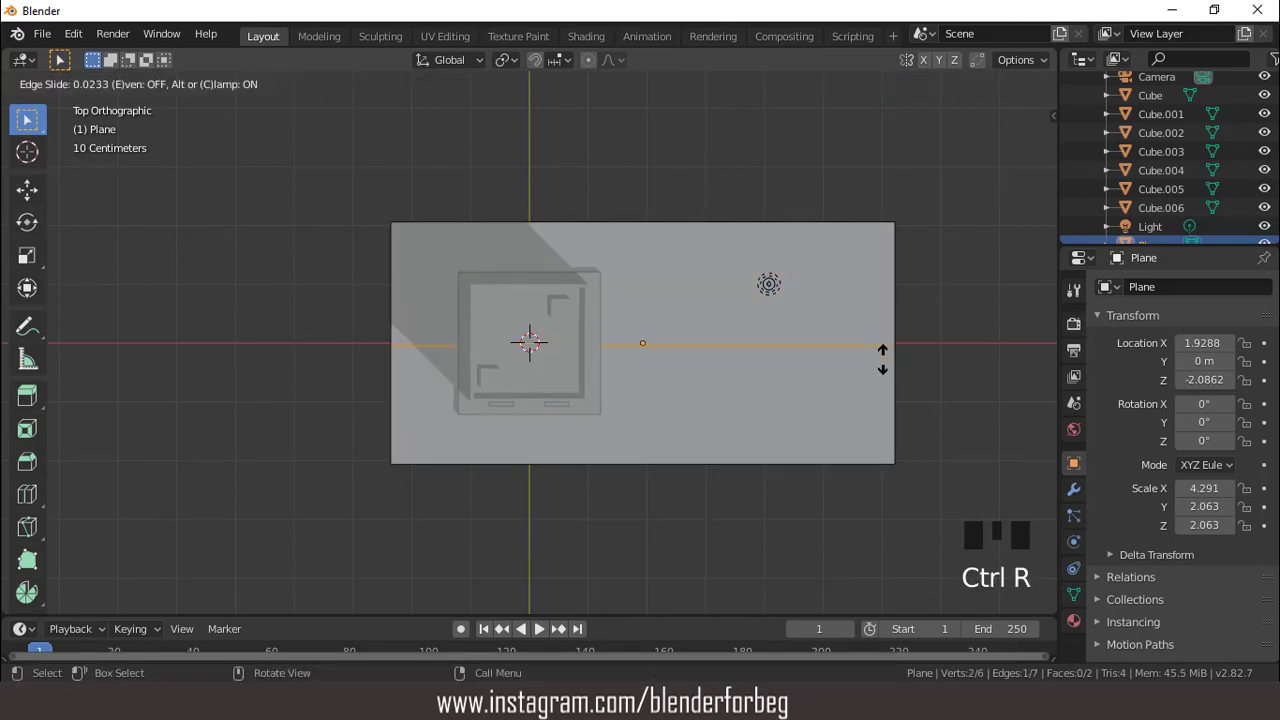
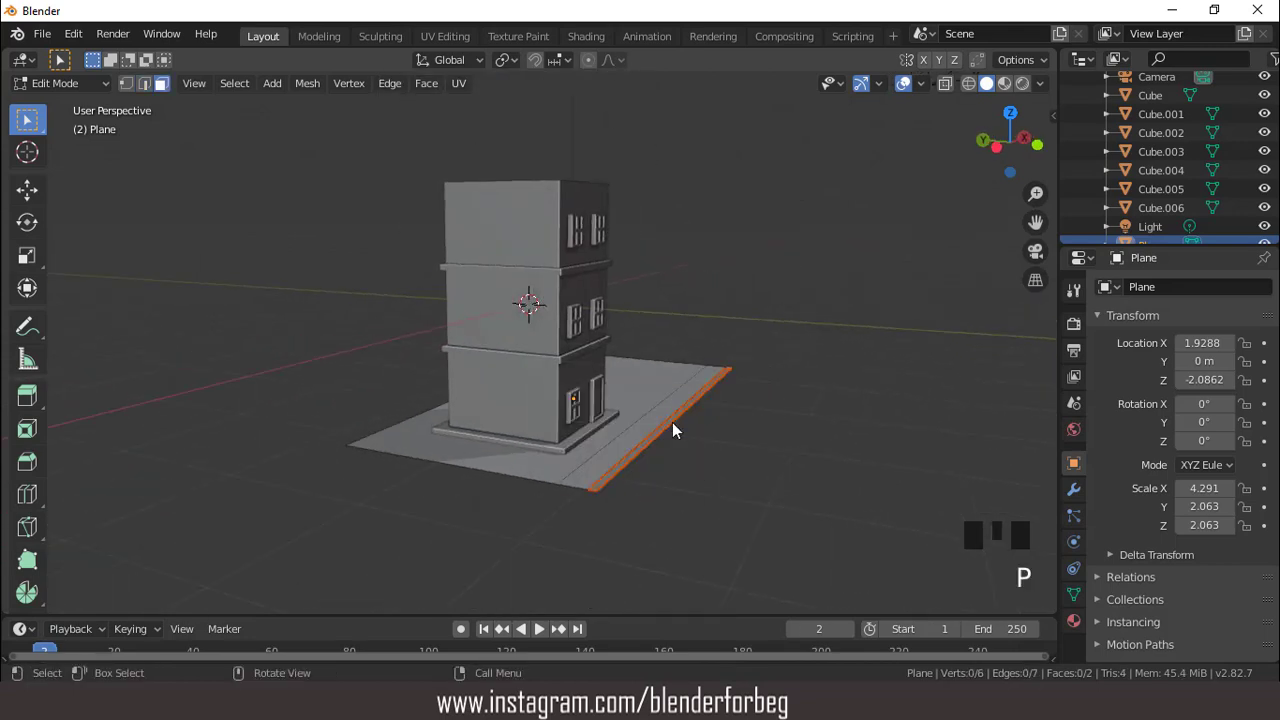
- Subdivide the ground plane's front edge with loop cuts and extrude it forward along Y
key(Tab)
click(682, 431)
scroll(up, 3)
scroll(down, 3)
drag(625, 436, 686, 441)
key(Tab)
key(KP_7)
scroll(up, 3)
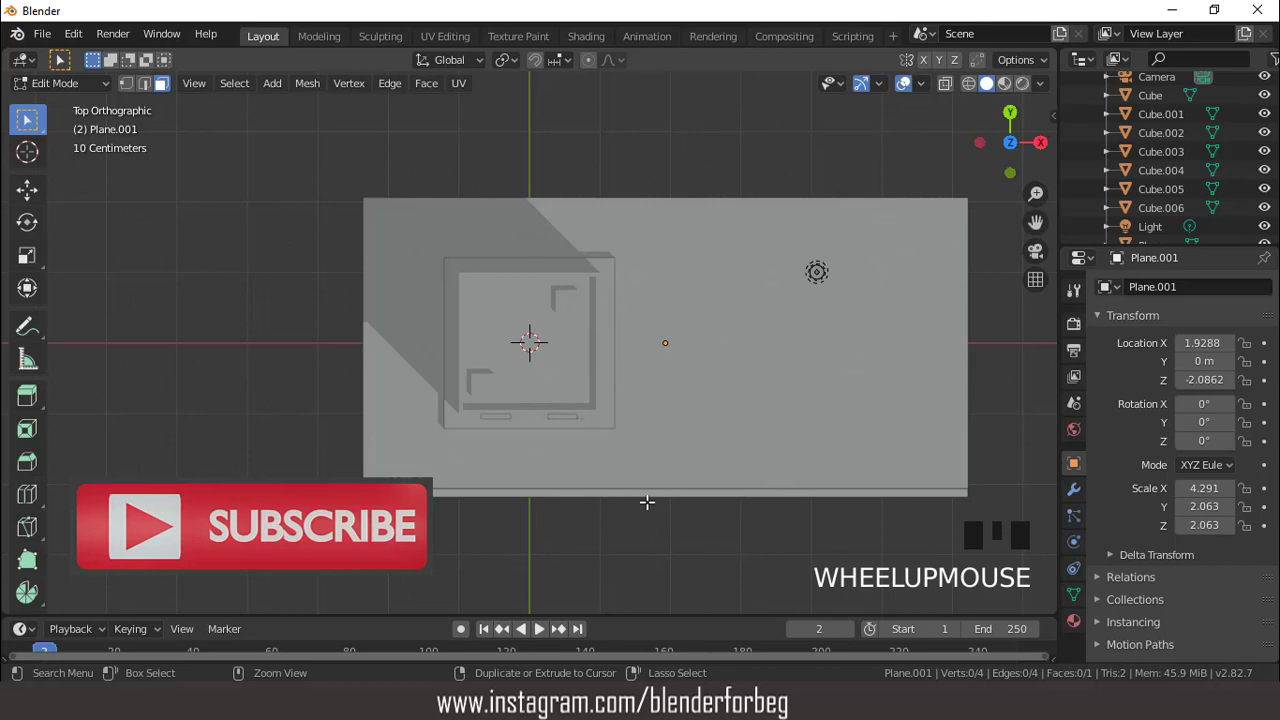
key(ctrl+r)
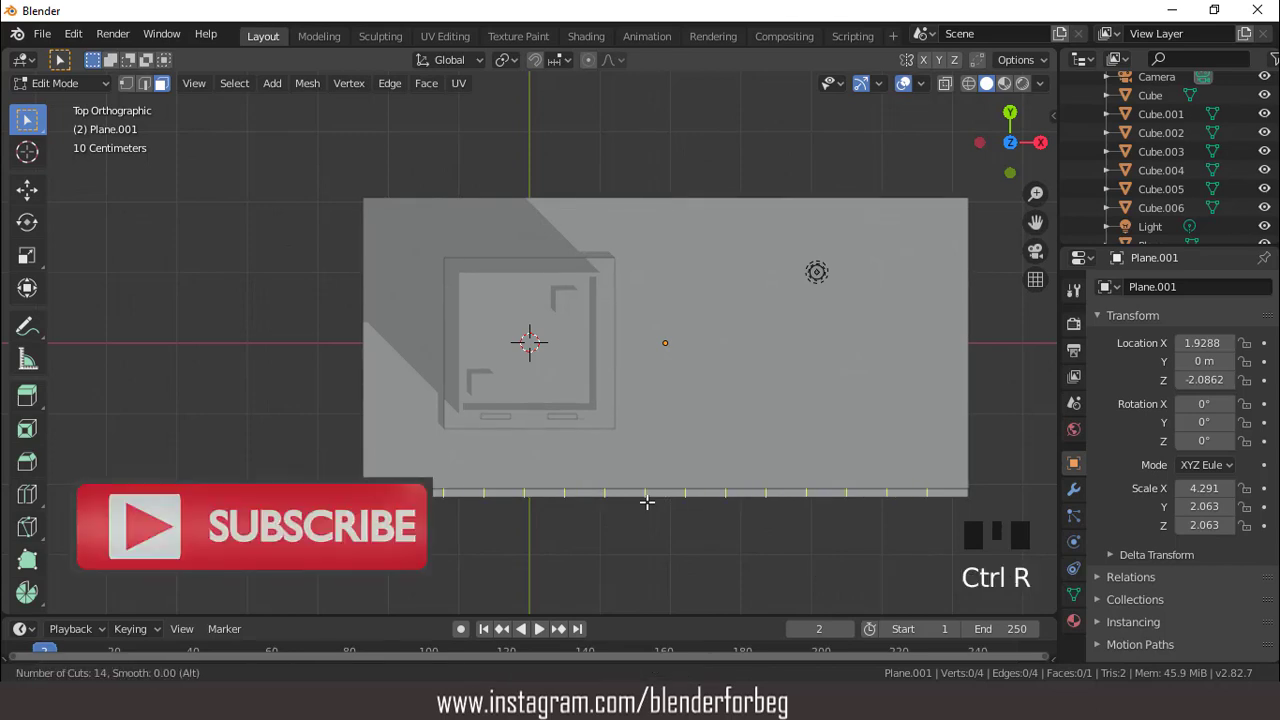
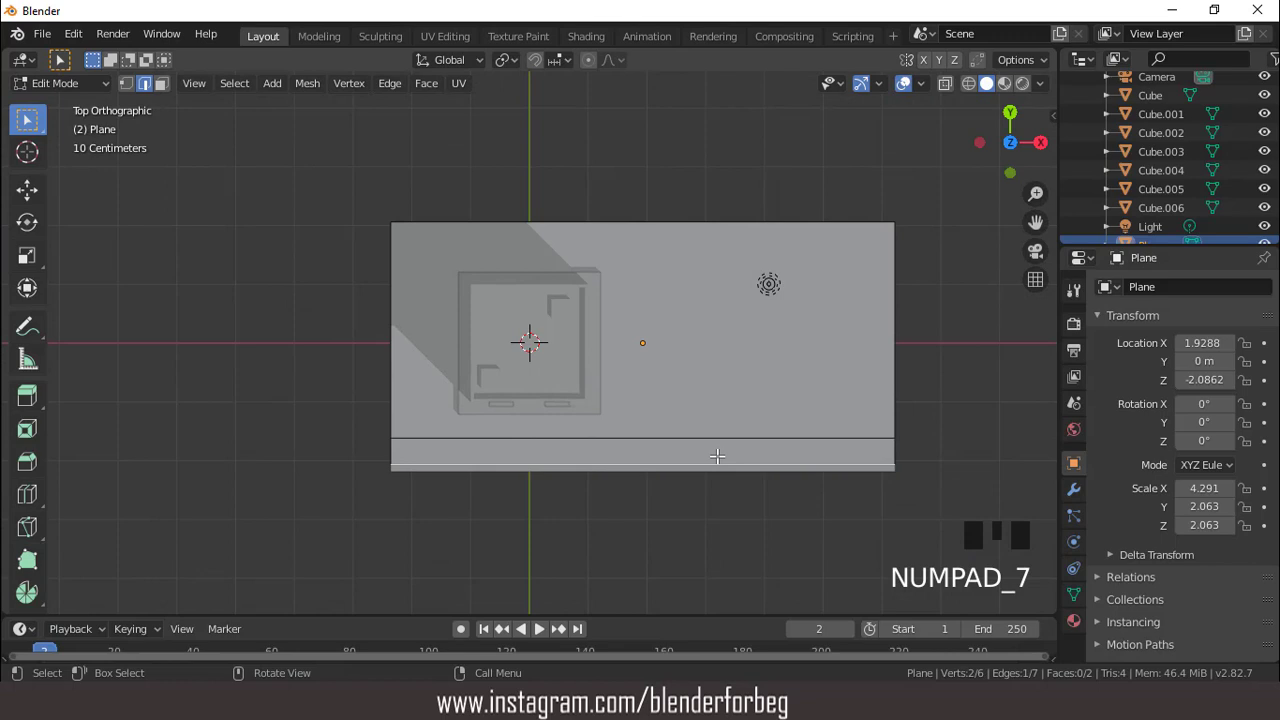
key(e)
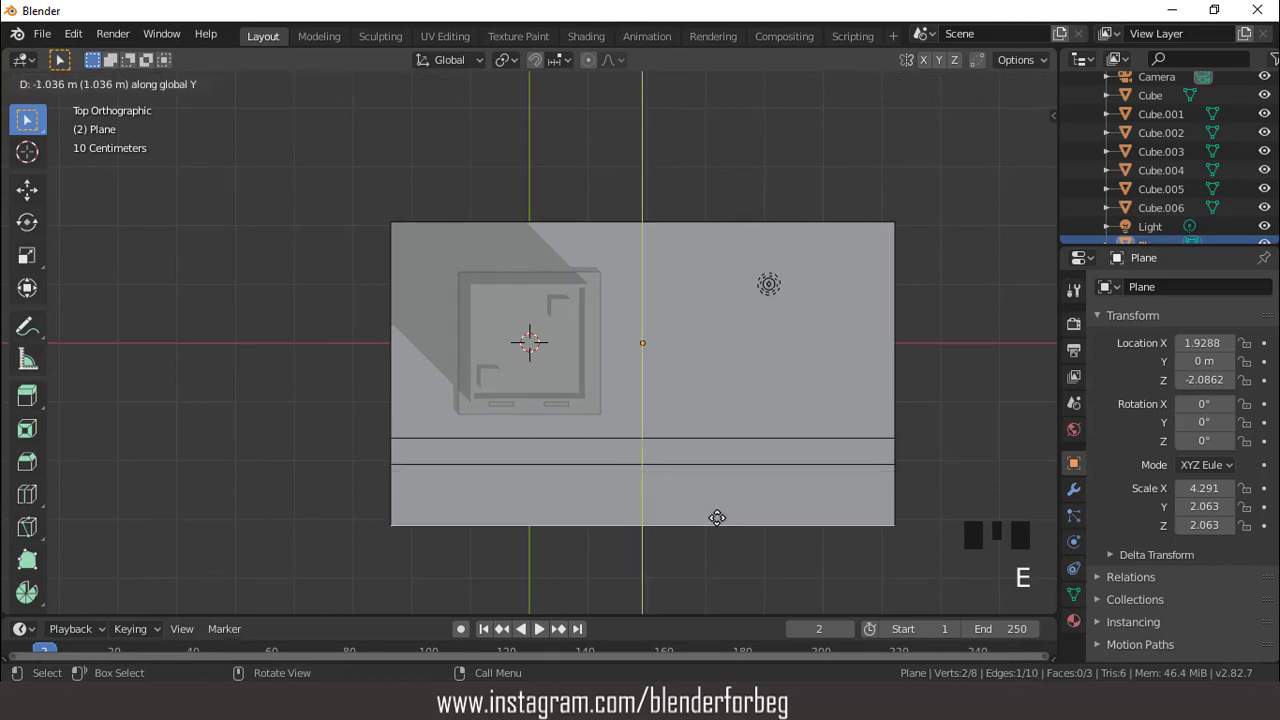
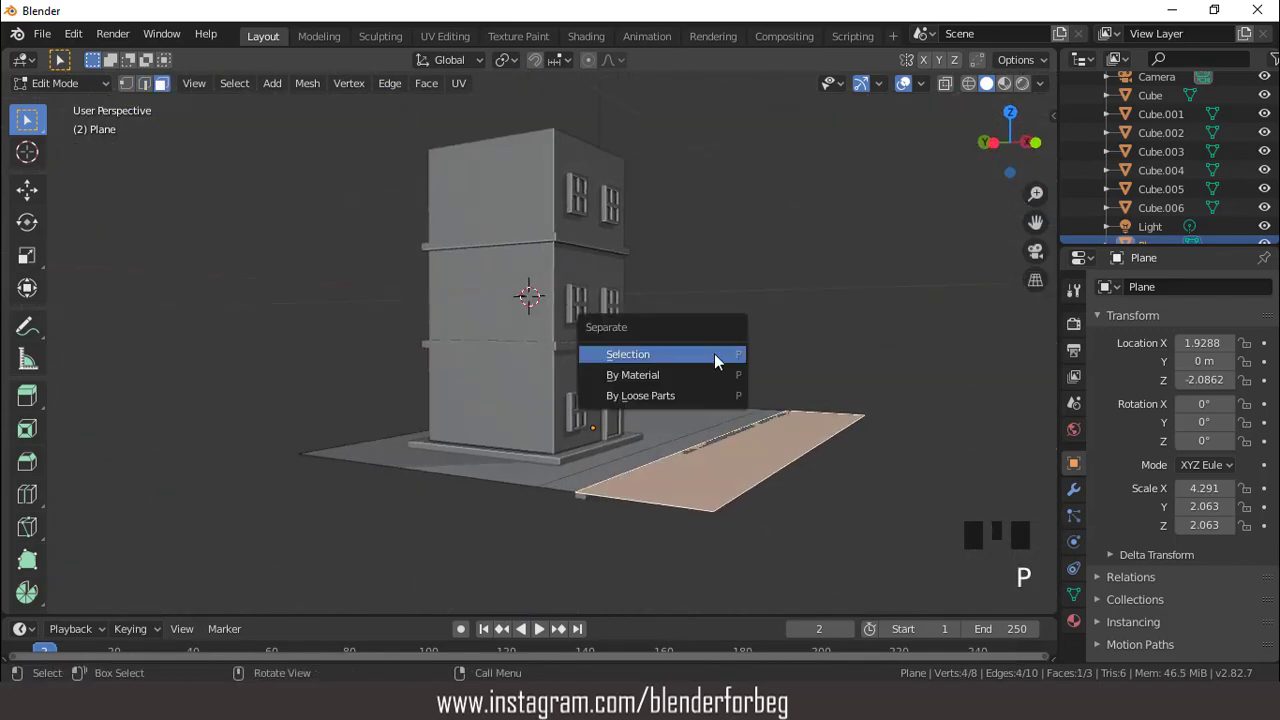
- Separate the front strip into its own object, Plane.002, and select it in front view
key(Tab)
click(759, 451)
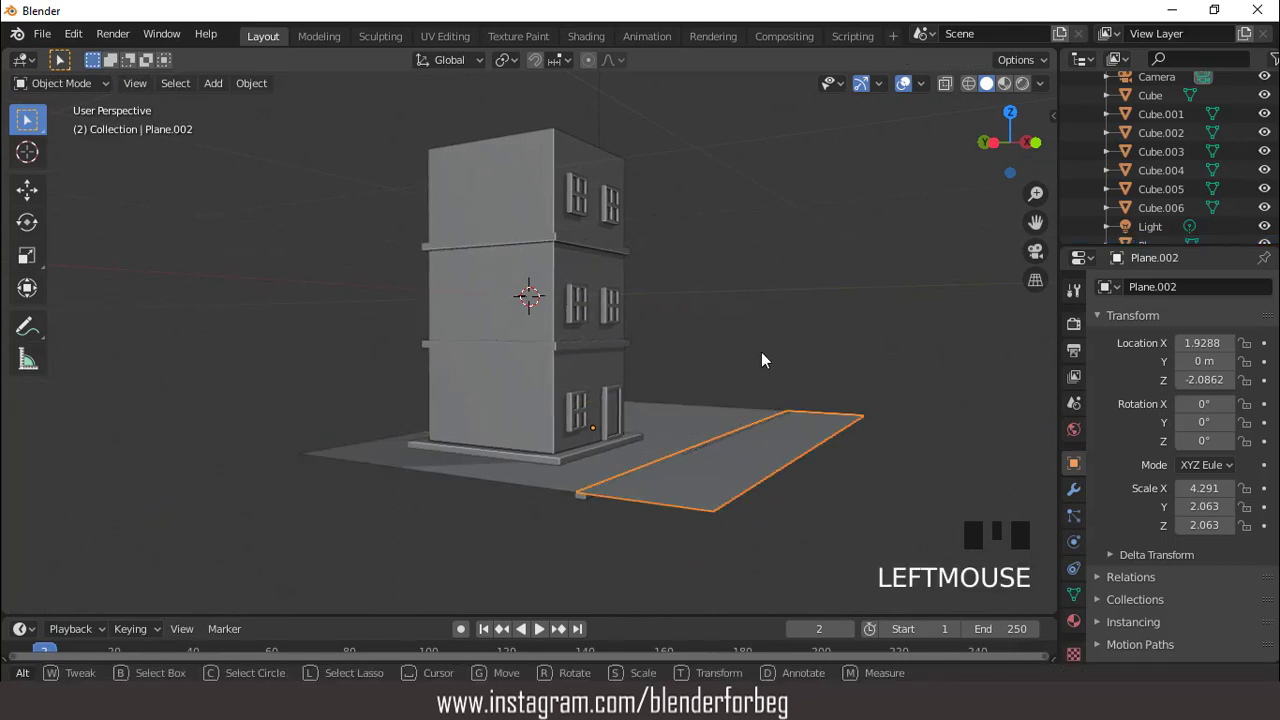
click(769, 357)
key(KP_1)
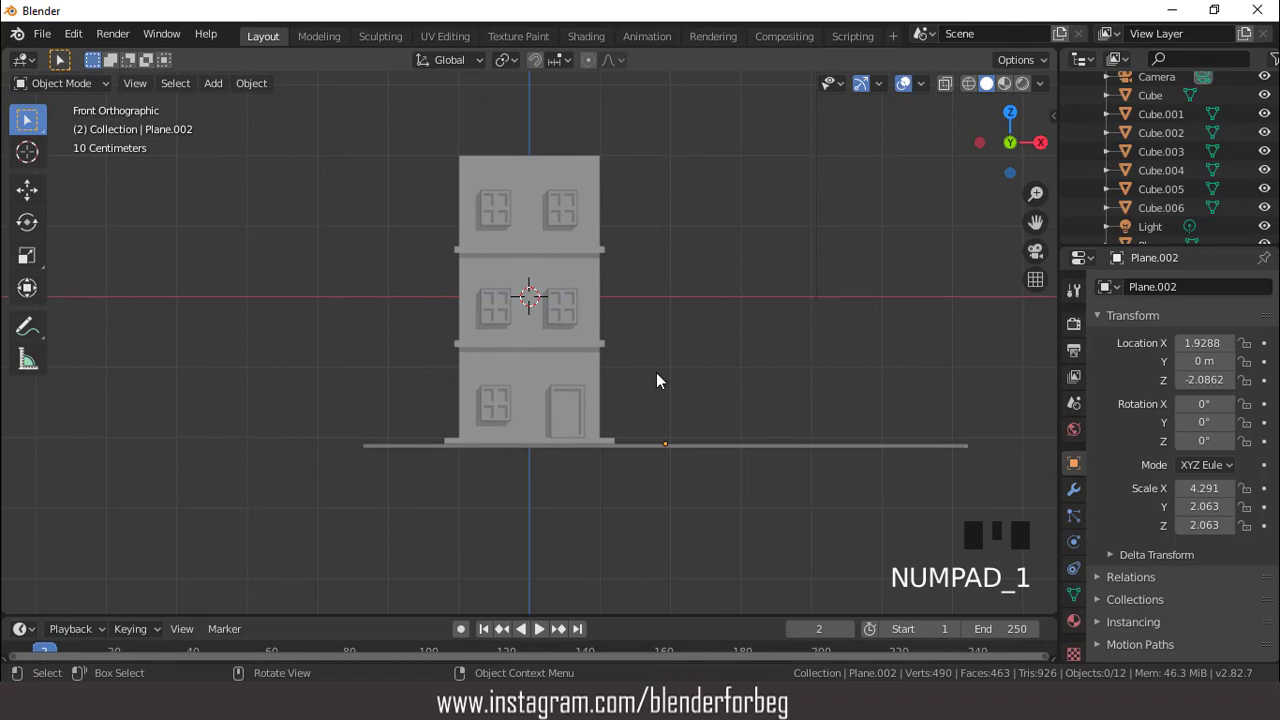
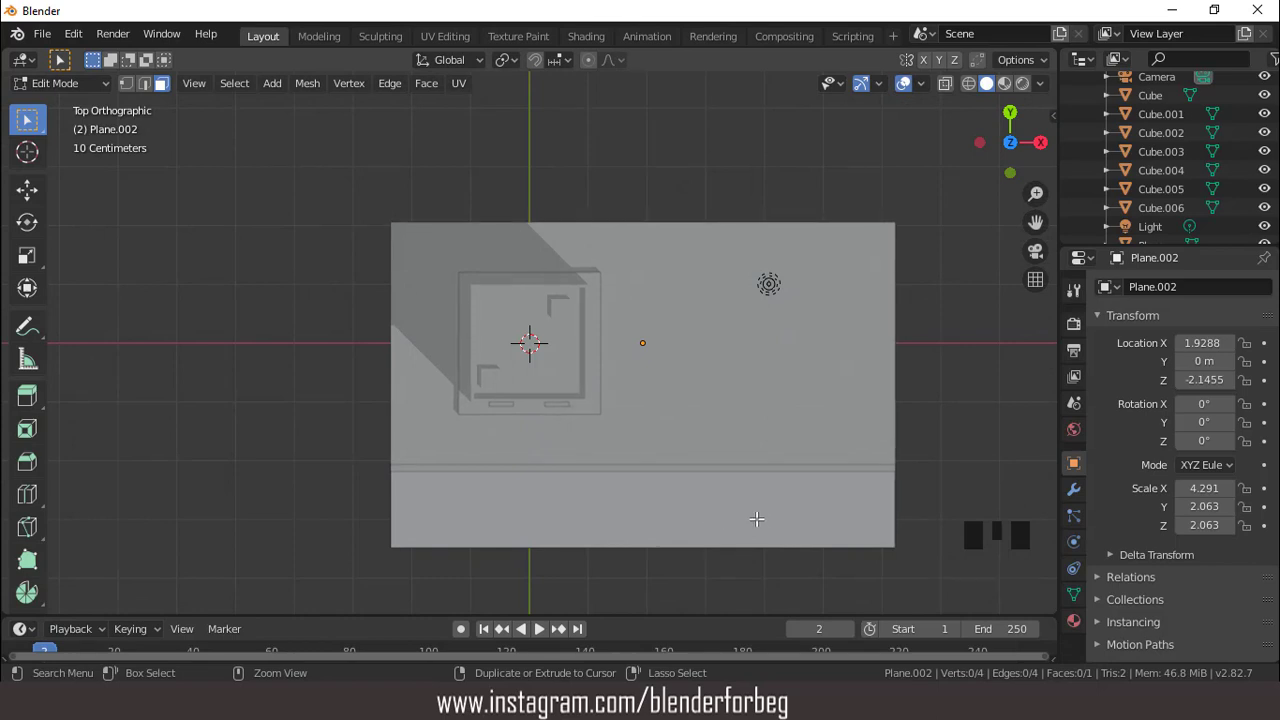
- Bevel an edge loop along the street strip and nudge the plane slightly along Y
key(ctrl+r)
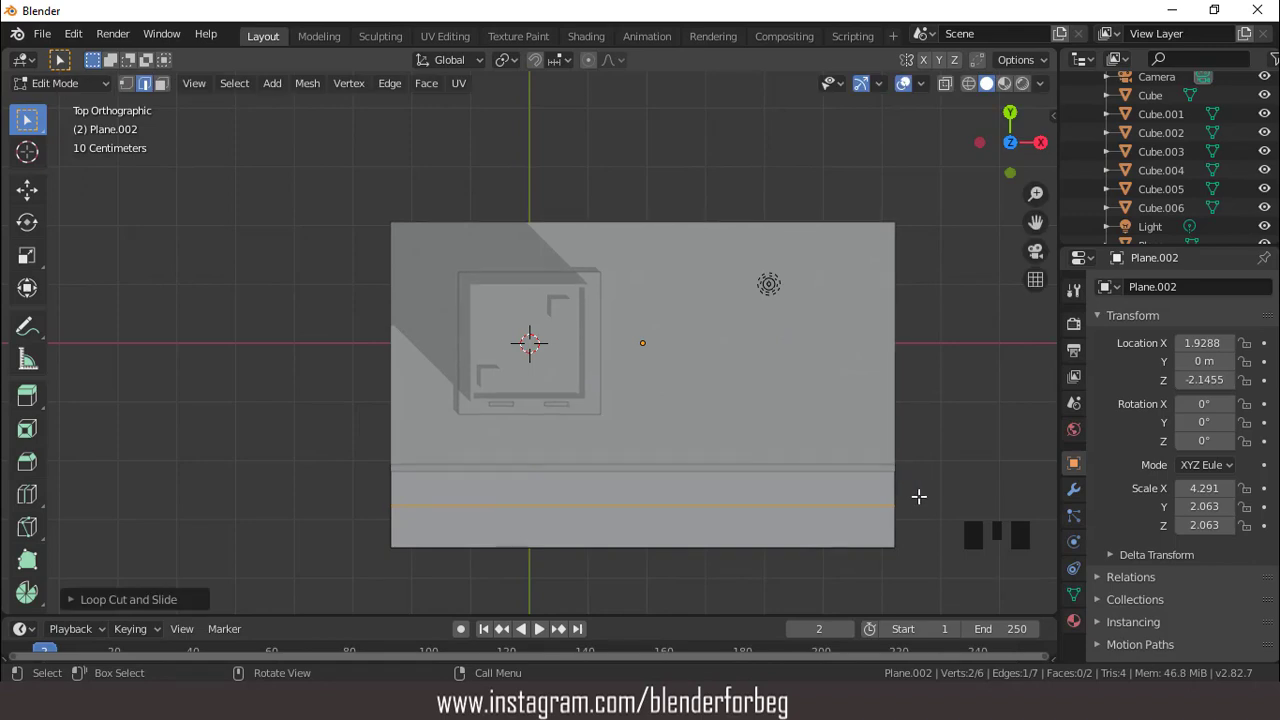
key(ctrl+b)
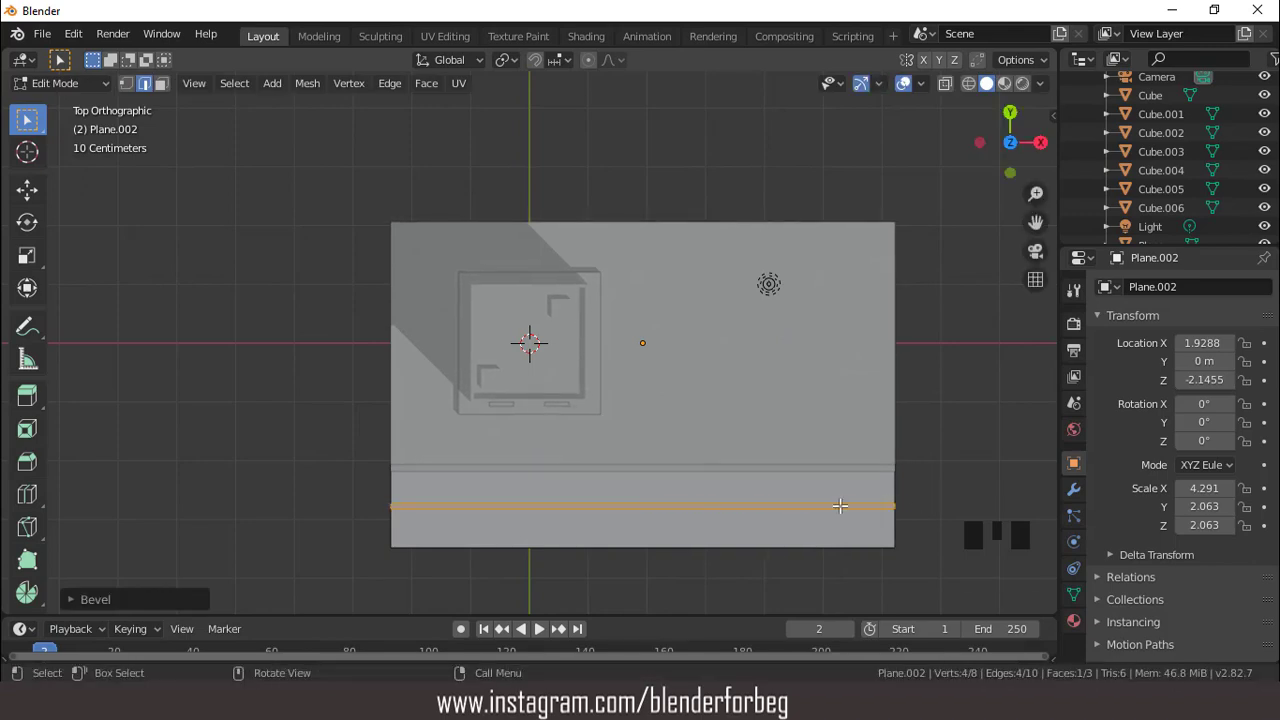
key(Tab)
key(g)
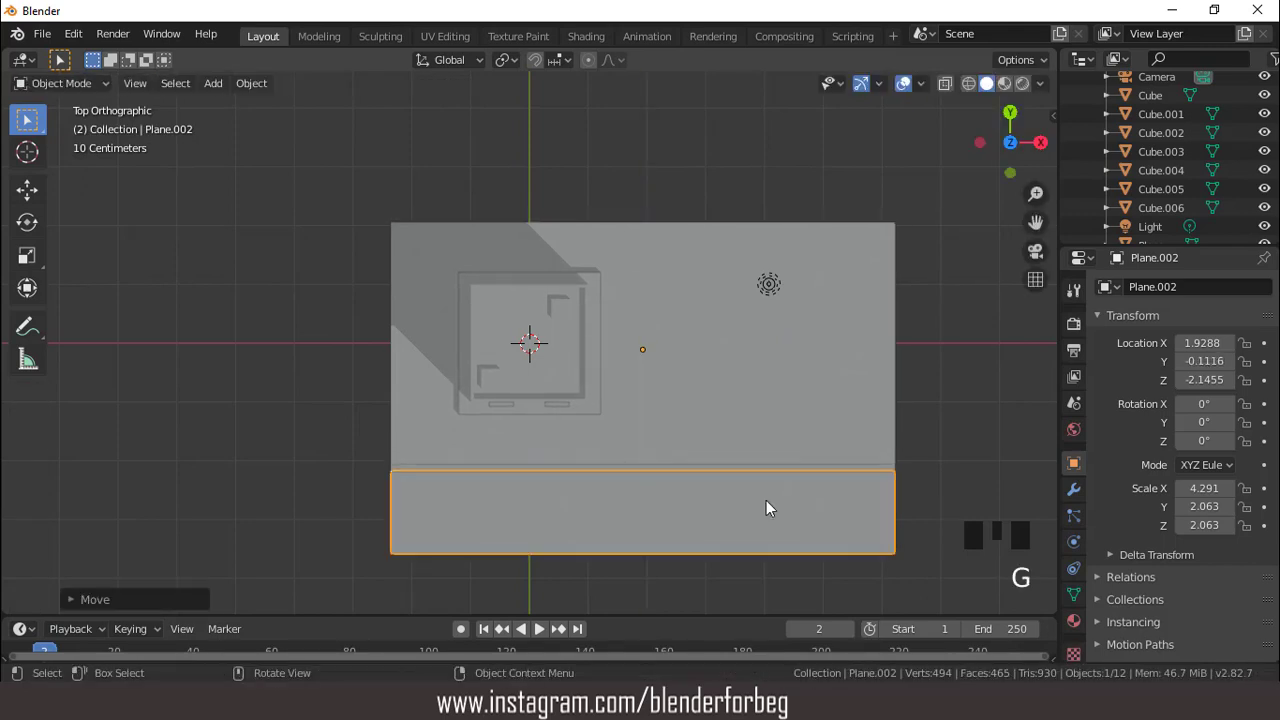
- Select the ground plane and add loop cuts across its front sidewalk strip near the building
scroll(up, 3)
scroll(down, 3)
drag(685, 377, 740, 345)
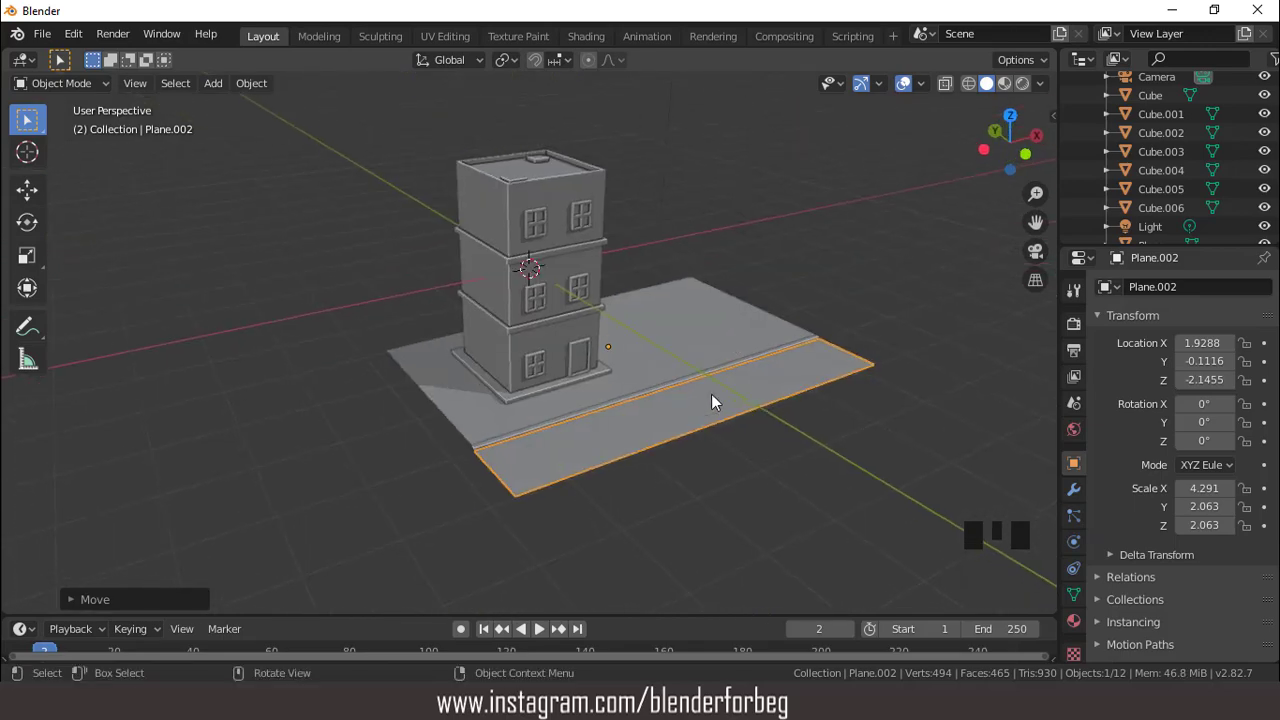
scroll(up, 3)
scroll(down, 3)
drag(694, 394, 678, 382)
scroll(up, 3)
click(697, 378)
scroll(up, 3)
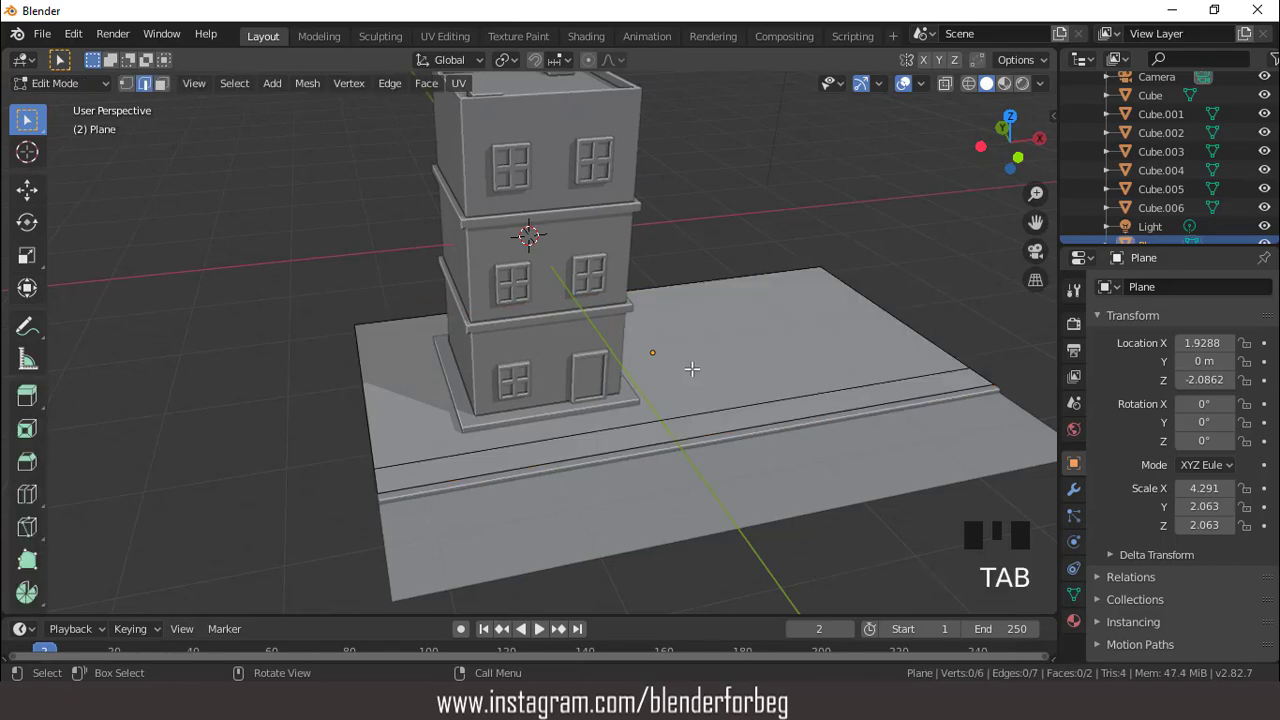
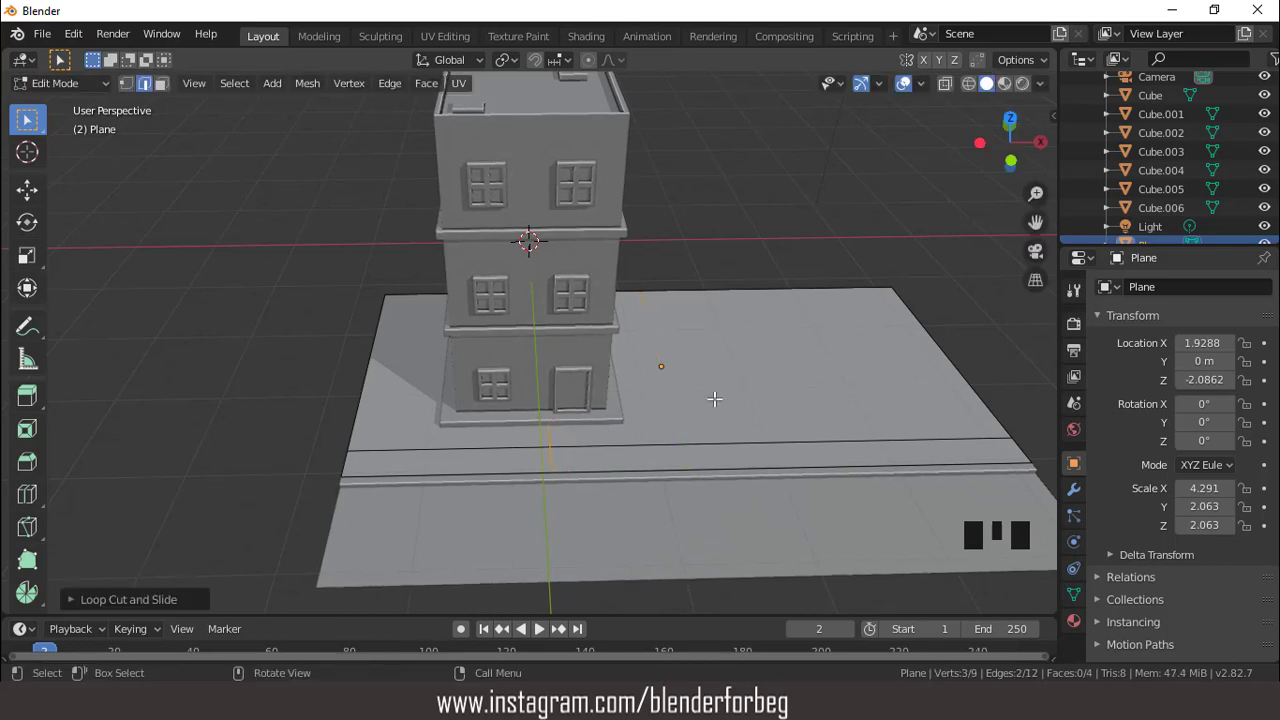
key(ctrl+r)
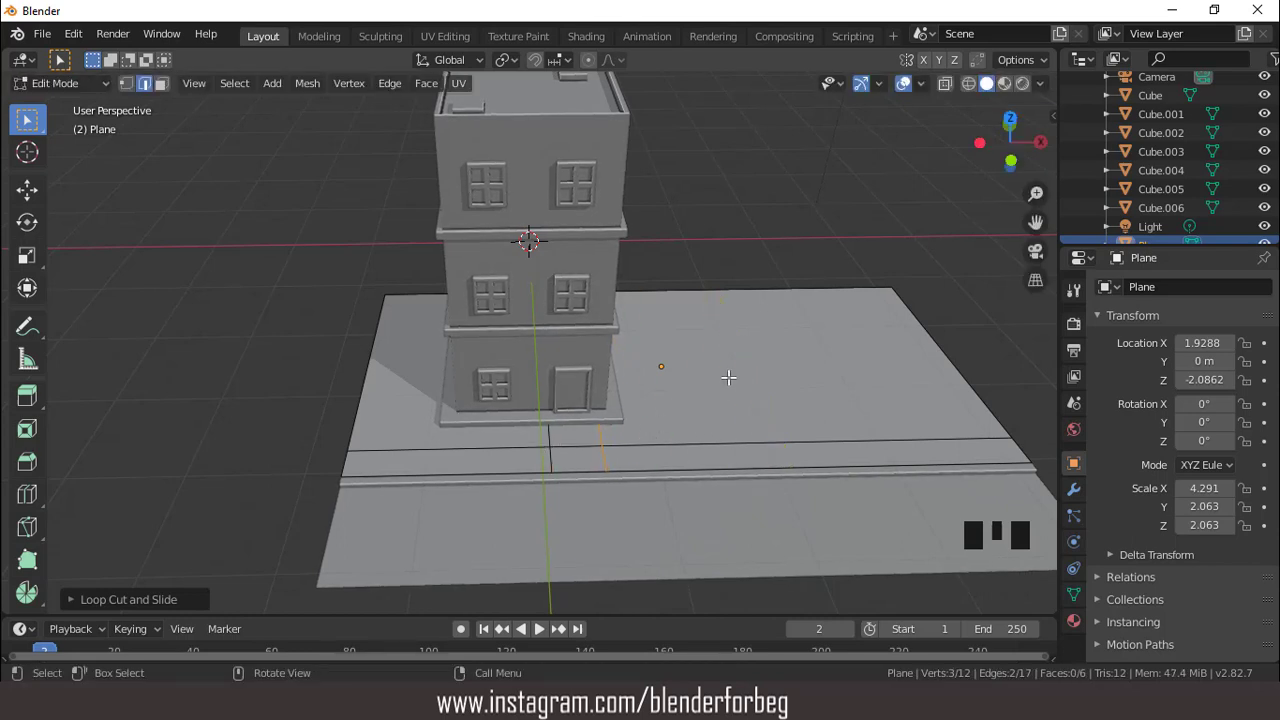
key(ctrl+r)
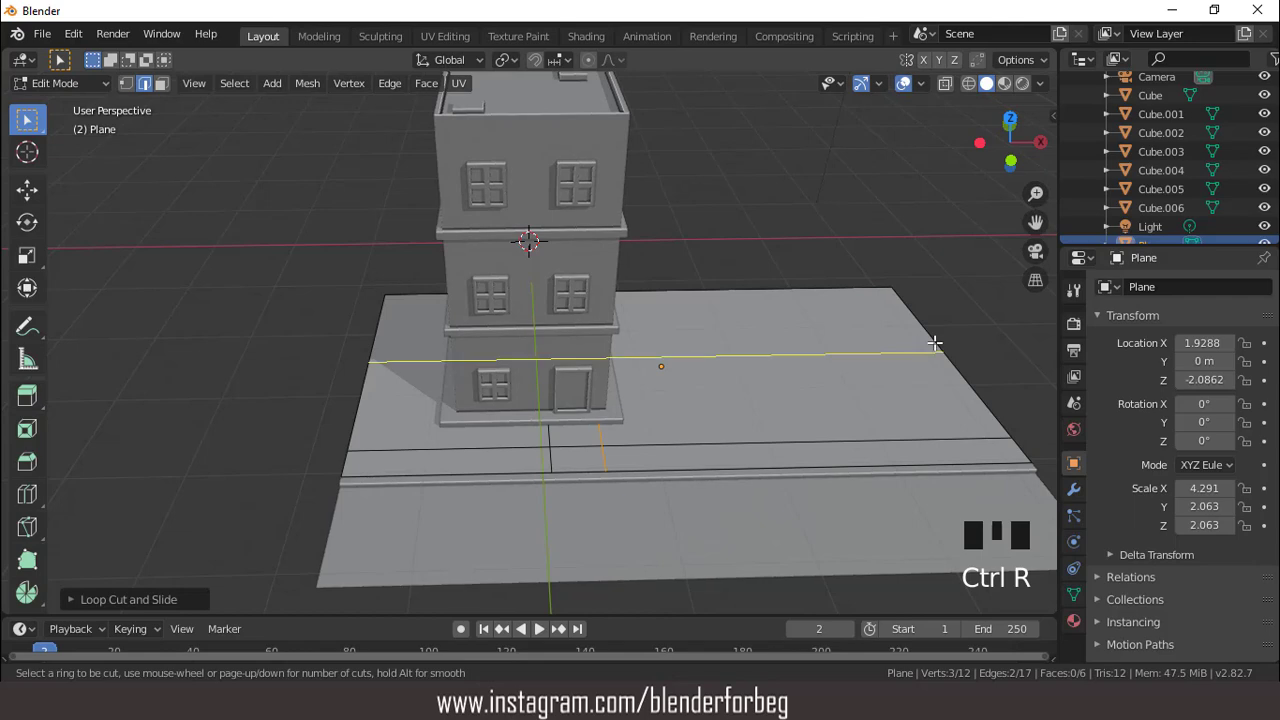
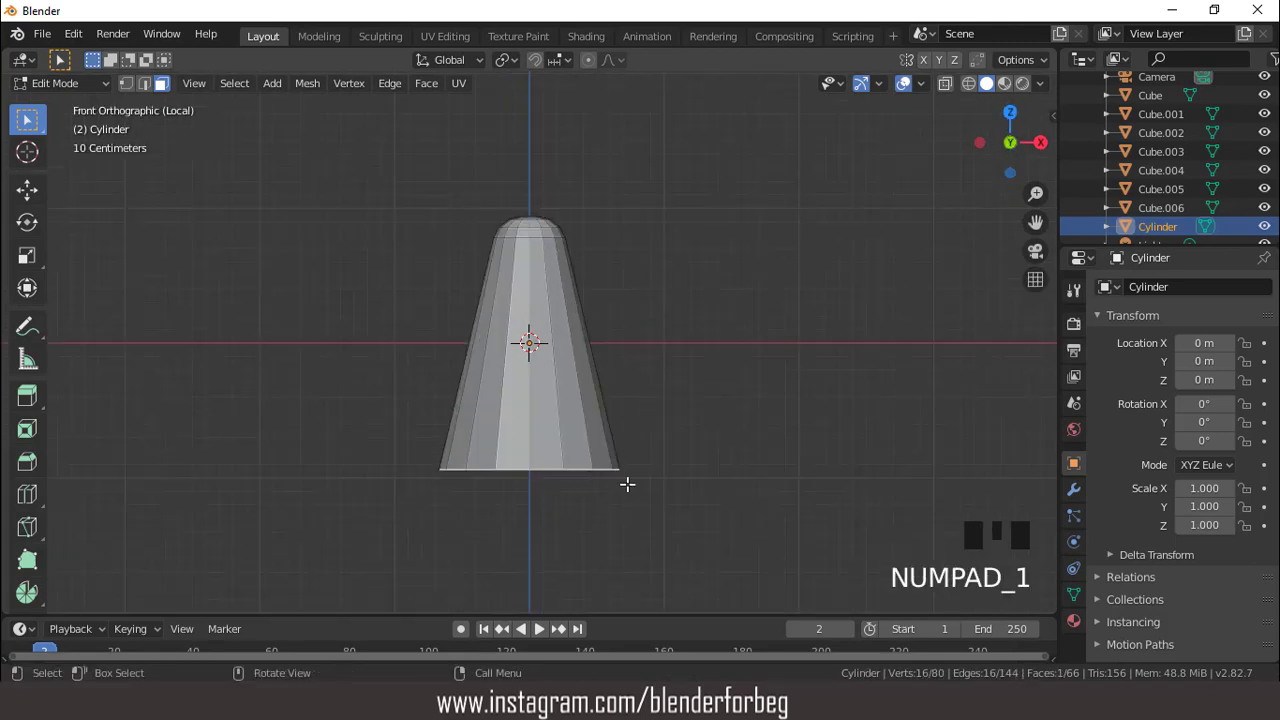
- Widen the cylinder head, bevel its bottom edge and shrink the bottom face to pole thickness
key(s)
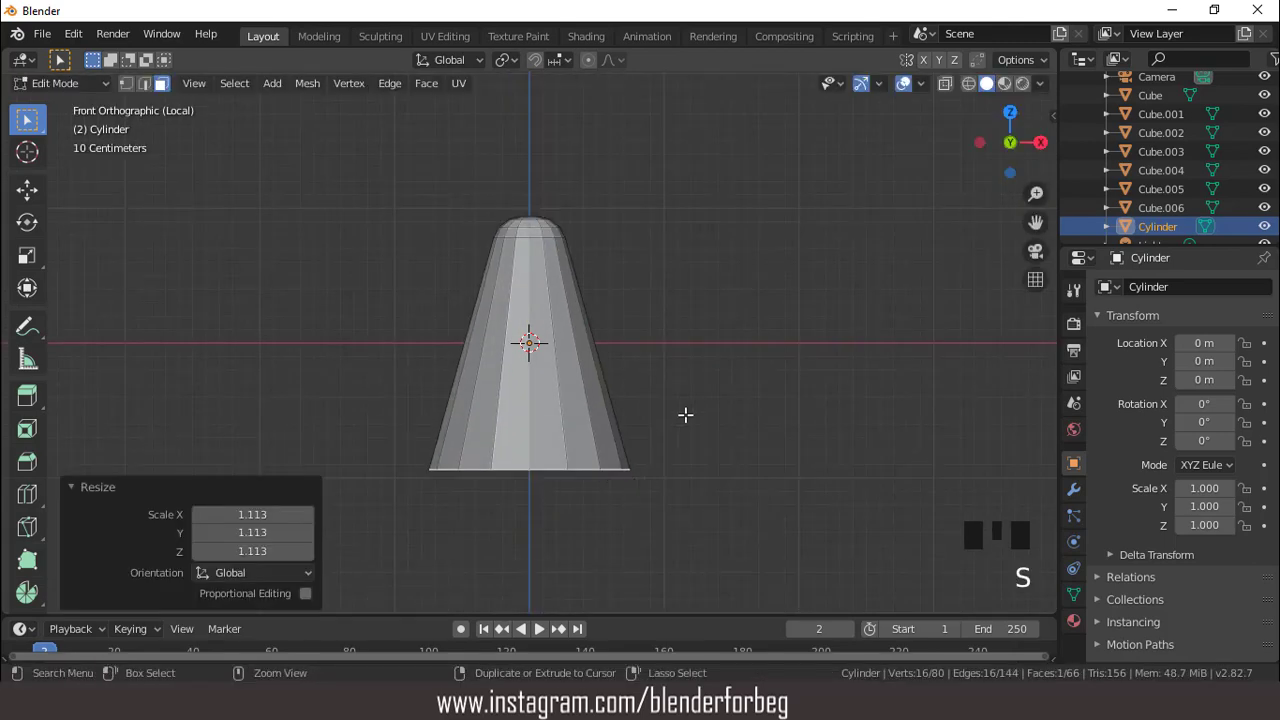
key(ctrl+b)
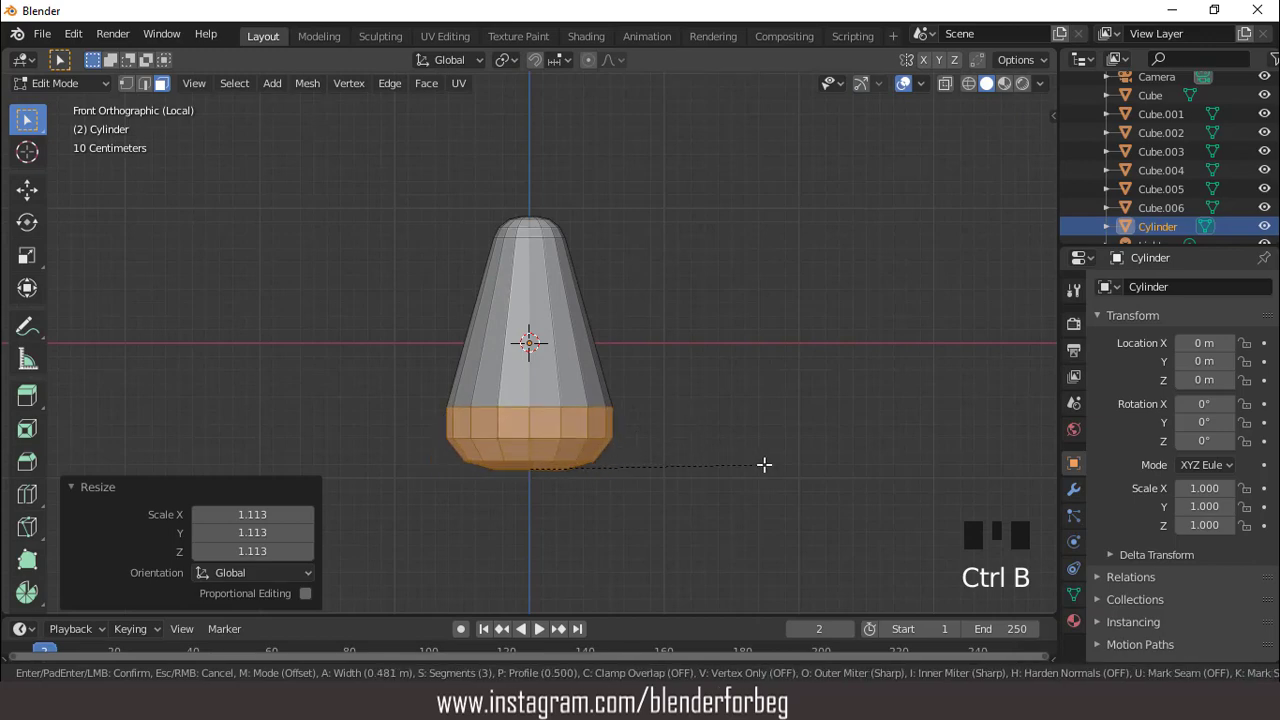
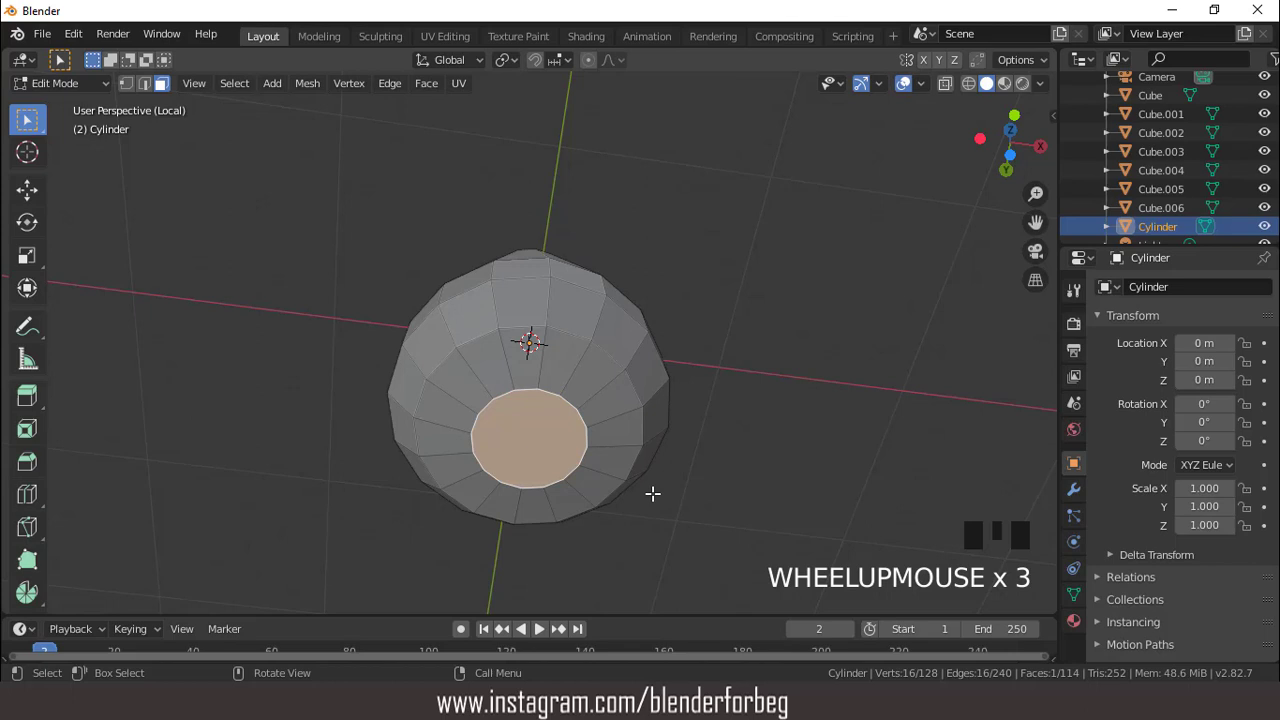
key(s)
key(KP_1)
key(g)
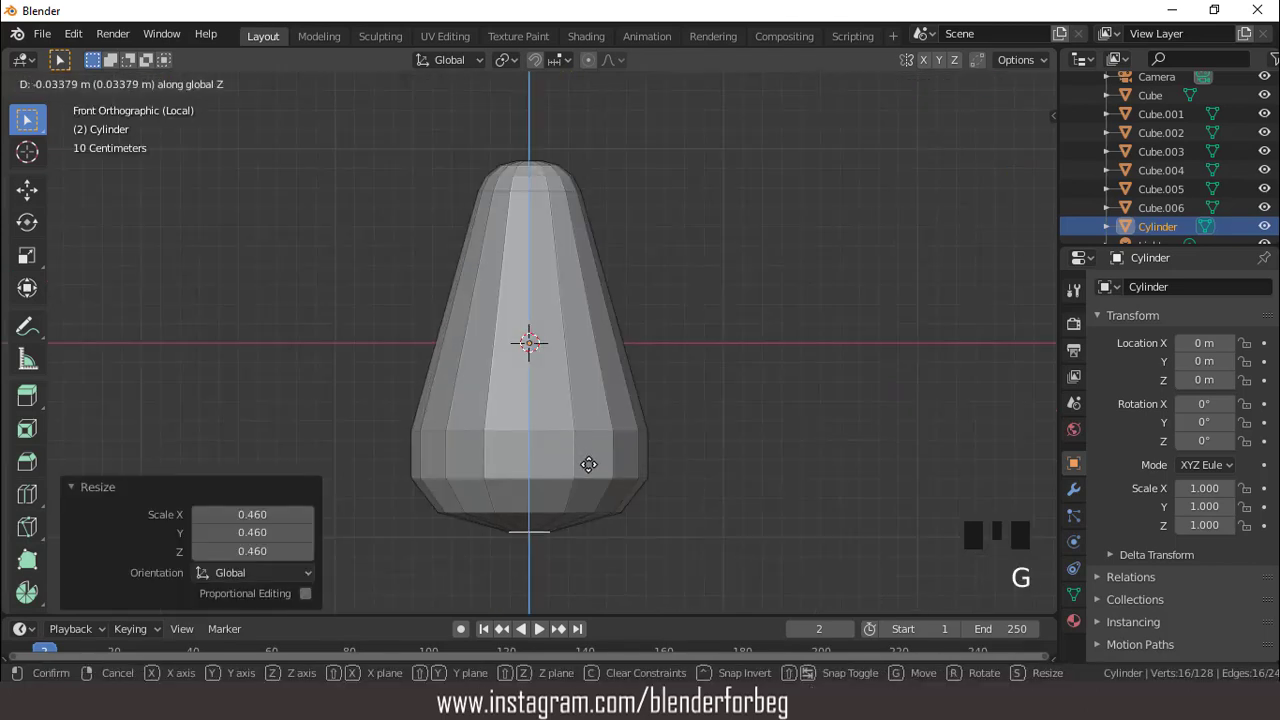
- Extrude a thin pole down from the head, widen its end, and leave local view with the lamp done
scroll(down, 3)
key(s)
key(e)
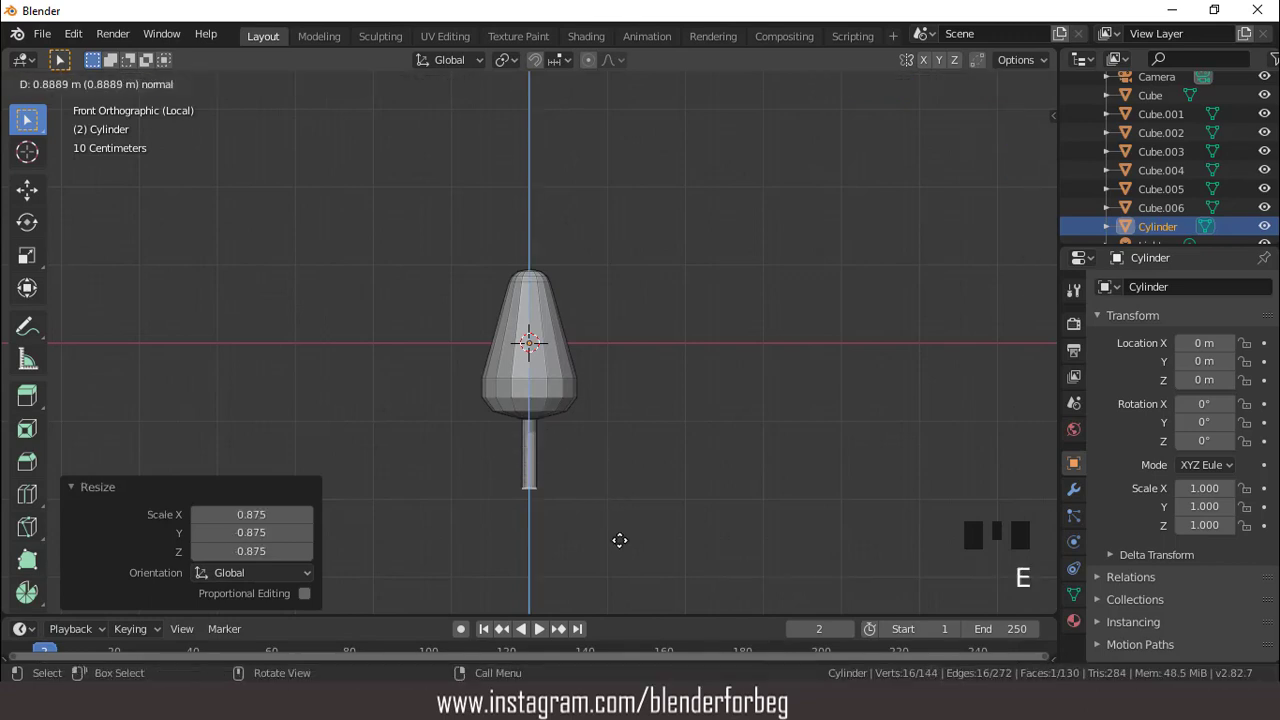
key(s)
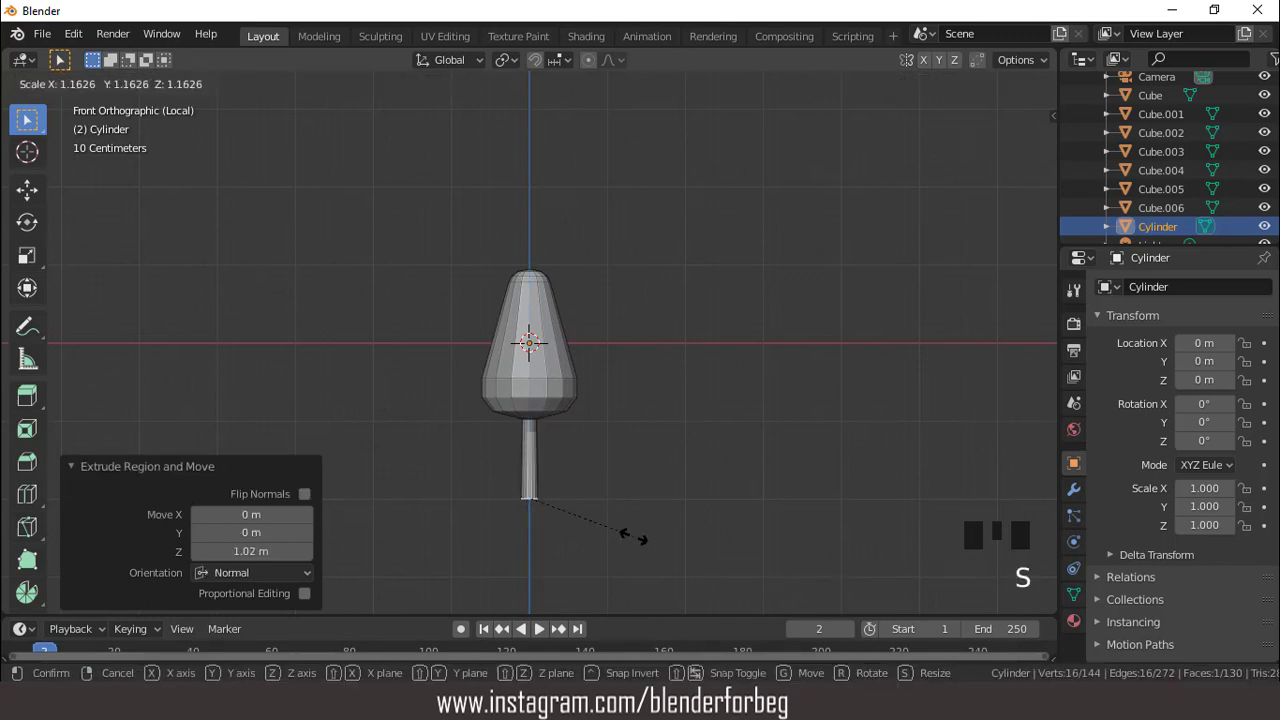
key(Tab)
scroll(up, 3)
scroll(down, 3)
drag(579, 428, 570, 391)
scroll(up, 3)
scroll(down, 3)
key(KP_Divide)
key(KP_7)
- Move the lamp beside the building and scale it down to street-lamp size in front view
key(g)
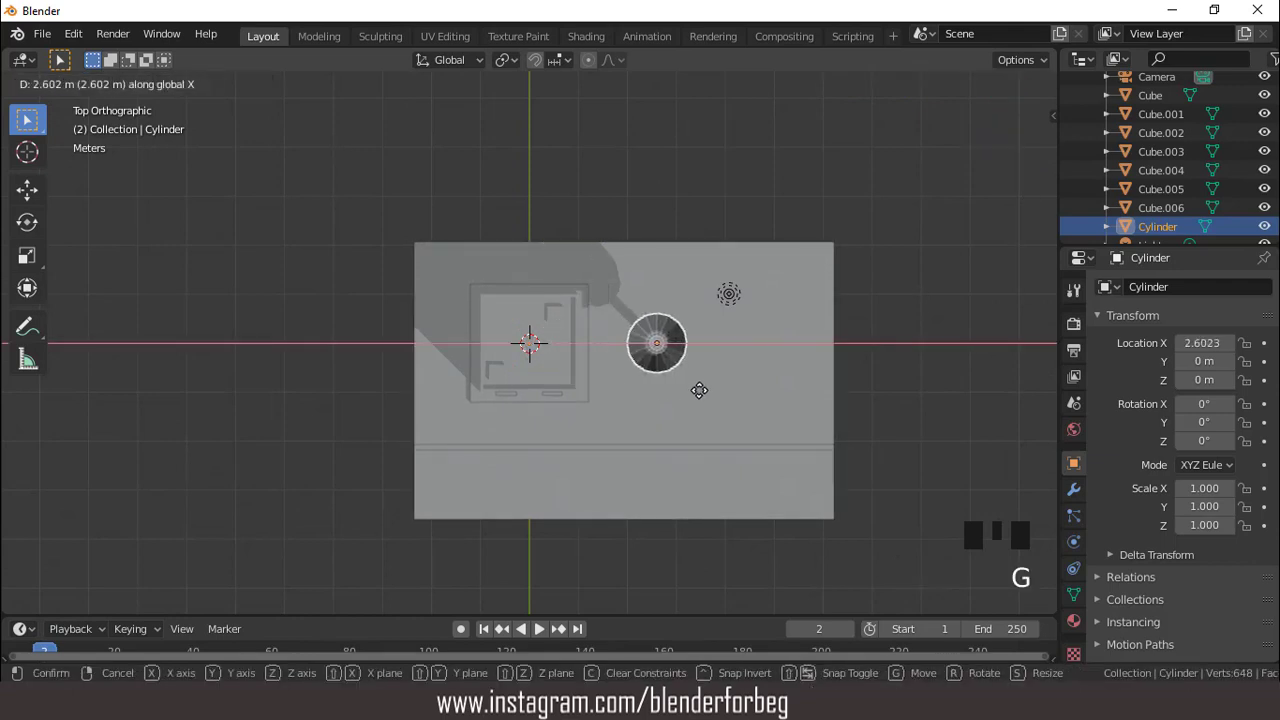
key(KP_1)
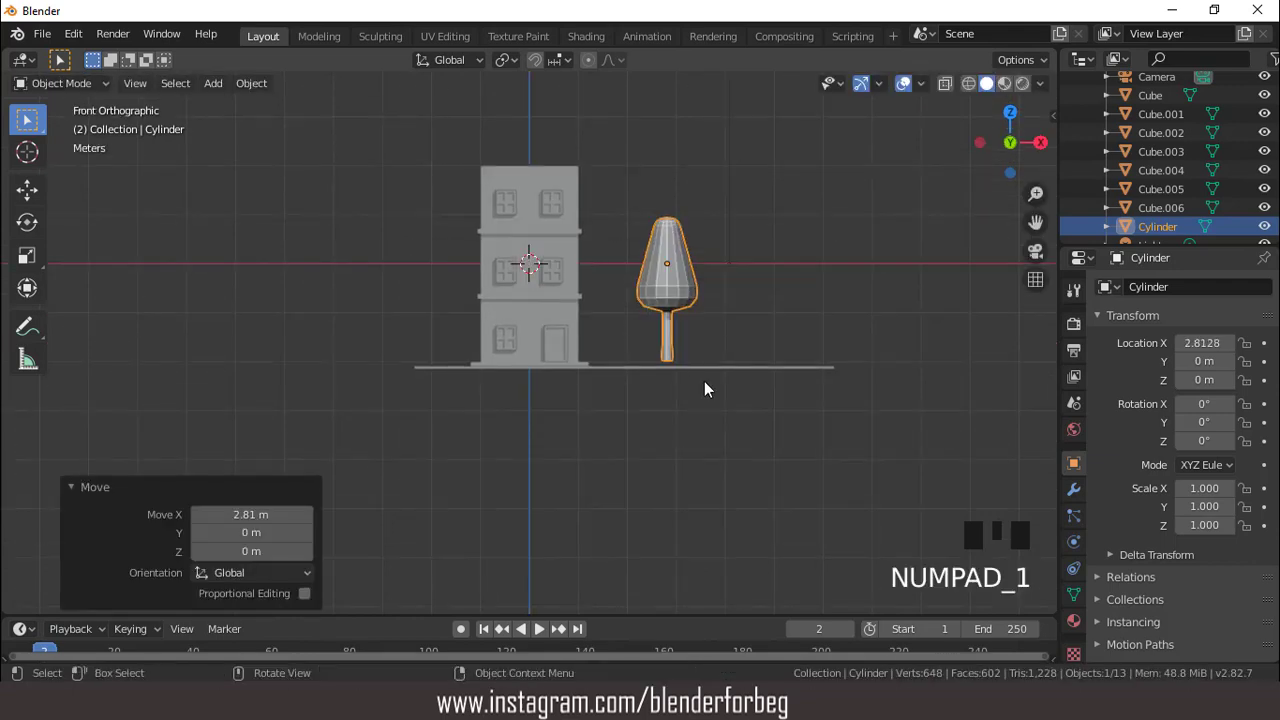
key(s)
scroll(up, 3)
key(g)
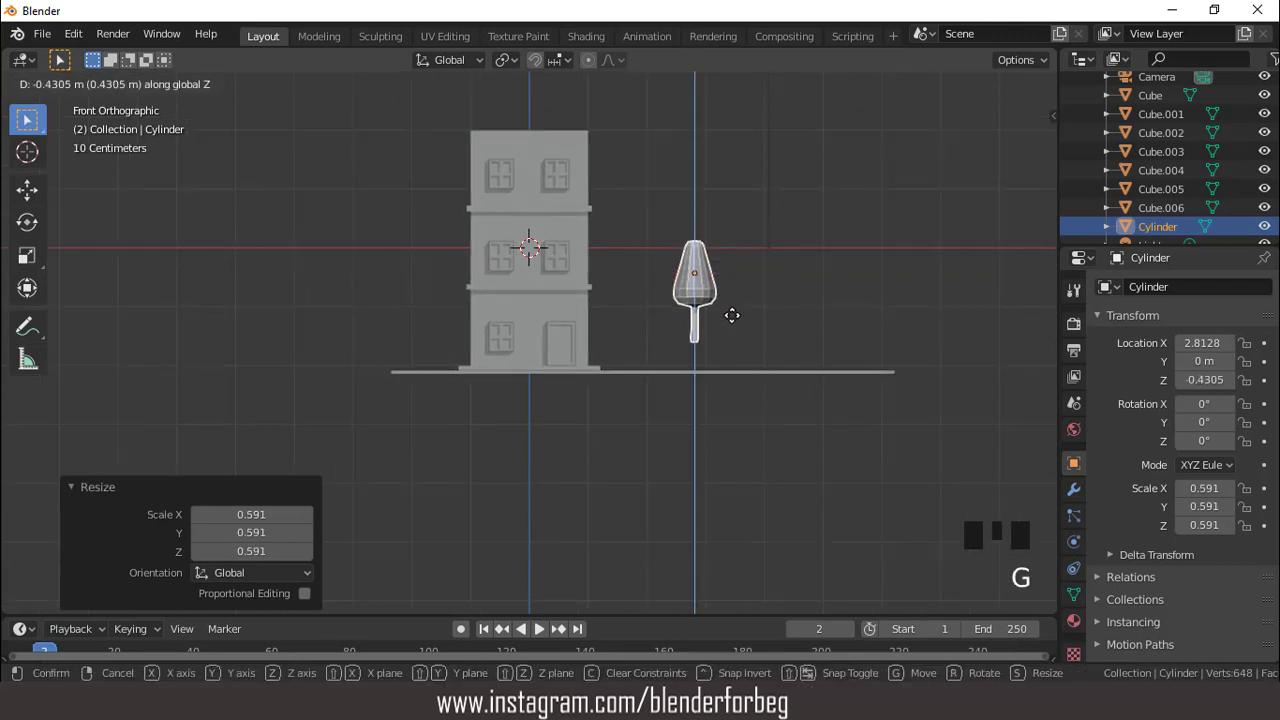
scroll(up, 3)
drag(718, 377, 807, 360)
- Lower the lamp along Z so its pole rests on the lot, checking from several angles
key(g)
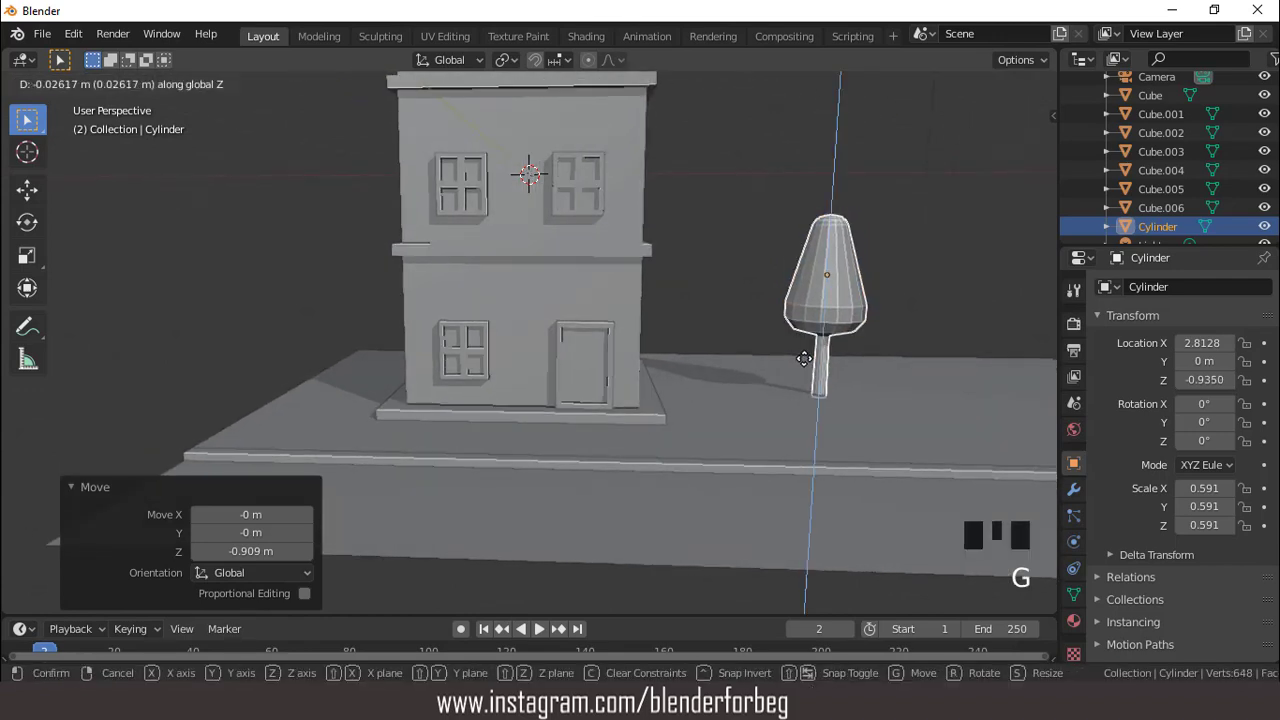
key(s)
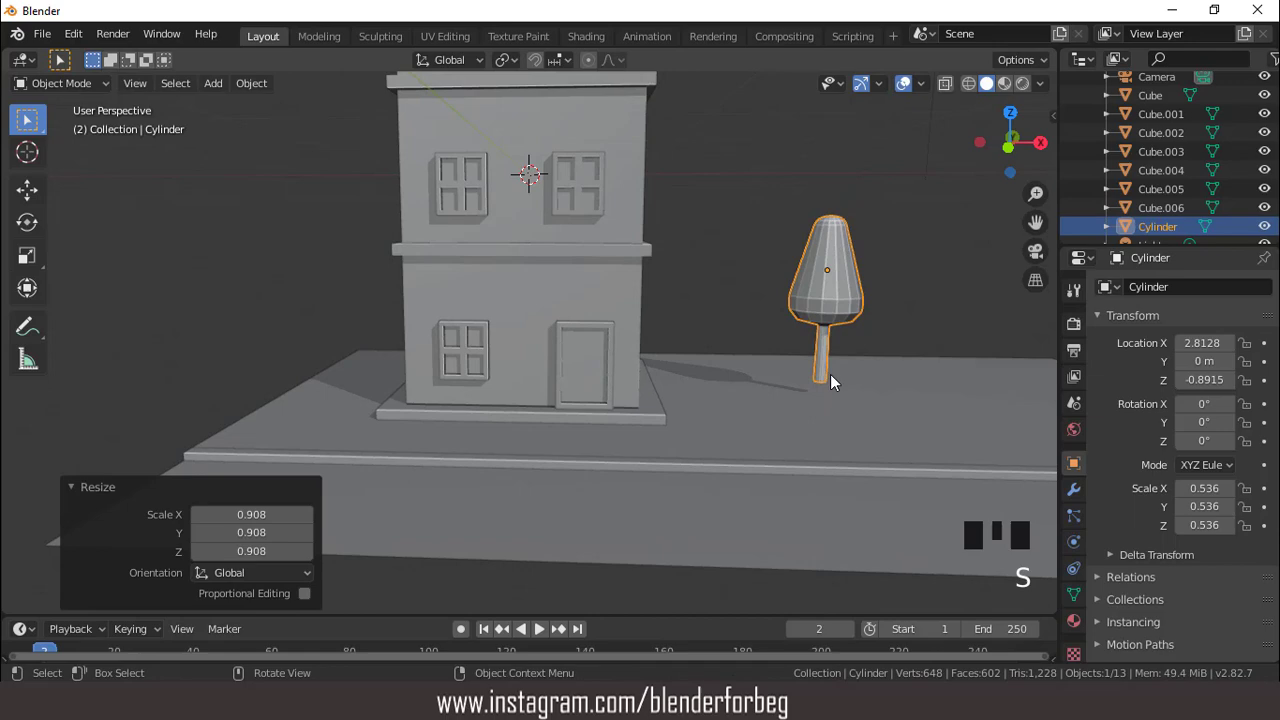
key(g)
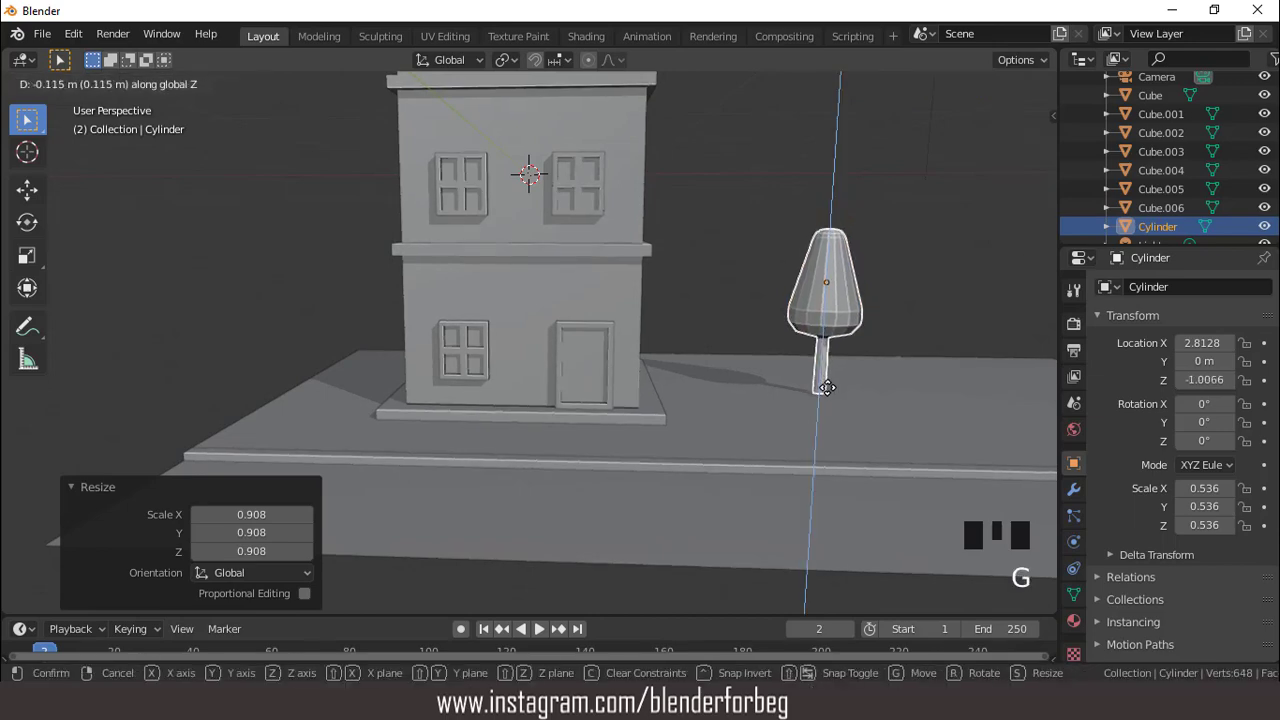
scroll(down, 3)
drag(693, 391, 641, 371)
scroll(up, 3)
scroll(down, 3)
middle_click(596, 386)
scroll(up, 3)
scroll(down, 3)
drag(597, 367, 597, 367)
key(KP_1)
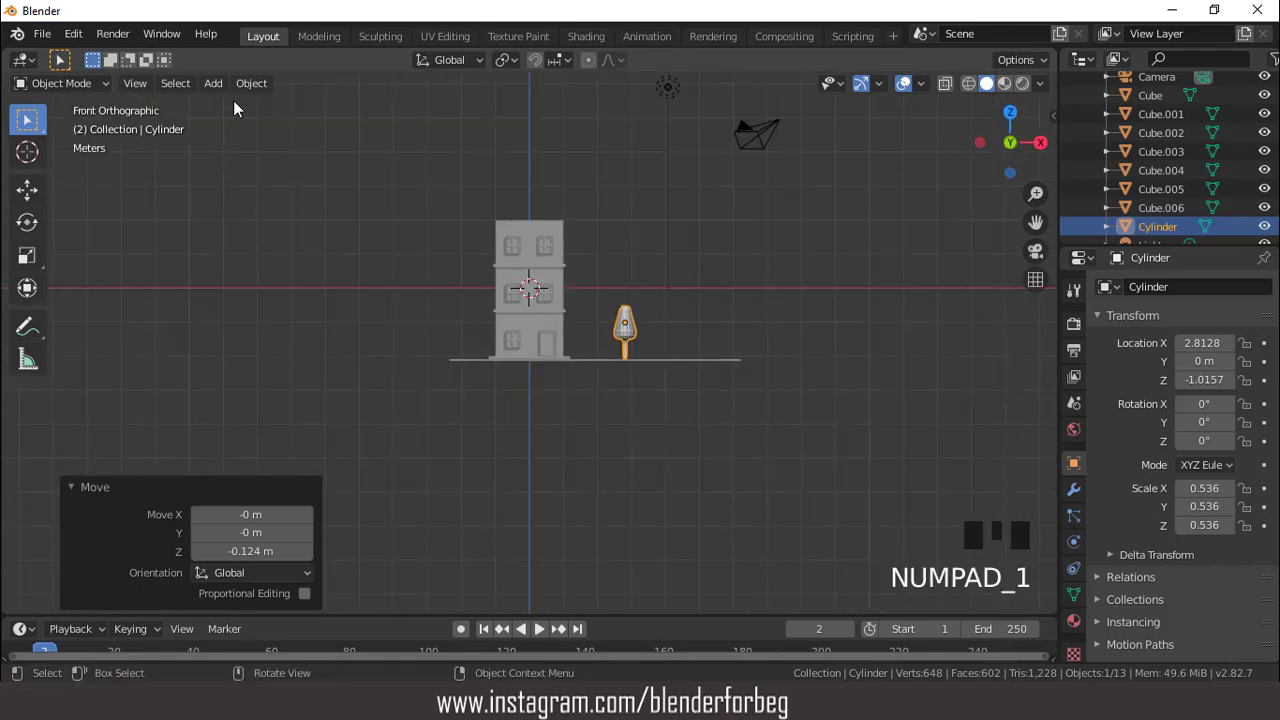
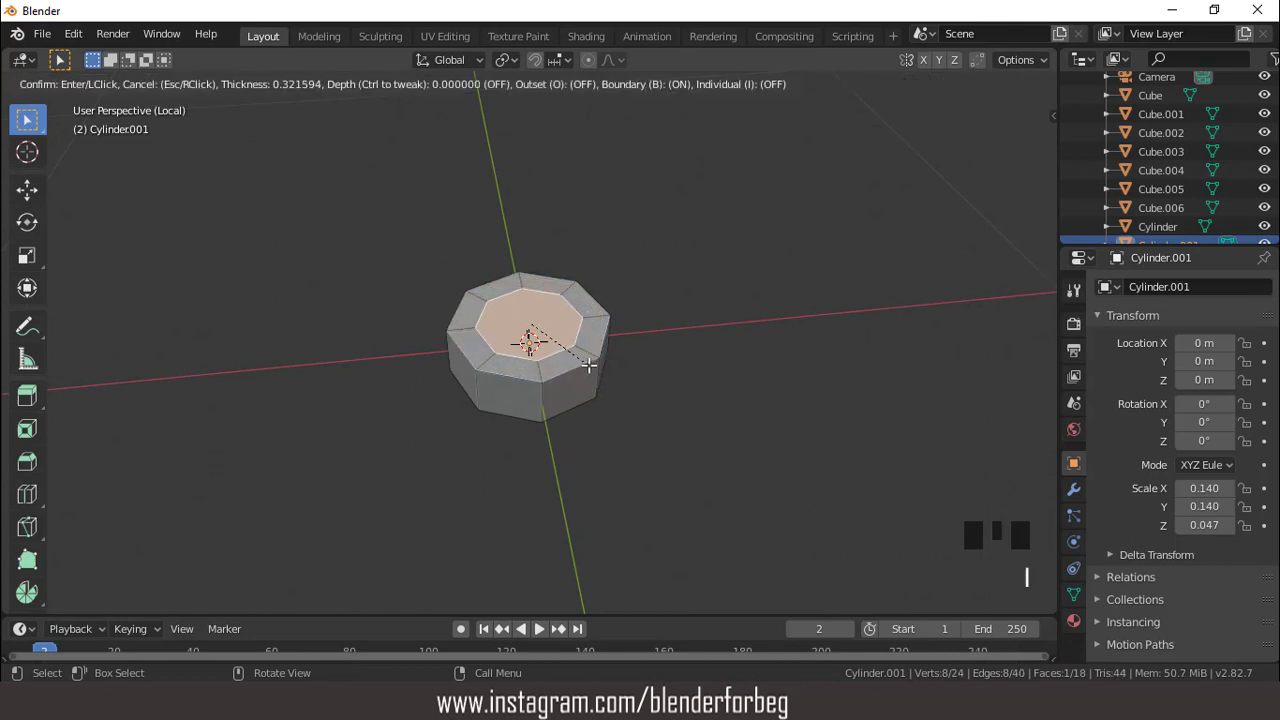
- Inset and extrude the cylinder's top face twice into a tall, thin lamp post
key(KP_1)
scroll(down, 3)
key(e)
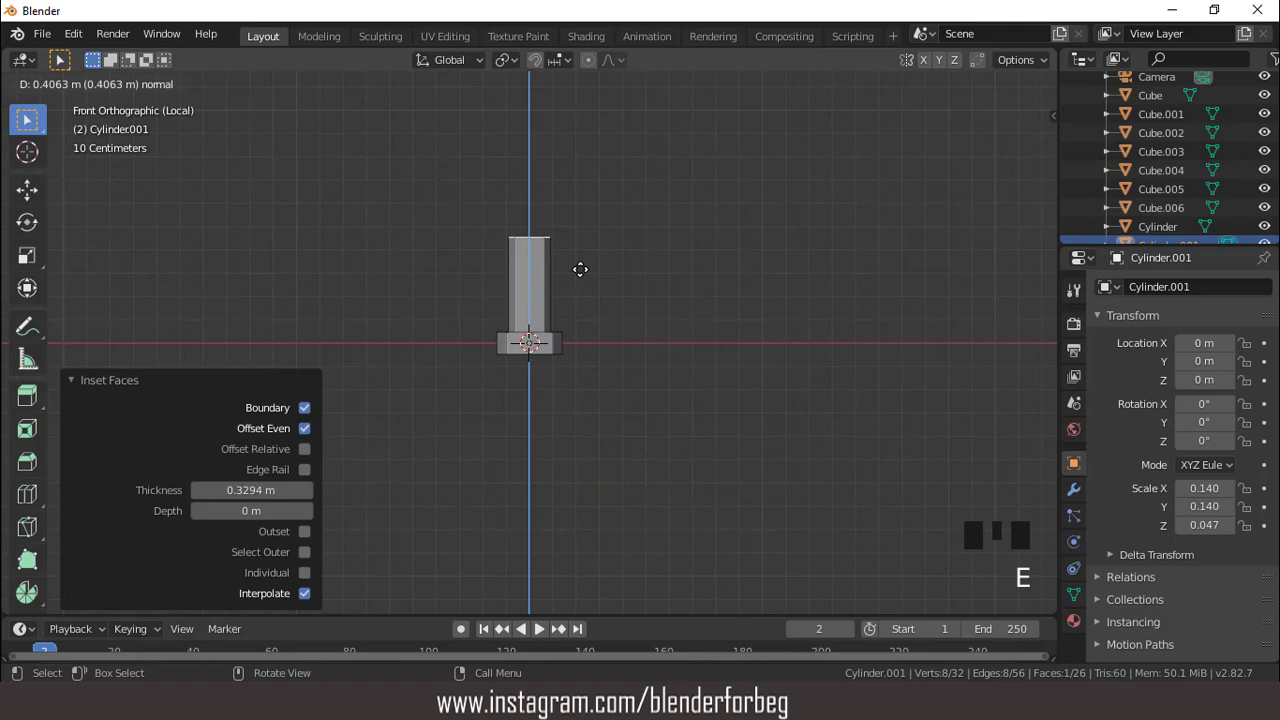
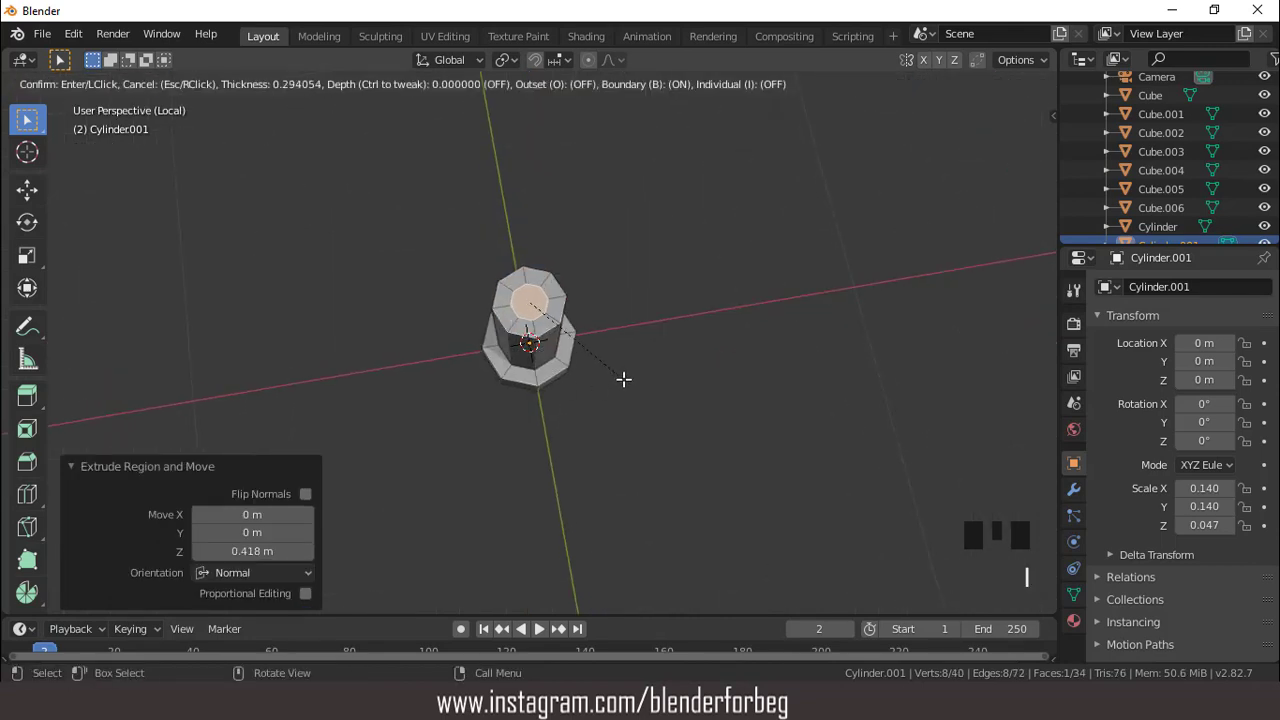
key(KP_1)
key(ctrl+KP_8)
key(ctrl+KP_8)
key(ctrl+KP_8)
scroll(down, 3)
key(e)
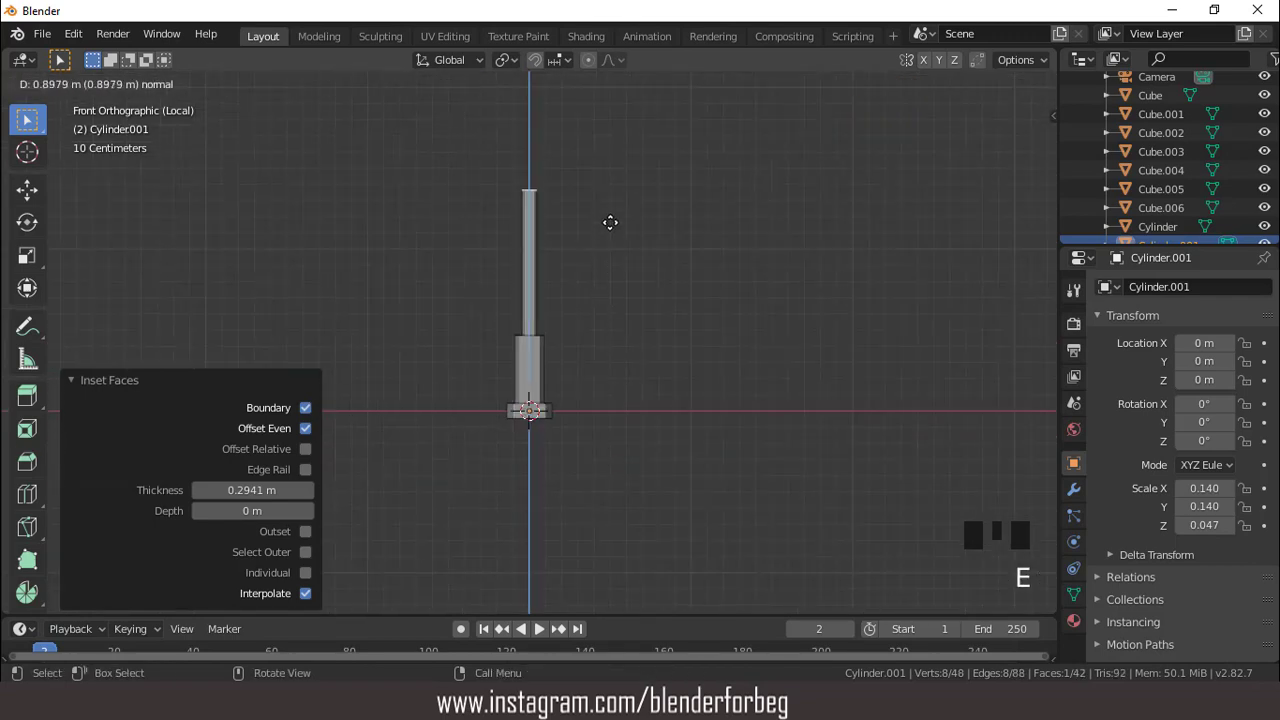
scroll(down, 3)
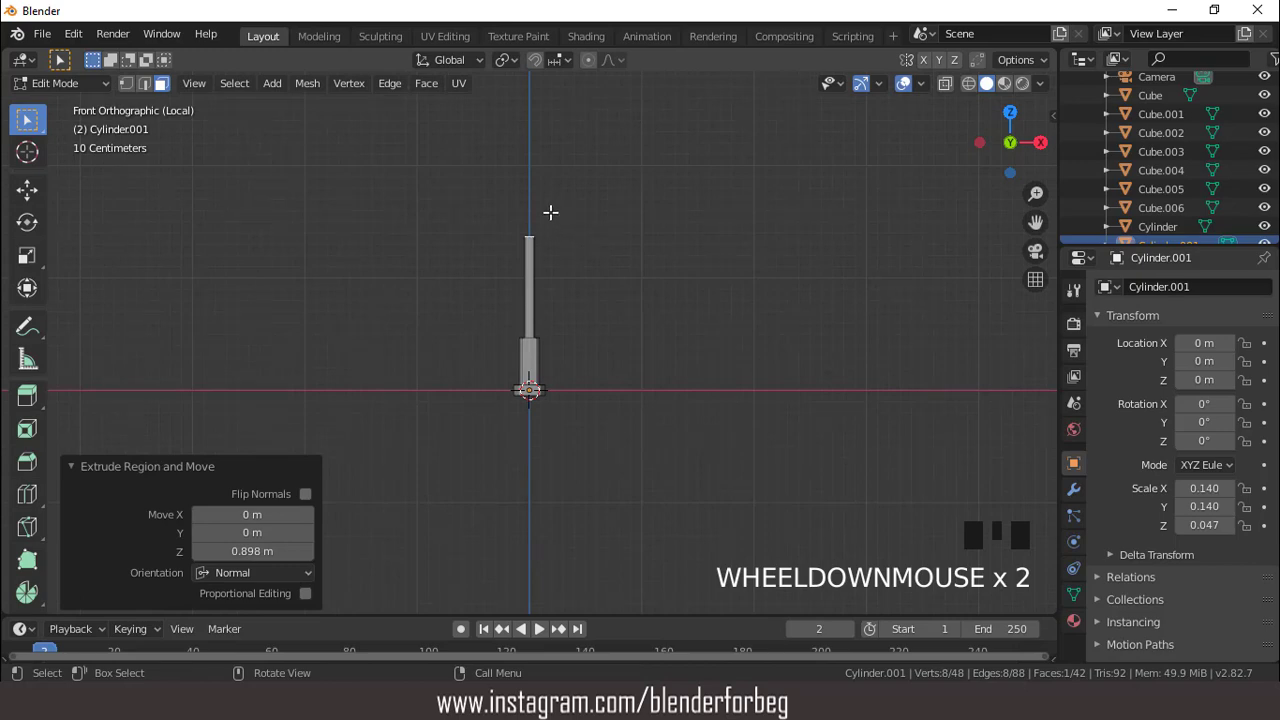
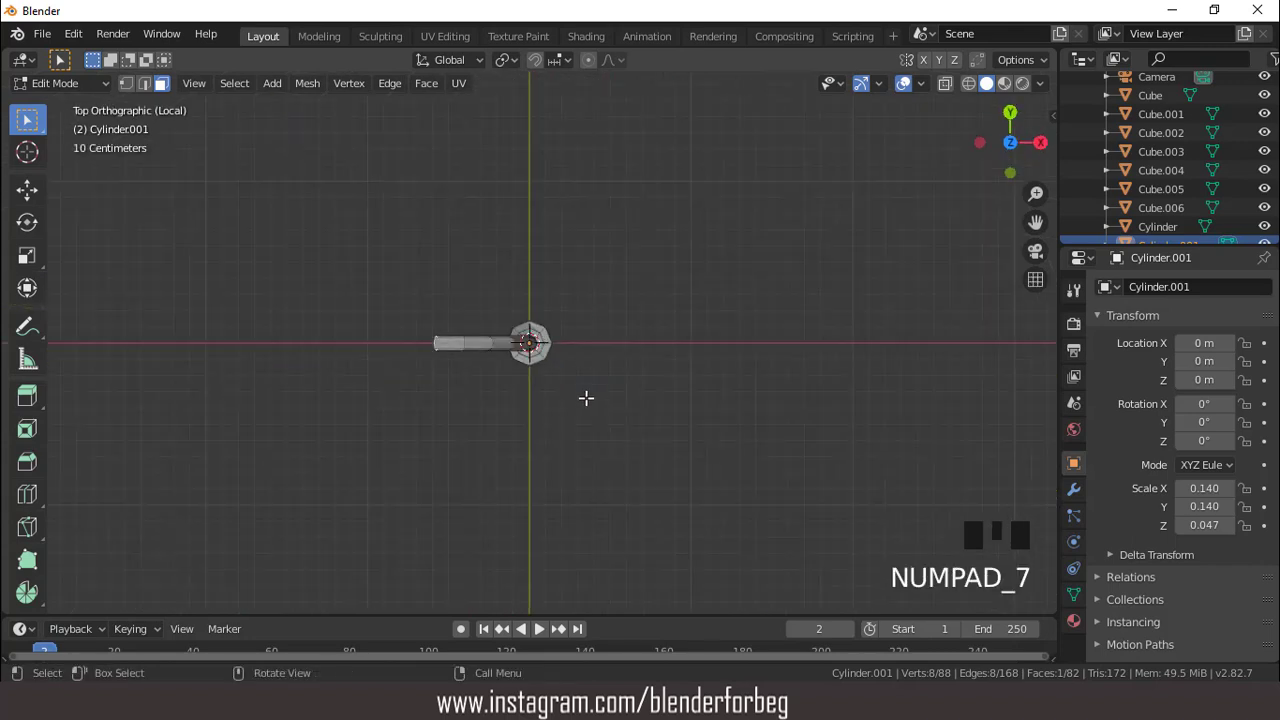
- Extrude an arm sideways from the post top, extend it along X and shape a wider rounded end
key(e)
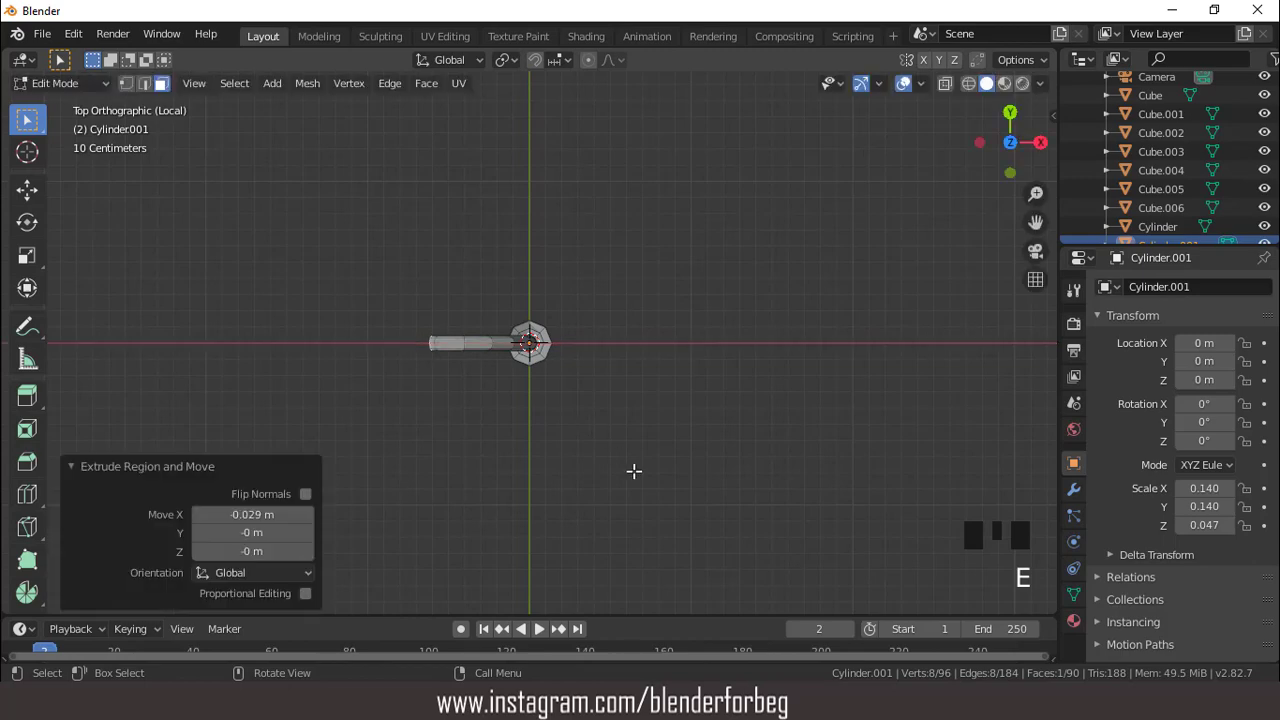
key(s)
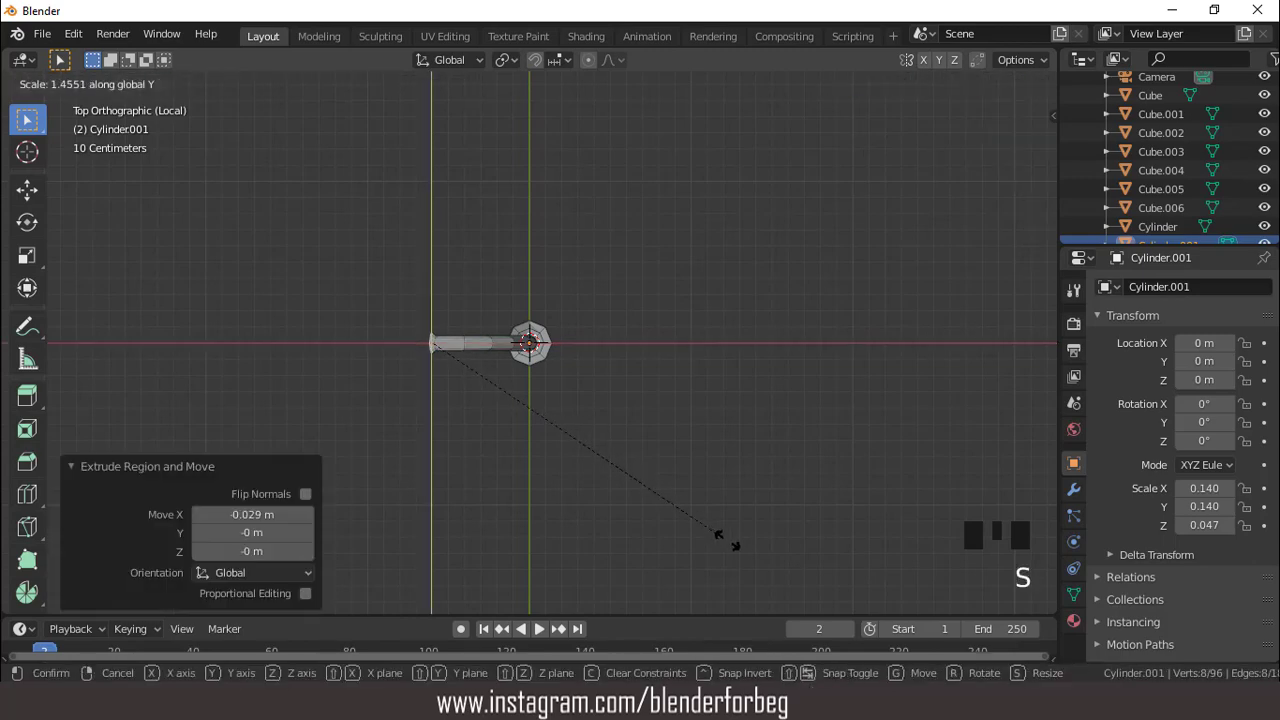
key(s)
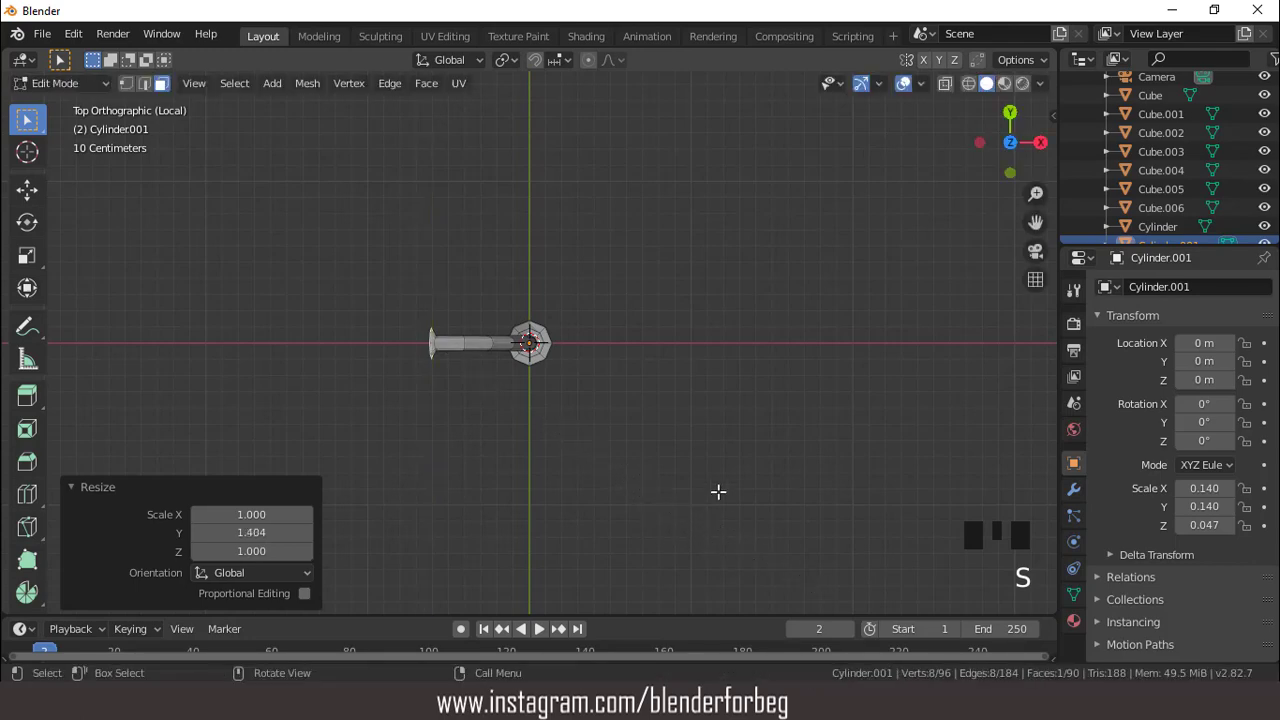
key(e)
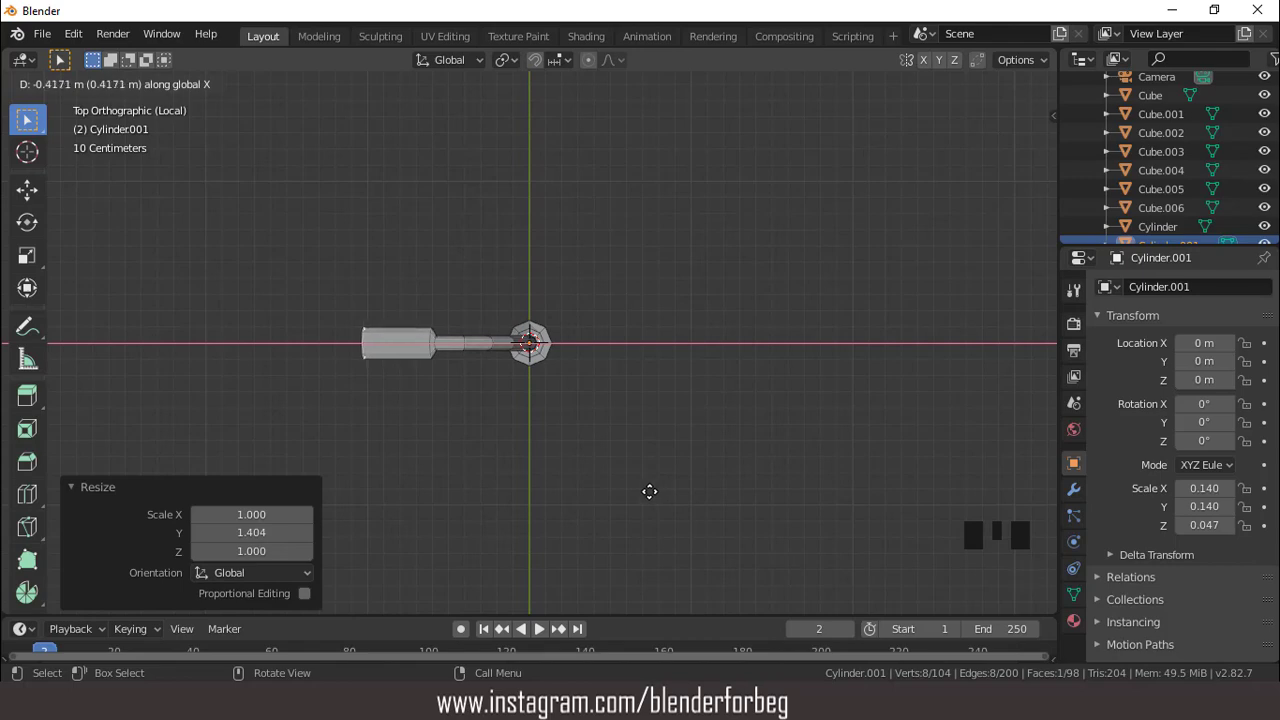
key(e)
key(s)
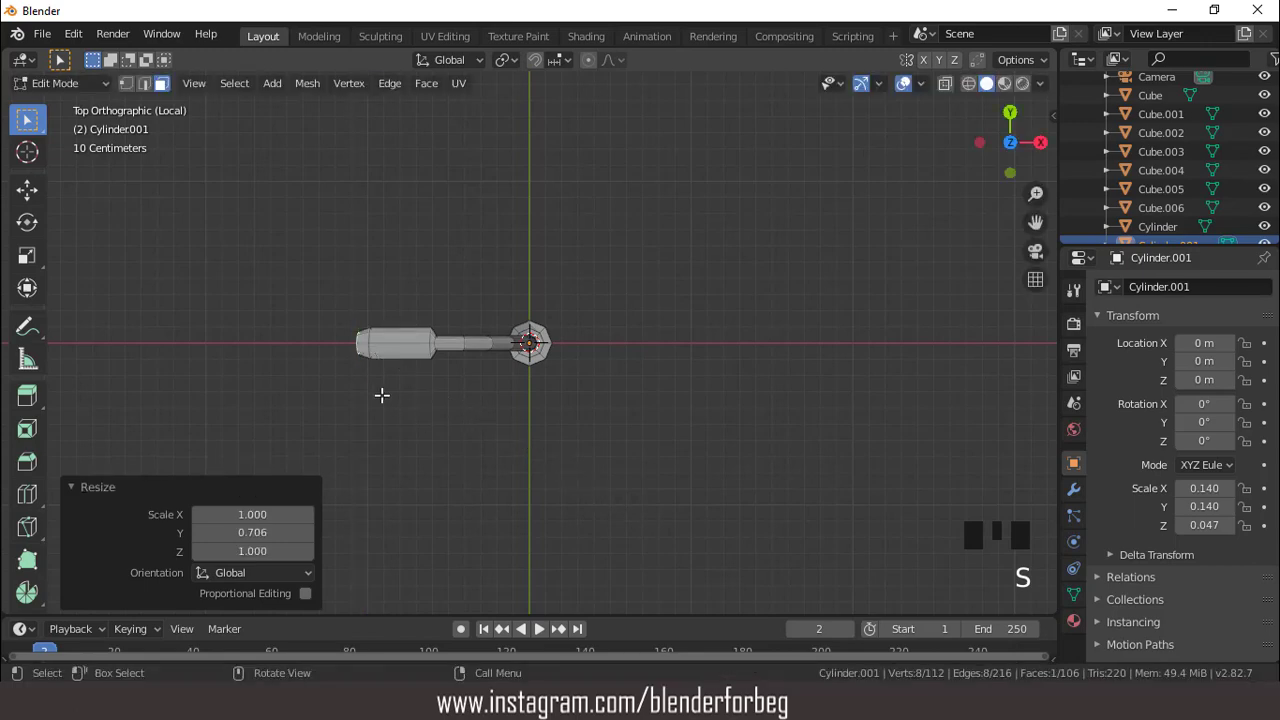
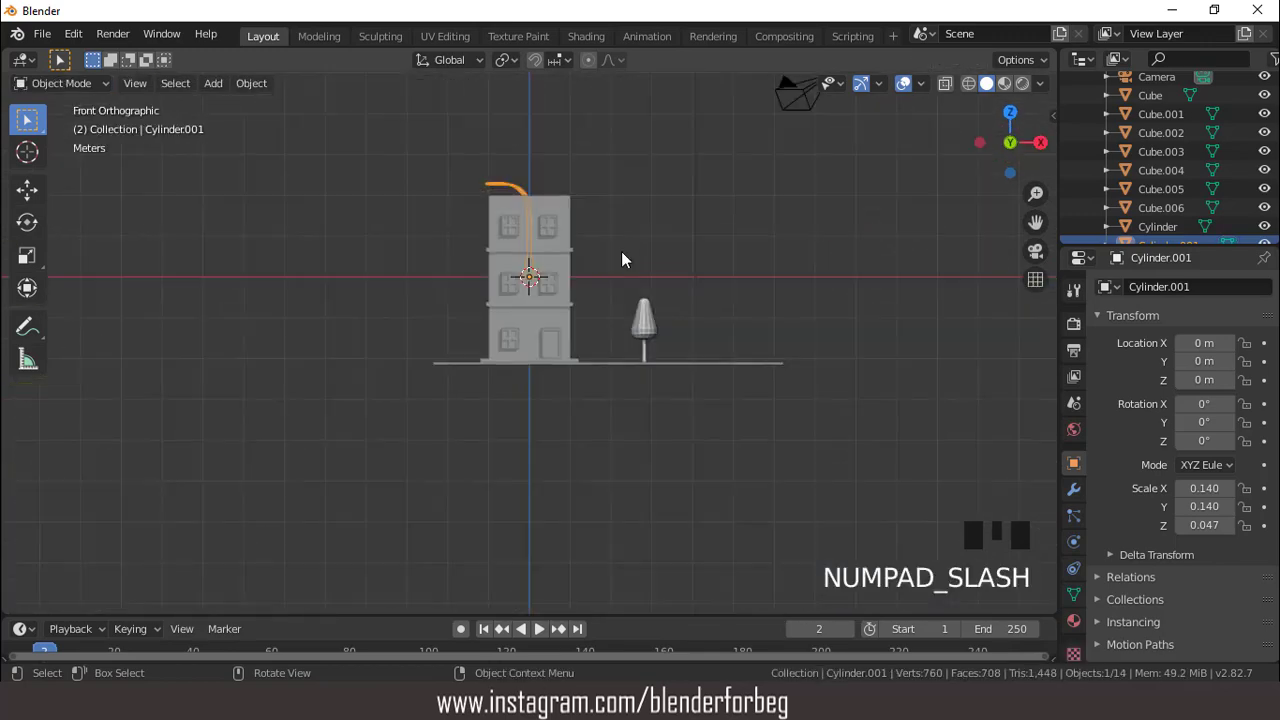
- Scale the lamp post to about a third and move it down onto the sidewalk in front of the building
drag(562, 357, 569, 332)
key(KP_1)
key(s)
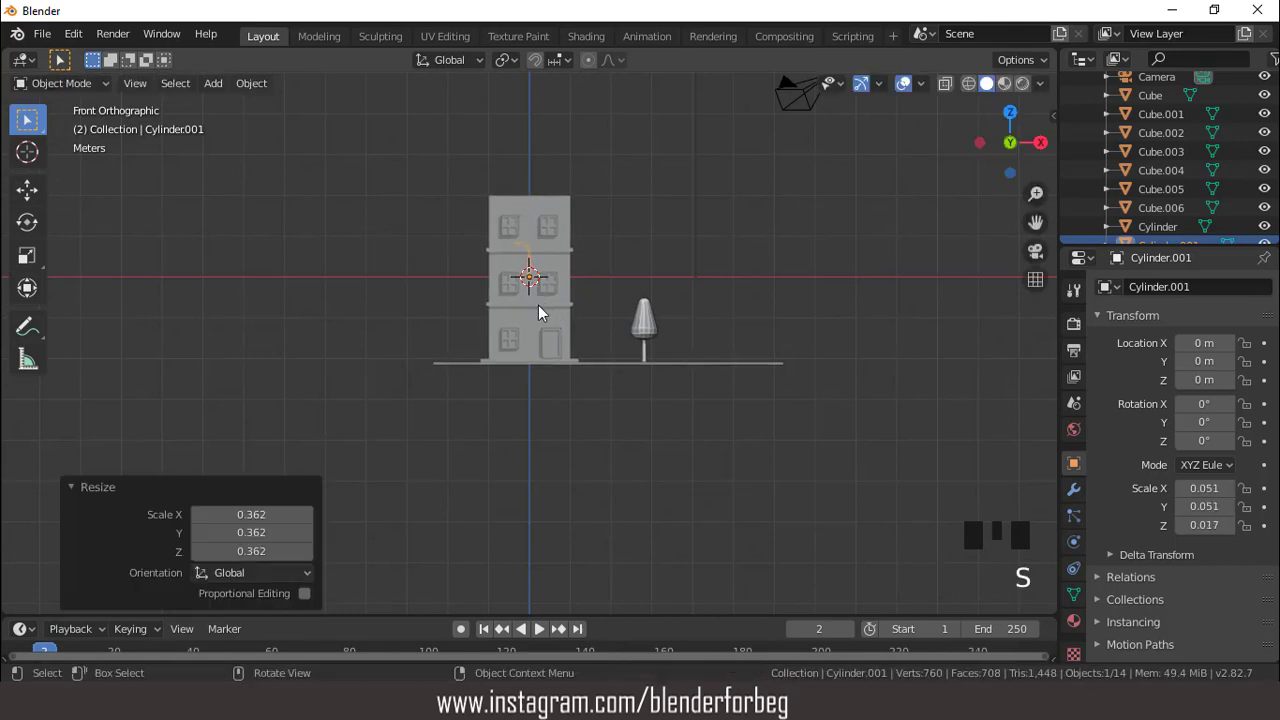
key(g)
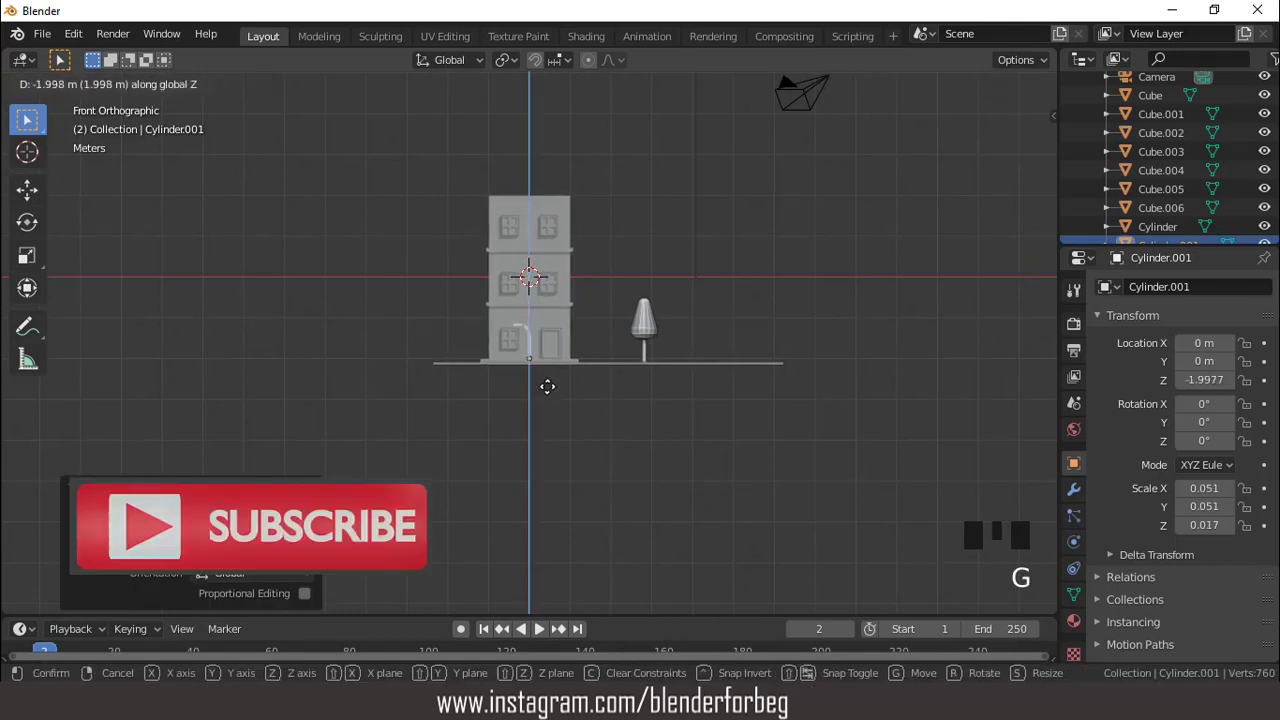
key(KP_3)
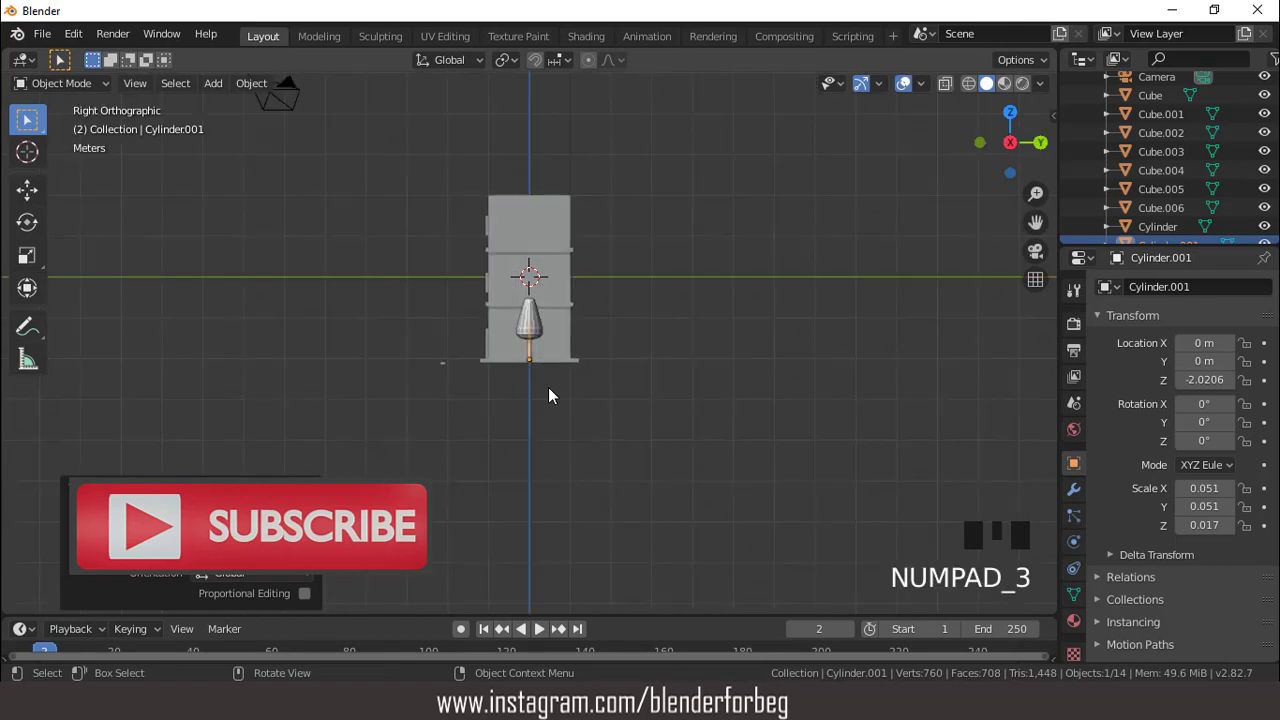
key(g)
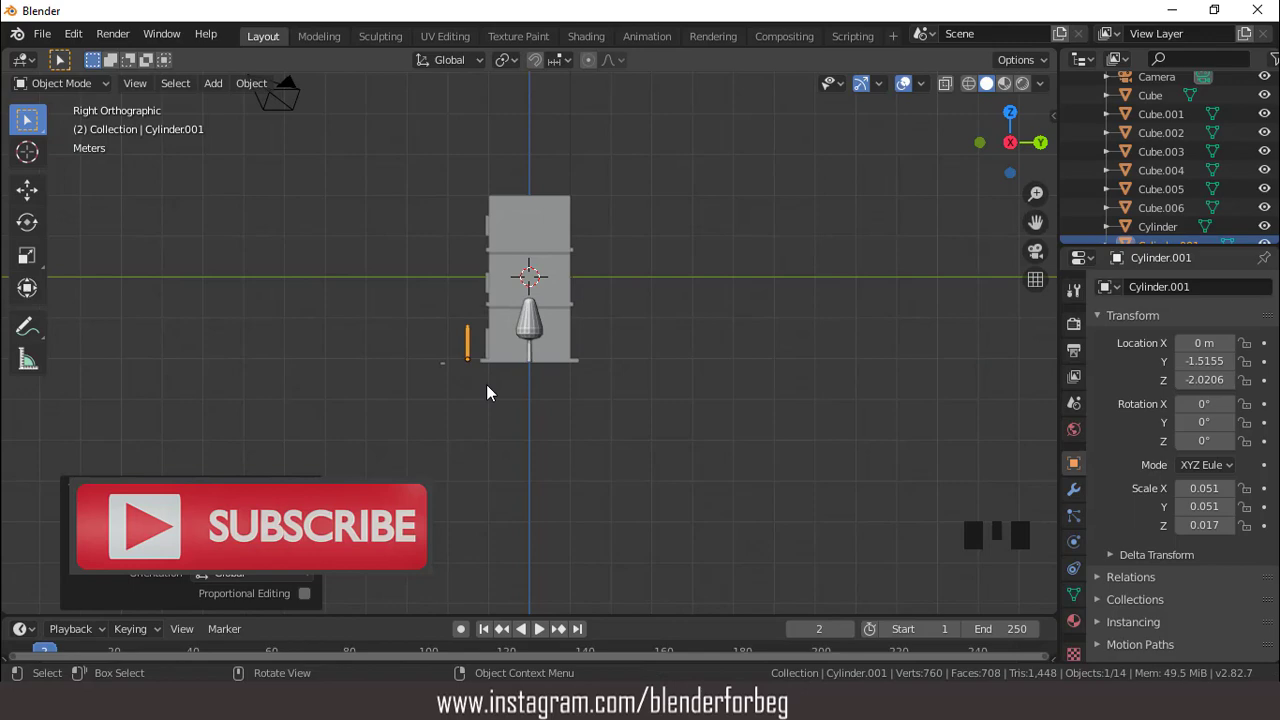
drag(509, 366, 587, 421)
scroll(up, 3)
middle_click(595, 405)
scroll(up, 3)
scroll(up, 3)
key(g)
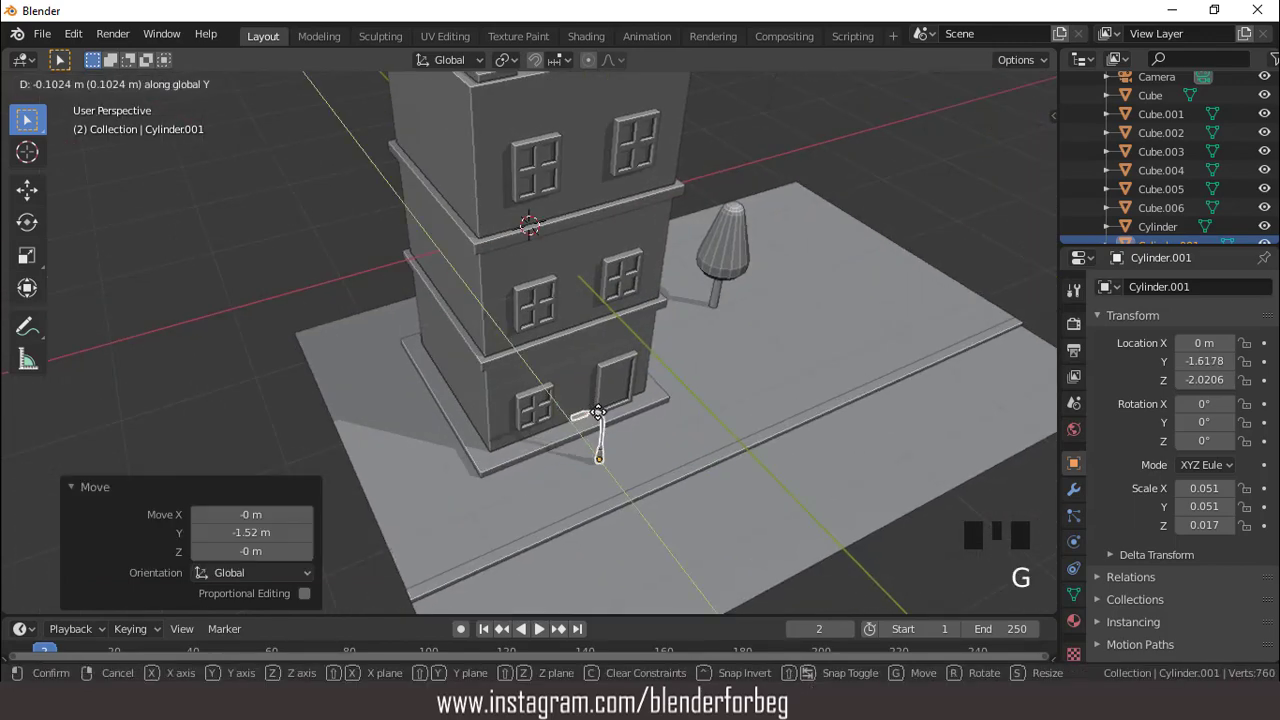
scroll(down, 3)
key(g)
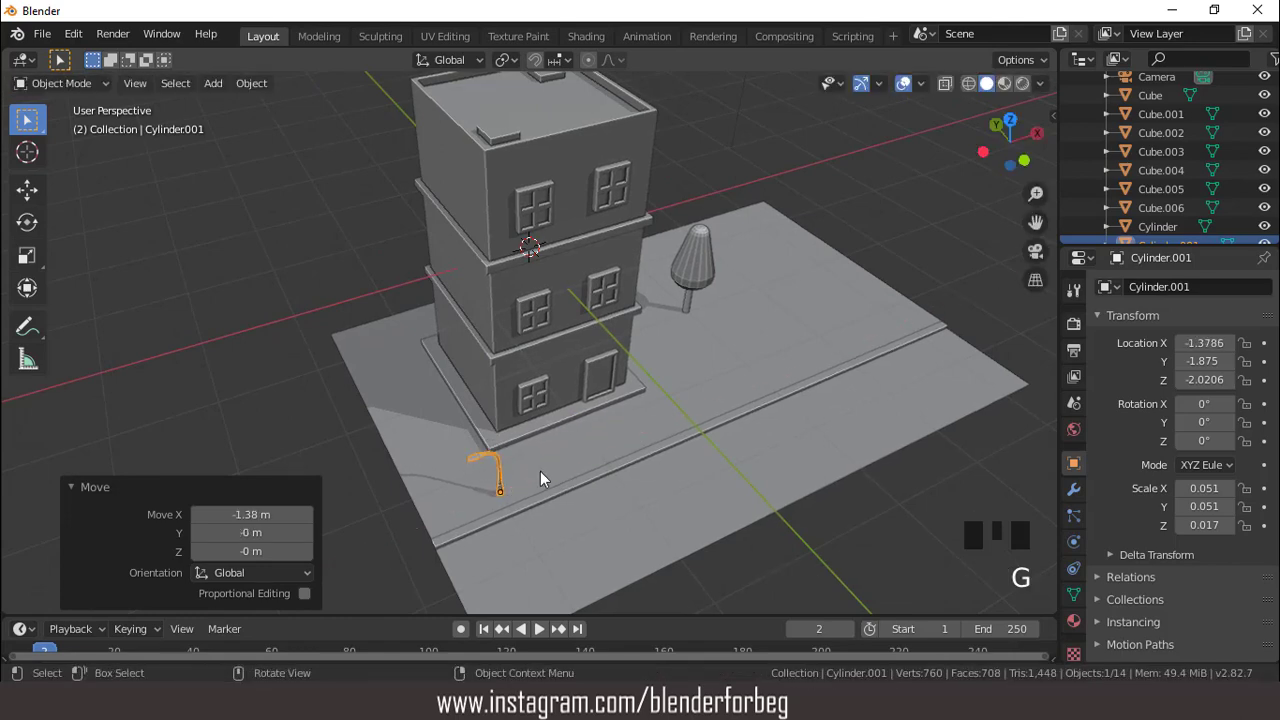
- Enlarge the lamp slightly, then duplicate it twice along X for three evenly spaced lamps
scroll(up, 3)
drag(522, 379, 502, 340)
key(KP_1)
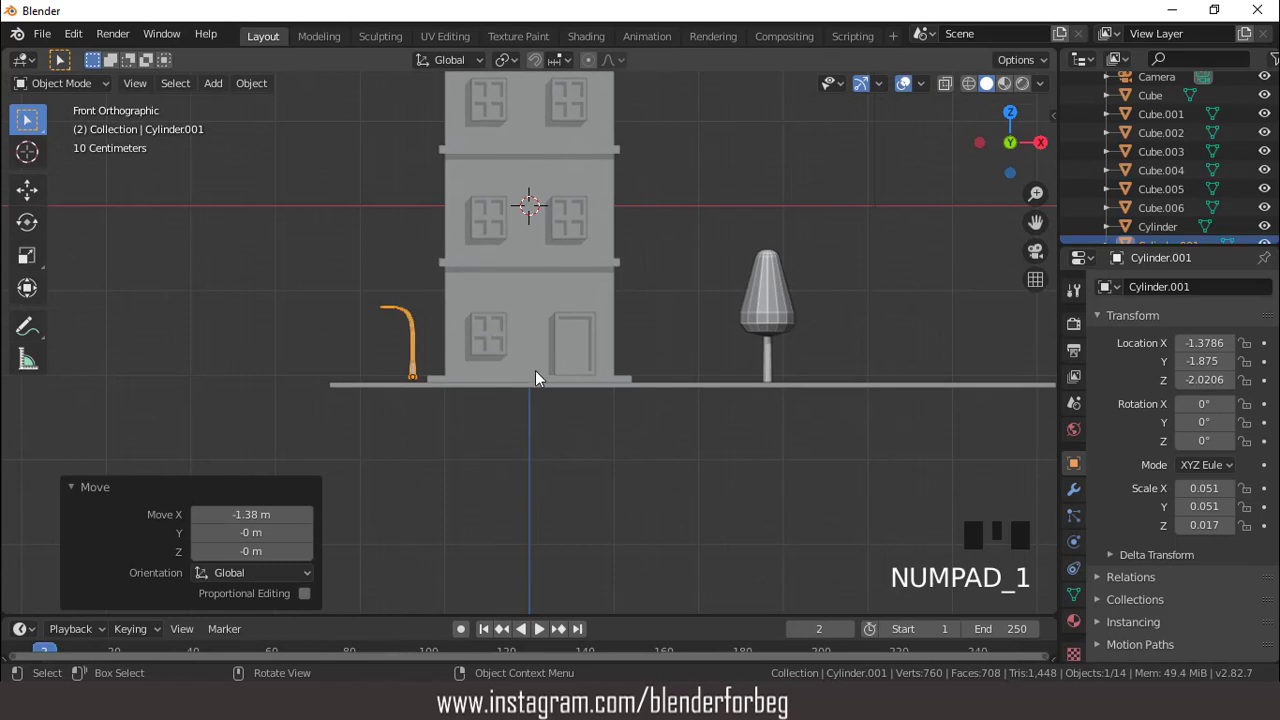
key(s)
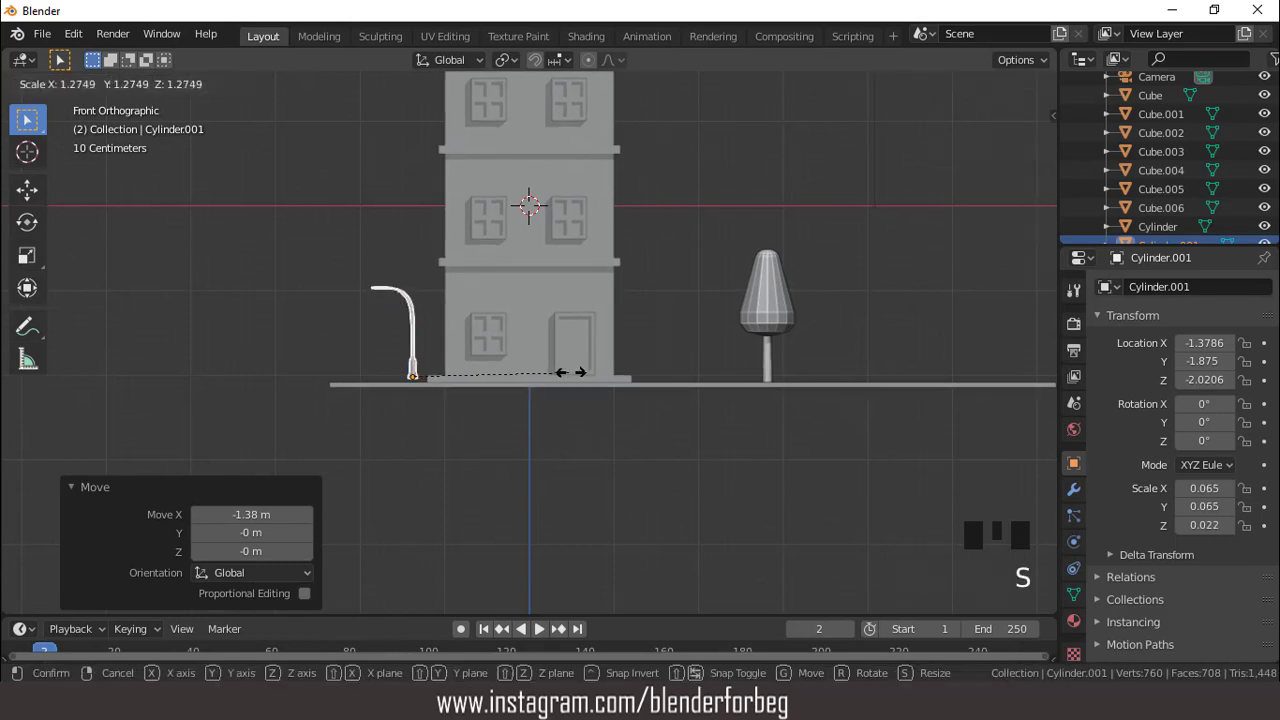
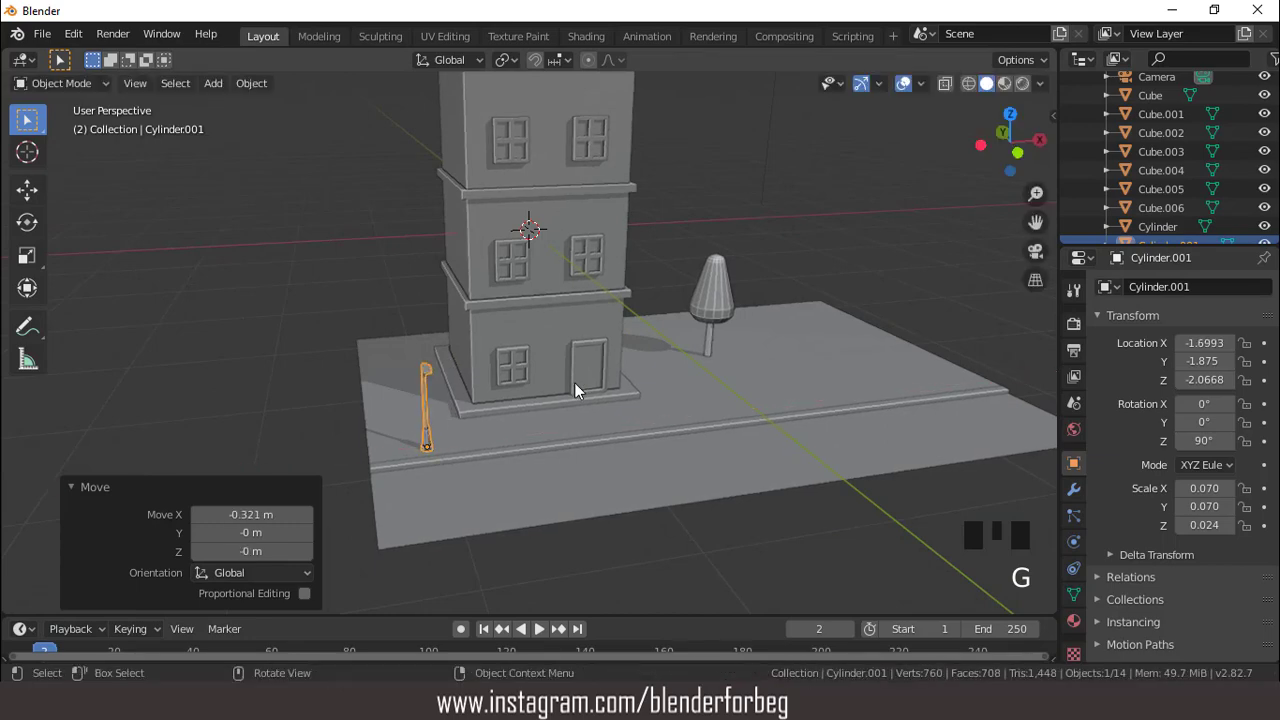
drag(565, 410, 553, 420)
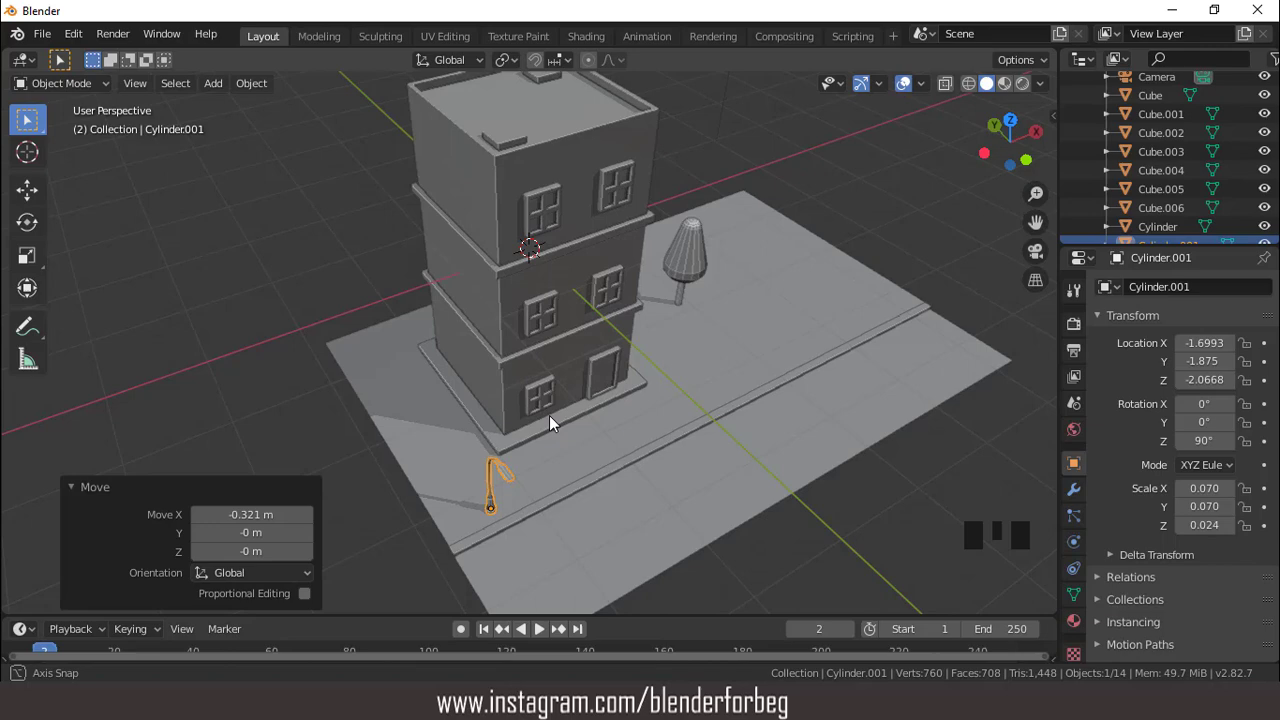
scroll(down, 3)
key(shift+d)
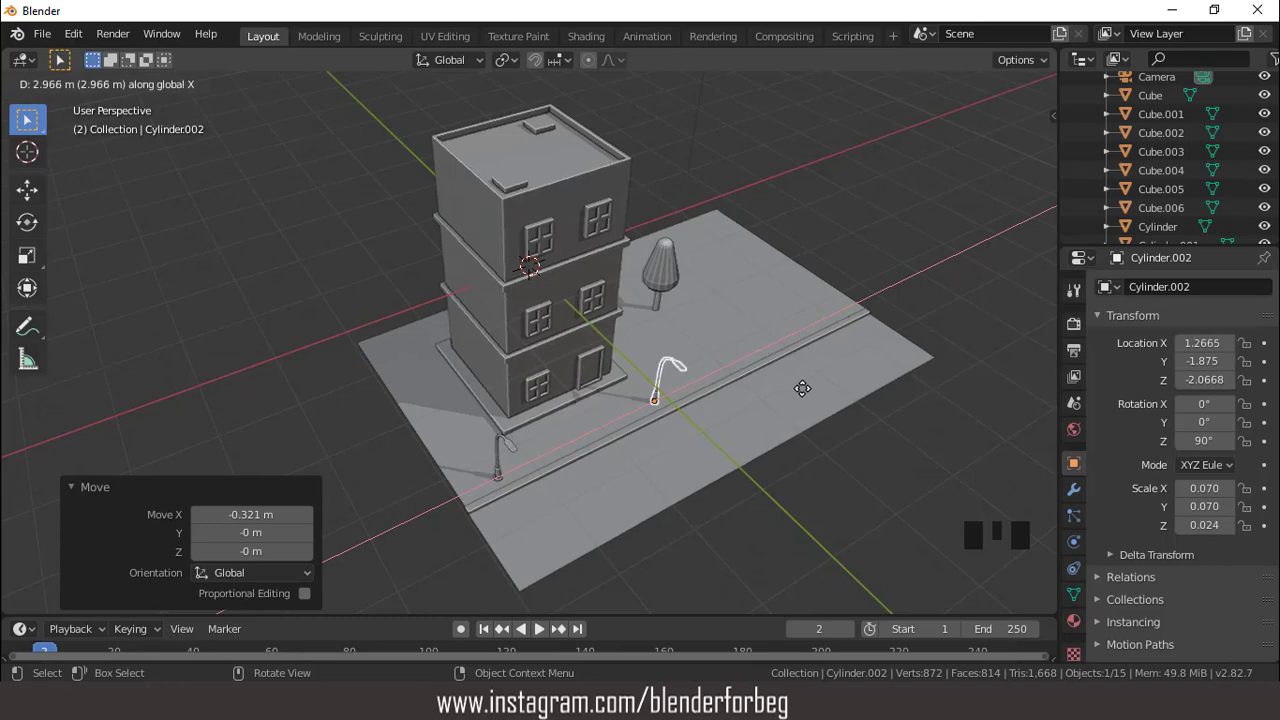
key(shift+r)
scroll(up, 3)
scroll(down, 3)
drag(729, 278, 729, 315)
scroll(down, 3)
scroll(up, 3)
drag(669, 297, 1010, 92)
click(1010, 92)
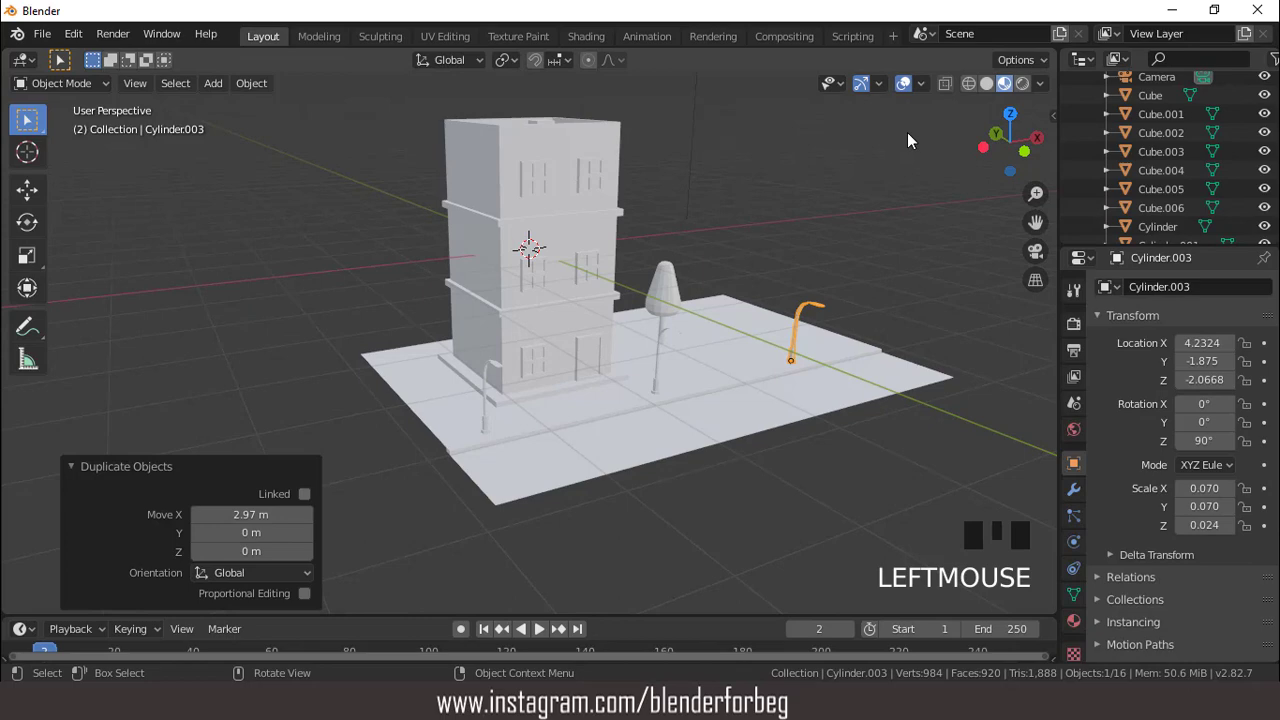
- Give the building a new red material in Material Properties
click(548, 147)
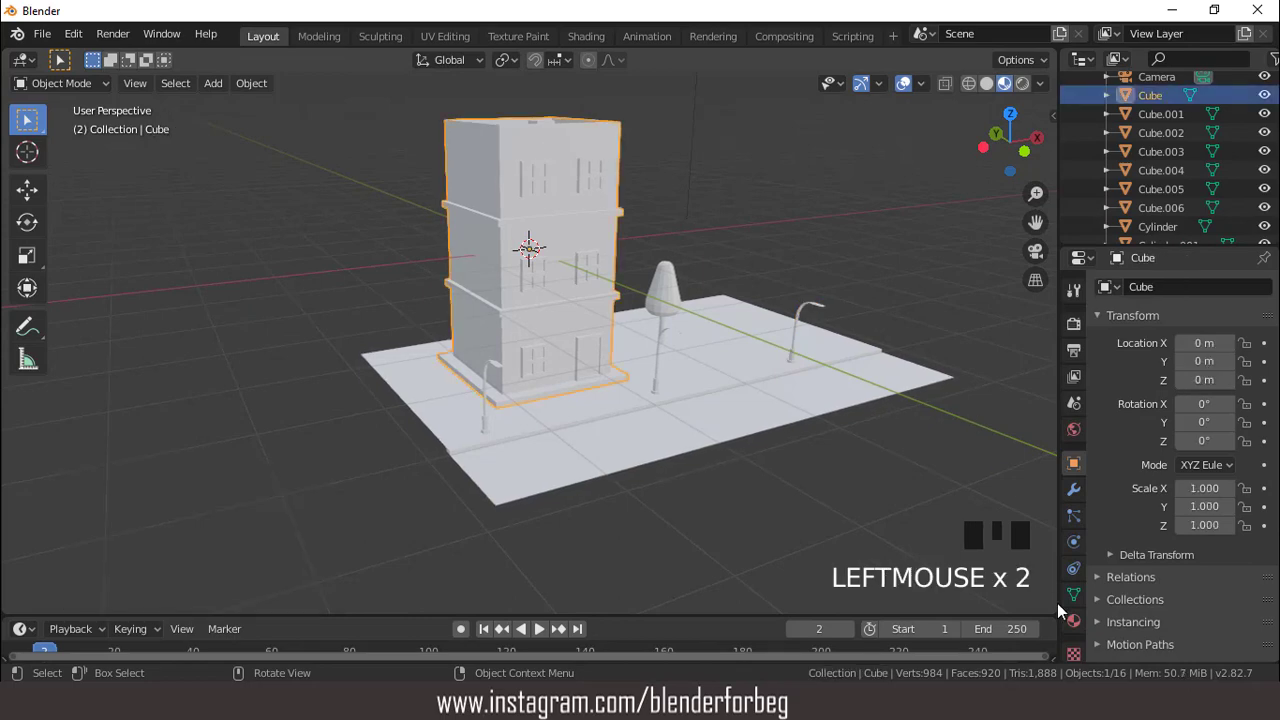
click(1076, 625)
click(1211, 373)
click(1231, 566)
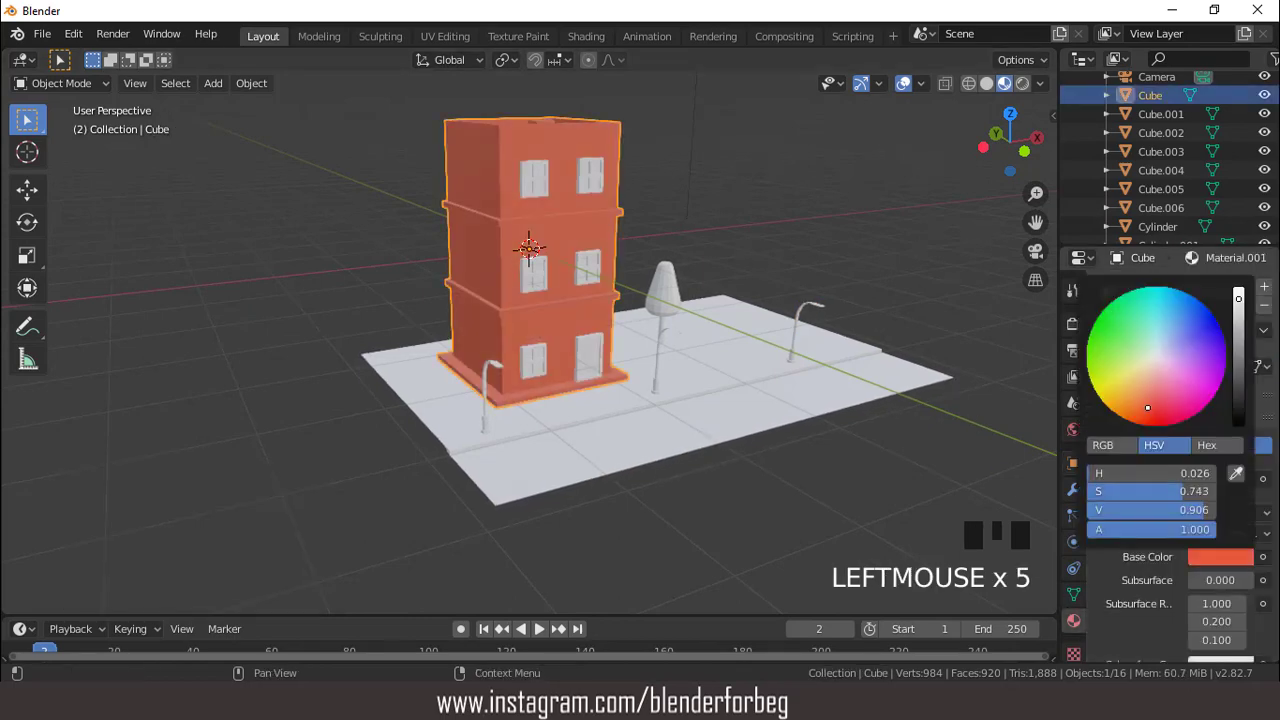
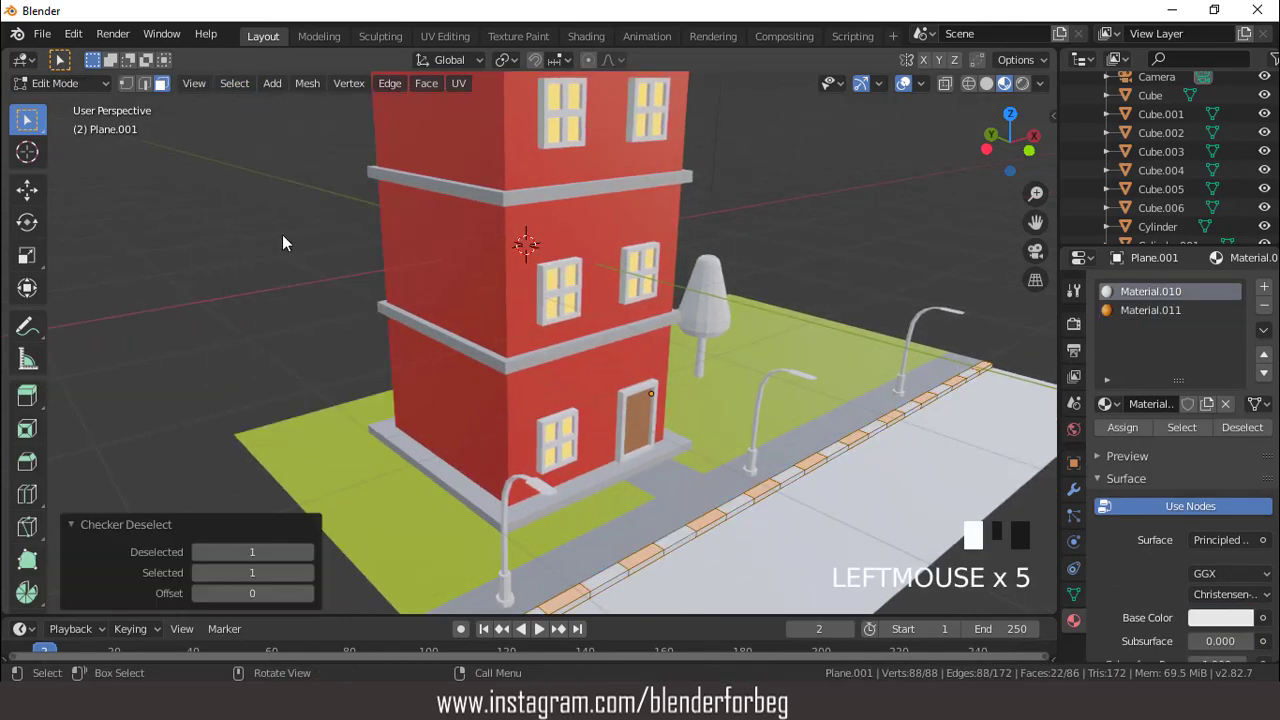
- Assign the second curb material to the checker-selected curb faces for alternating stripes
click(1143, 319)
click(1216, 618)
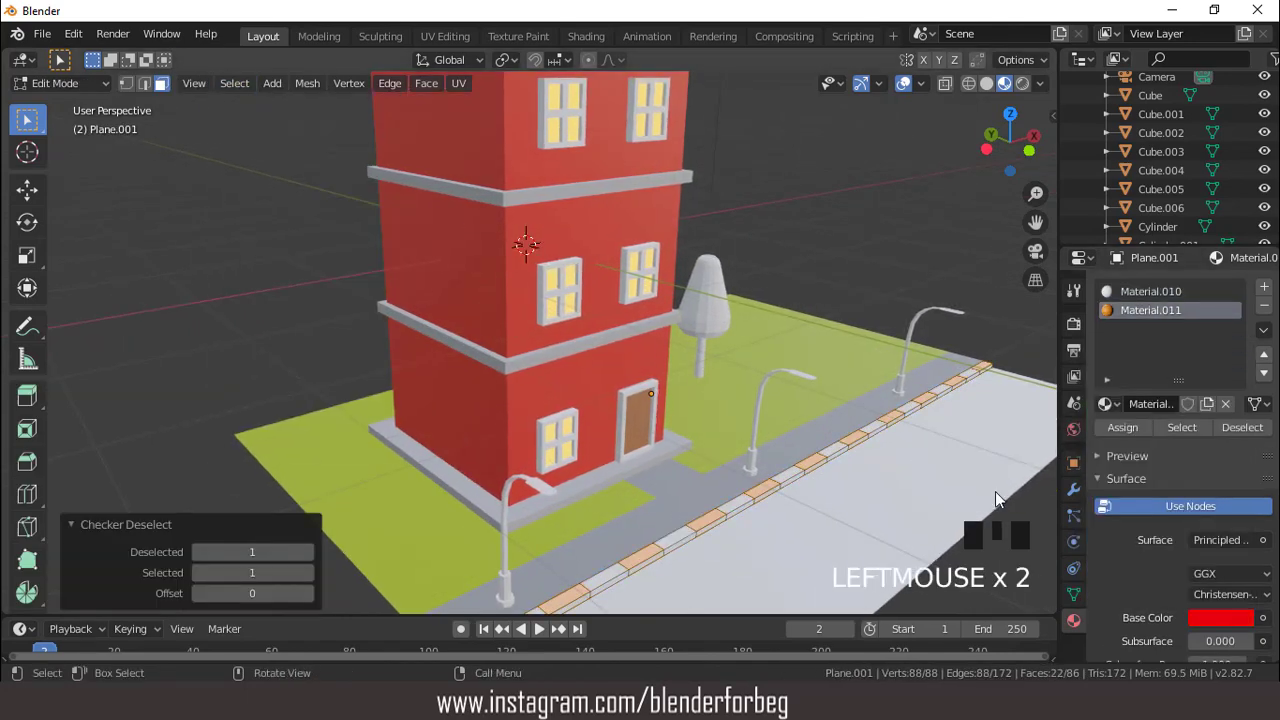
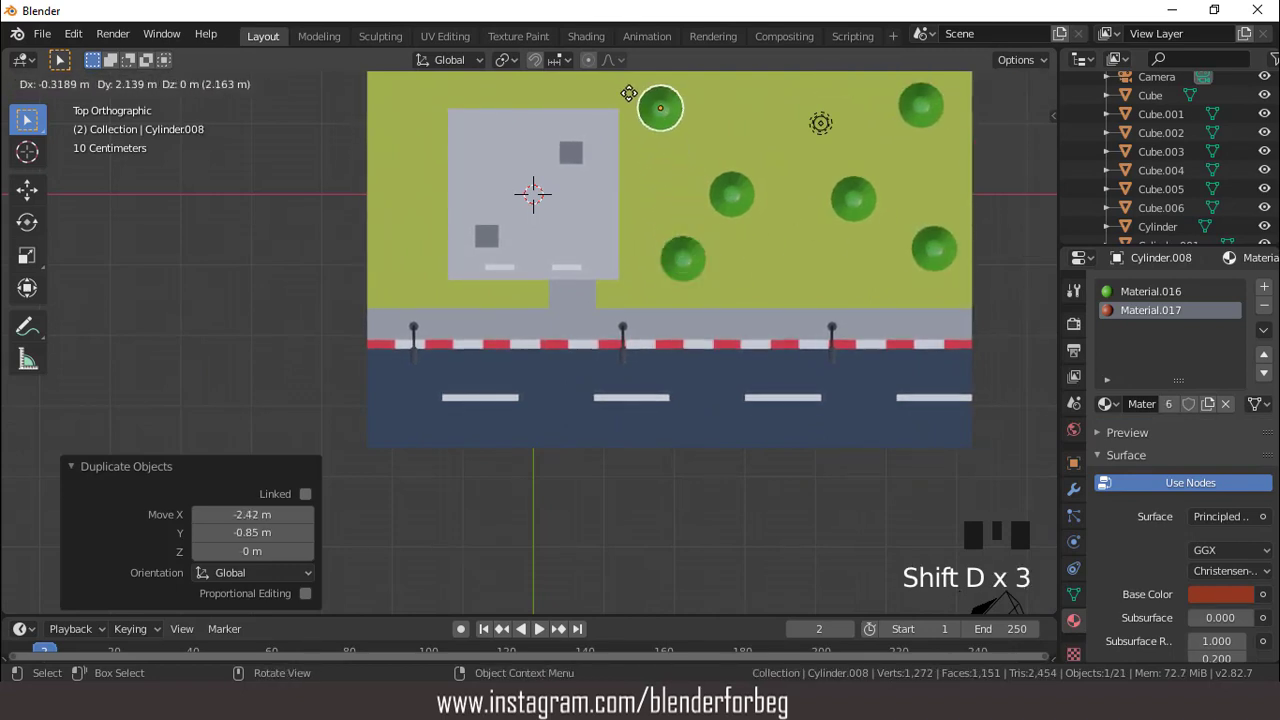
- Duplicate more trees with Shift+D and spread them around the lot
key(shift+d)
click(861, 205)
key(g)
key(shift+d)
key(shift+d)
scroll(down, 3)
middle_click(609, 109)
scroll(up, 3)
drag(669, 439, 935, 128)
click(935, 128)
- Add an Area light to the scene and enable bloom in the render settings
scroll(up, 3)
scroll(down, 3)
middle_click(731, 245)
click(1028, 88)
drag(1052, 94, 1079, 355)
click(1085, 328)
click(1118, 421)
click(1125, 442)
click(1106, 444)
click(1182, 469)
- Switch the viewport to Rendered shading and move the light away from the lot in top view
scroll(up, 3)
scroll(down, 3)
click(914, 95)
scroll(down, 3)
click(1162, 180)
key(KP_7)
double_click(1098, 540)
scroll(down, 3)
key(g)
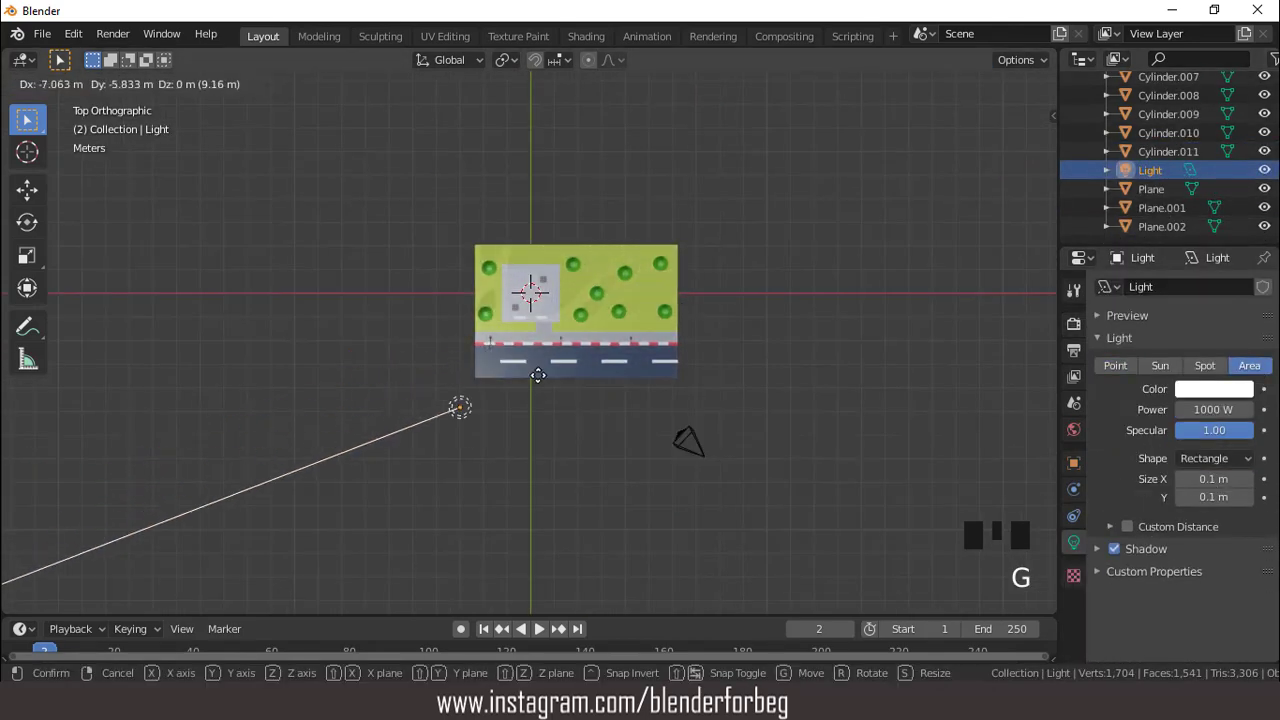
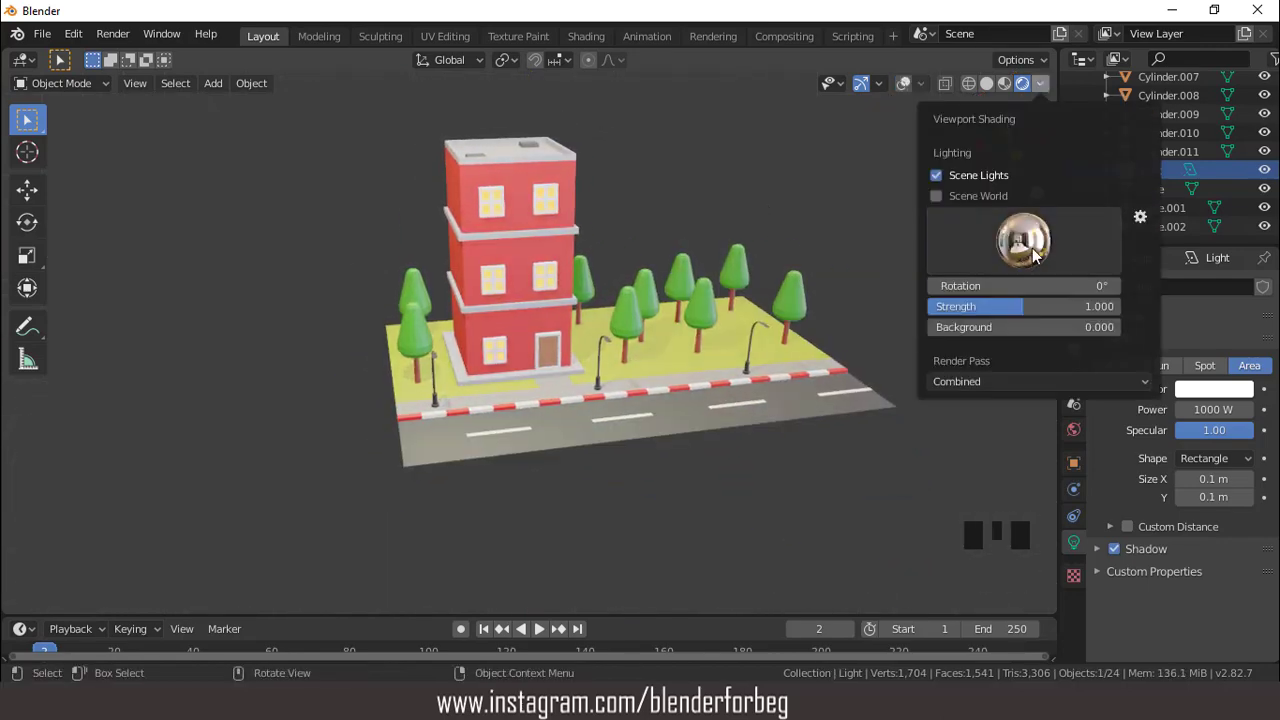
- Orbit around the finished scene to check the building, trees and road
scroll(up, 3)
scroll(down, 3)
drag(699, 290, 680, 333)
scroll(up, 3)
scroll(down, 3)
drag(641, 341, 669, 341)
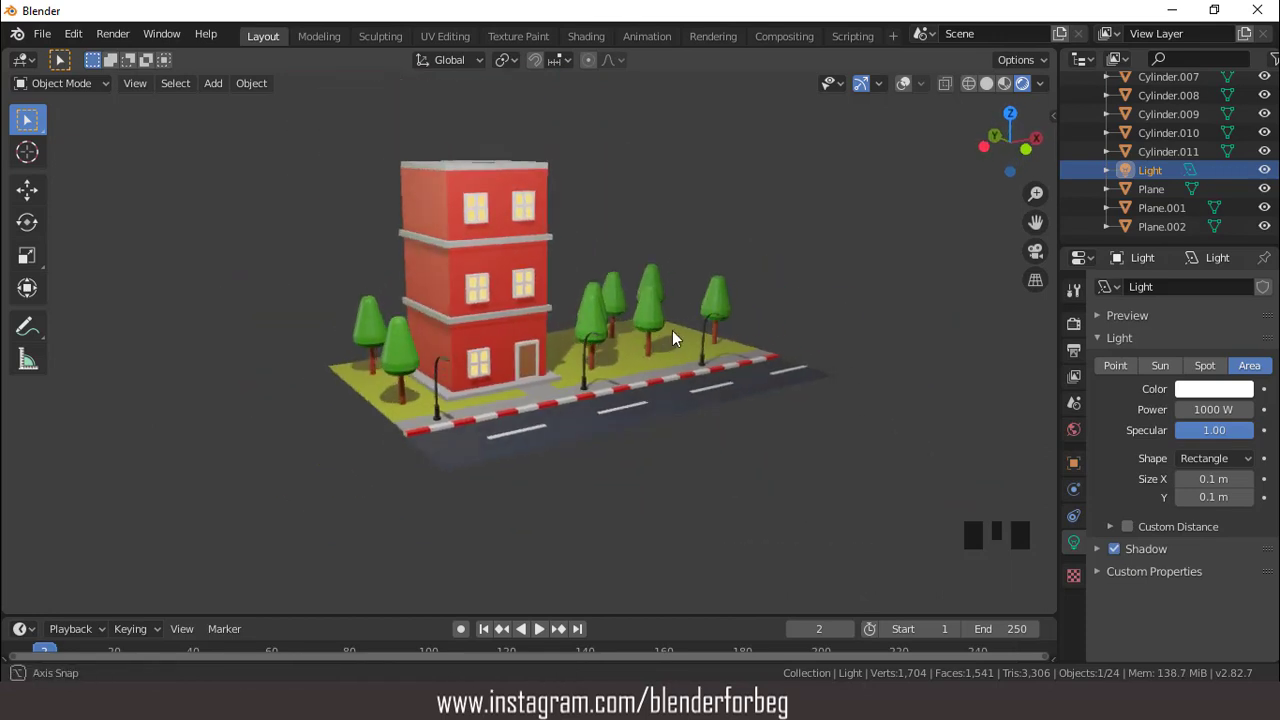
scroll(down, 3)
- Snap the camera to view and move it so the whole scene fills the frame
key(ctrl+alt+KP_0)
scroll(up, 3)
click(1162, 125)
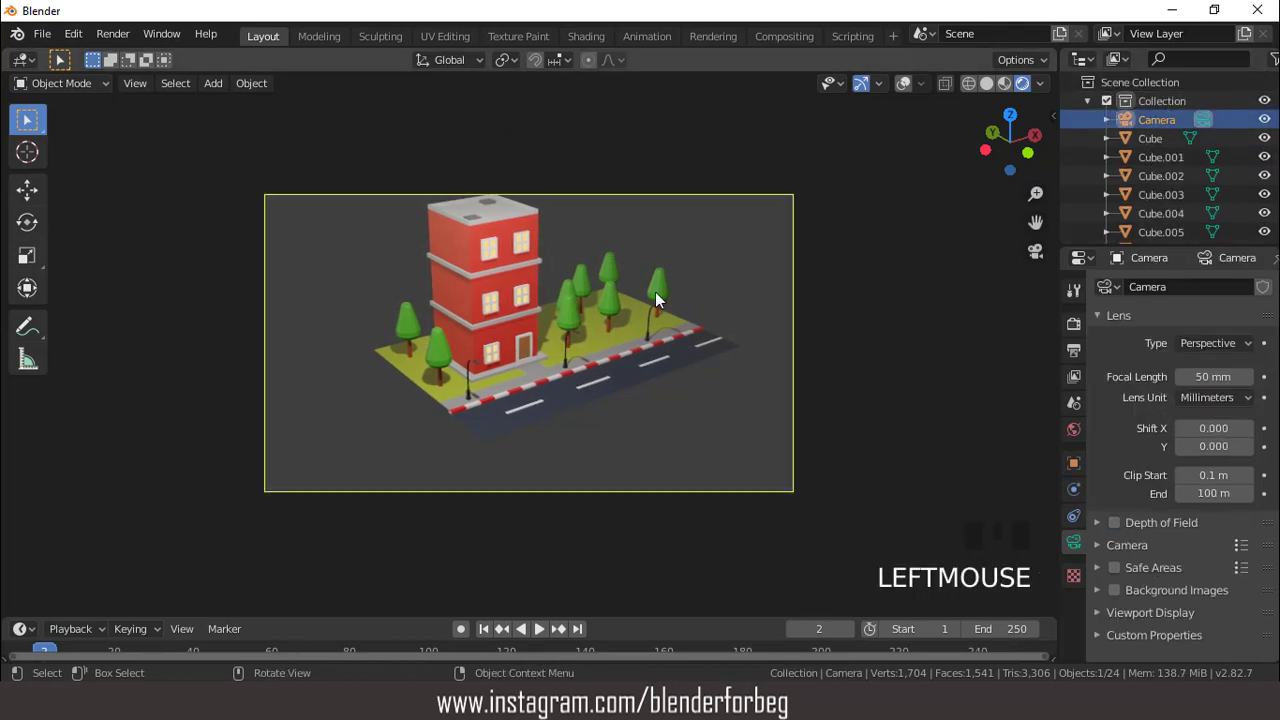
key(g)
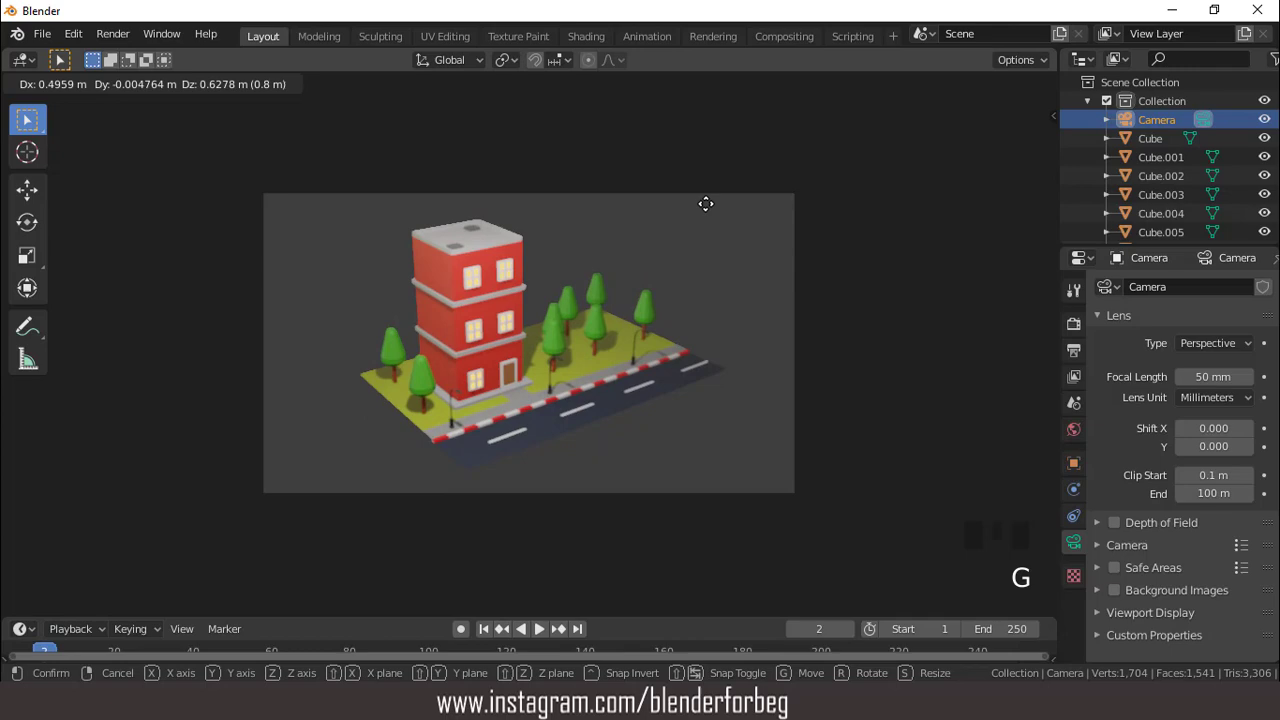